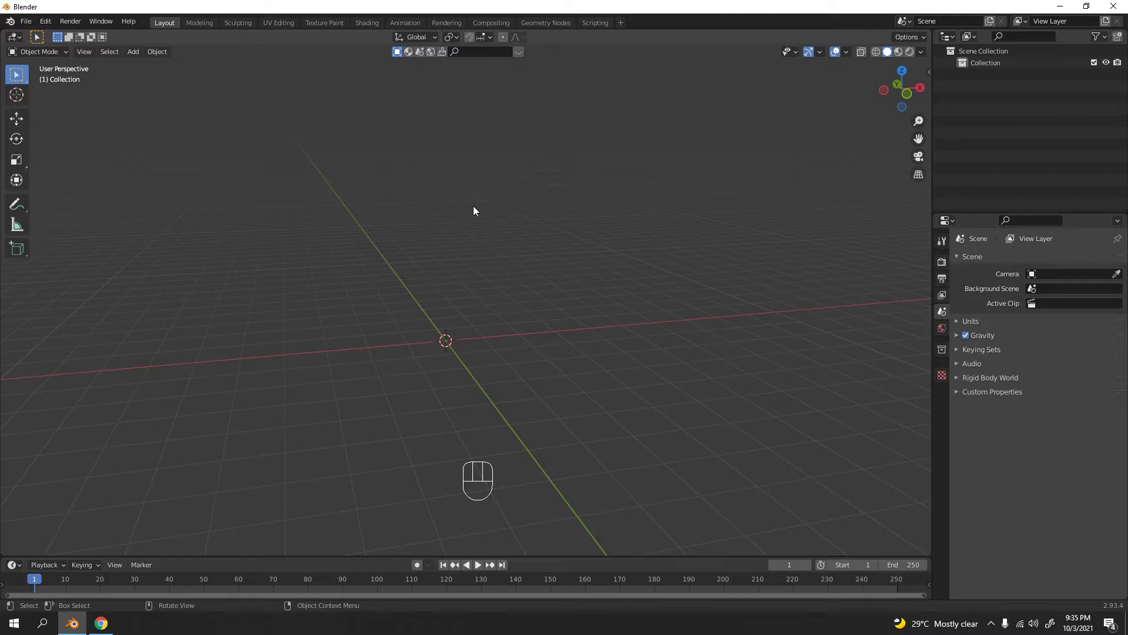
Step: From front view, add a cube and scale it along Z to about 4.13 times its height
{"action": "key", "text": "KP_1"}
{"action": "left_click_drag", "start_coordinate": [479, 211], "coordinate": [519, 193]}
{"action": "key", "text": "shift+a"}
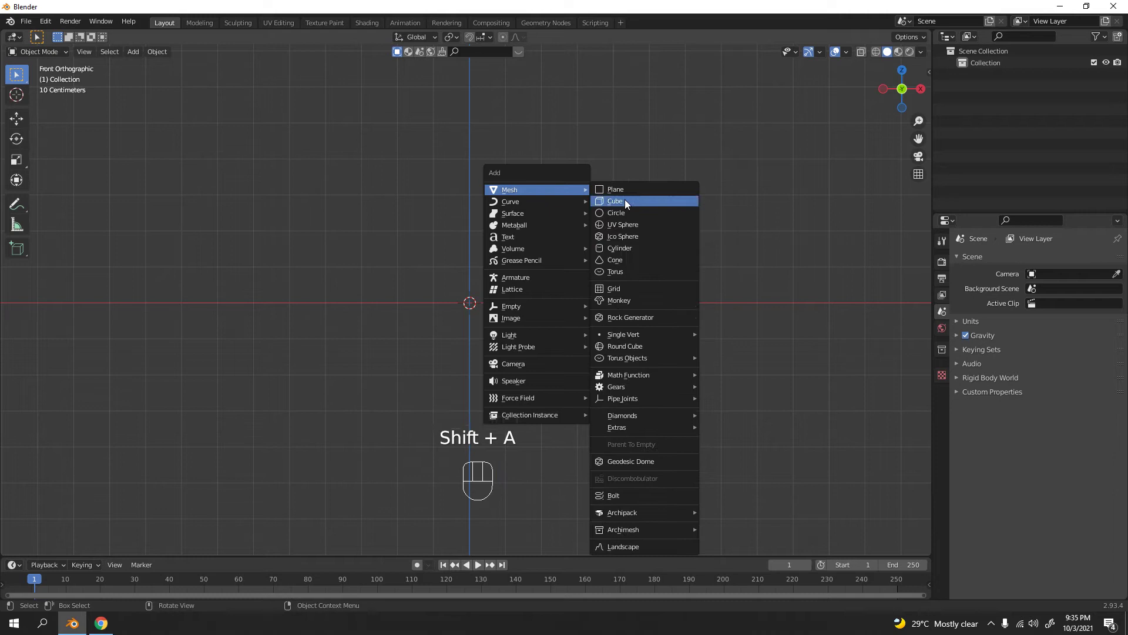
{"action": "key", "text": "shift+a"}
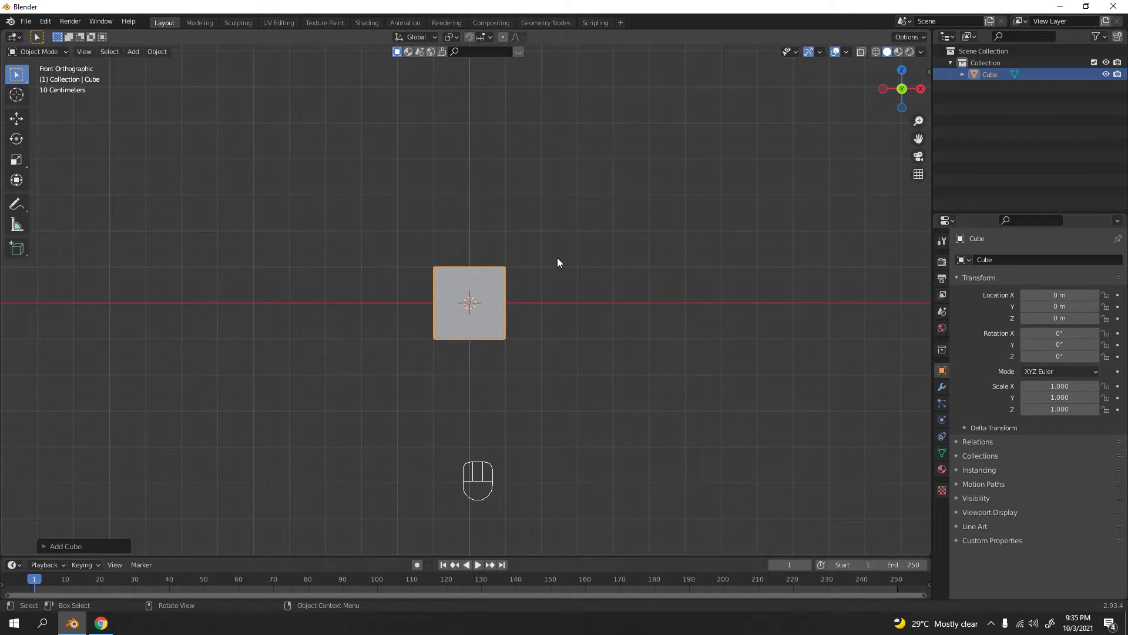
{"action": "key", "text": "s"}
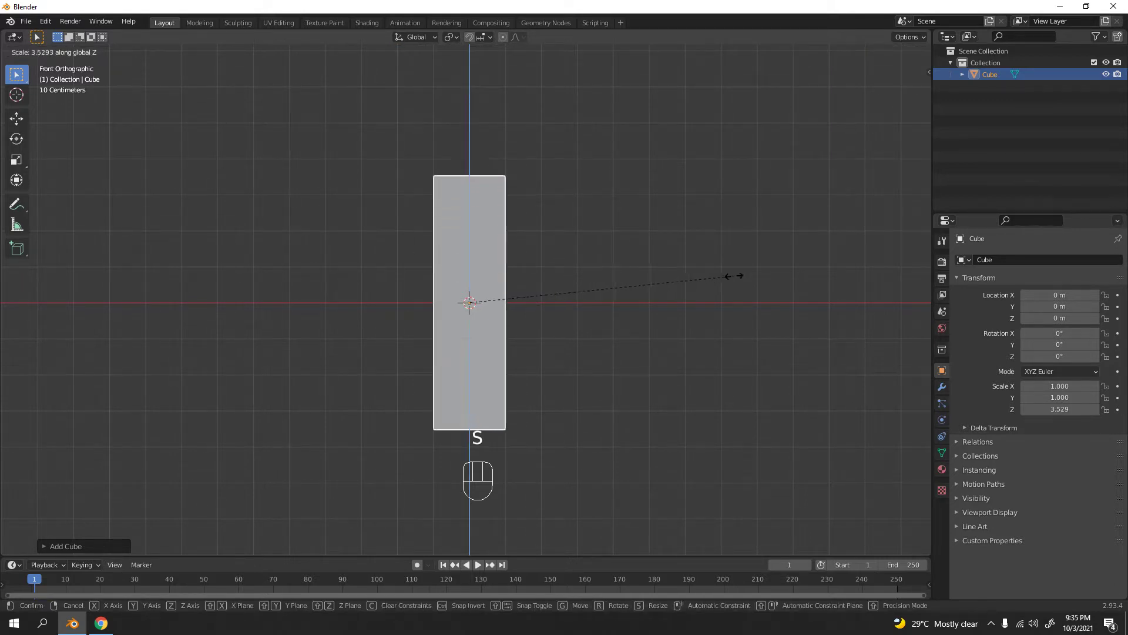
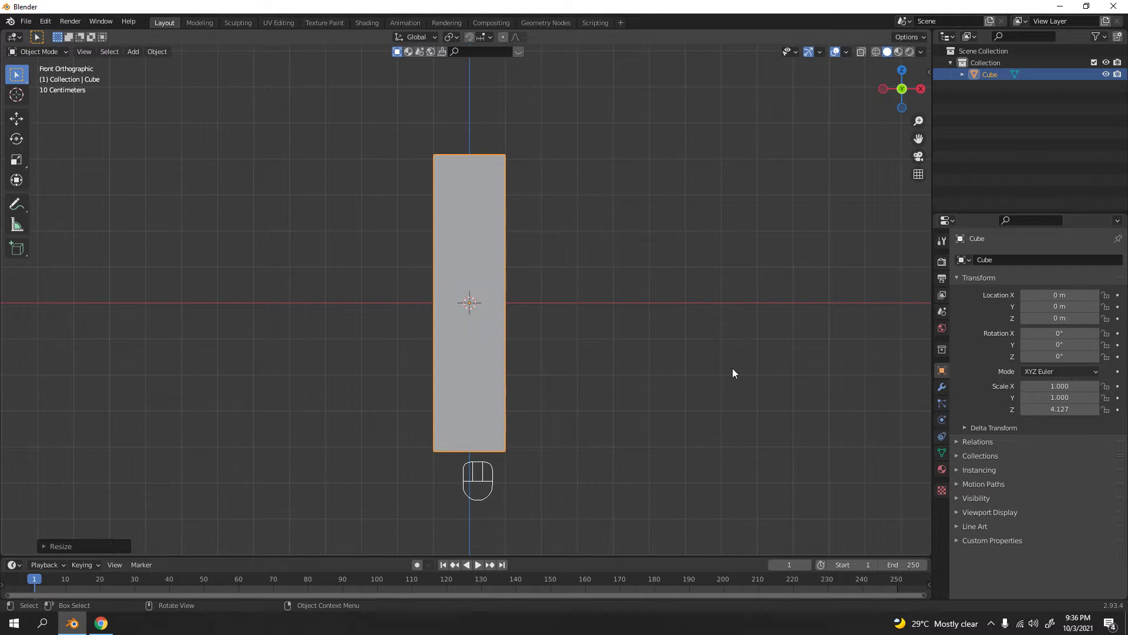
{"action": "left_click", "coordinate": [709, 235]}
{"action": "left_click", "coordinate": [493, 260]}
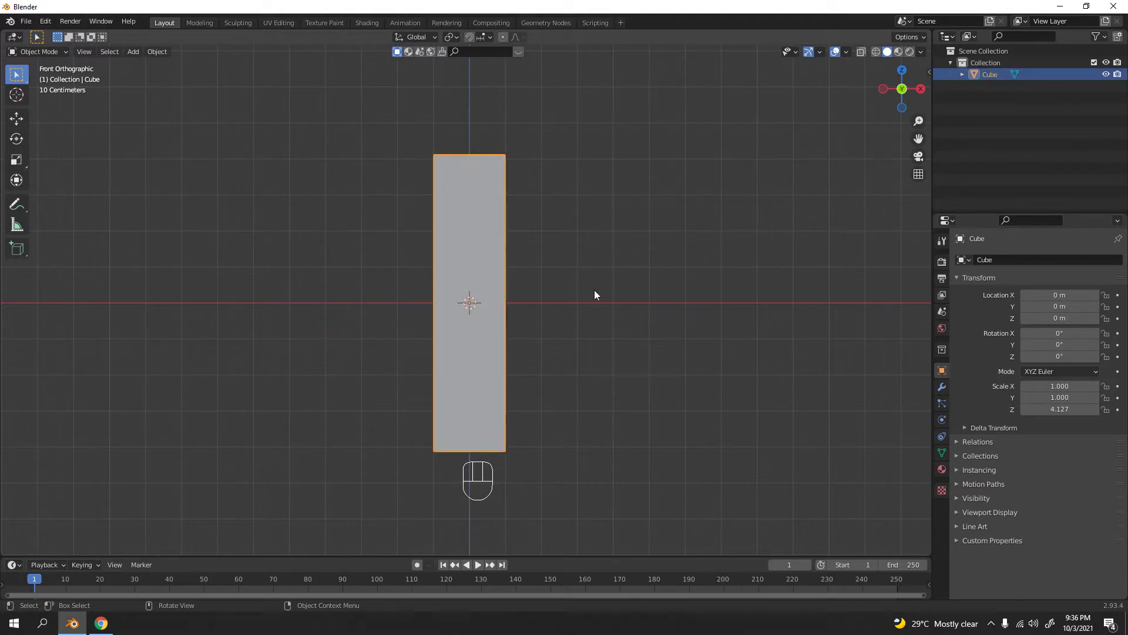
Step: Move the tall box up along Z to about 4.126 m so its base rests on the ground
{"action": "key", "text": "g"}
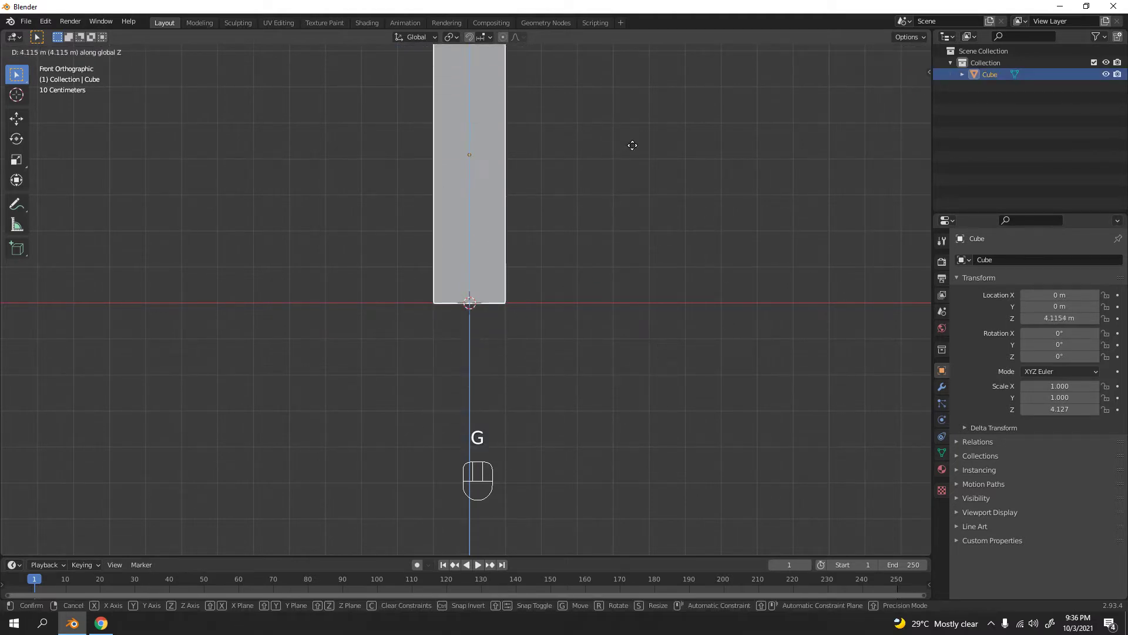
{"action": "left_click_drag", "start_coordinate": [654, 245], "coordinate": [643, 264]}
{"action": "key", "text": "g"}
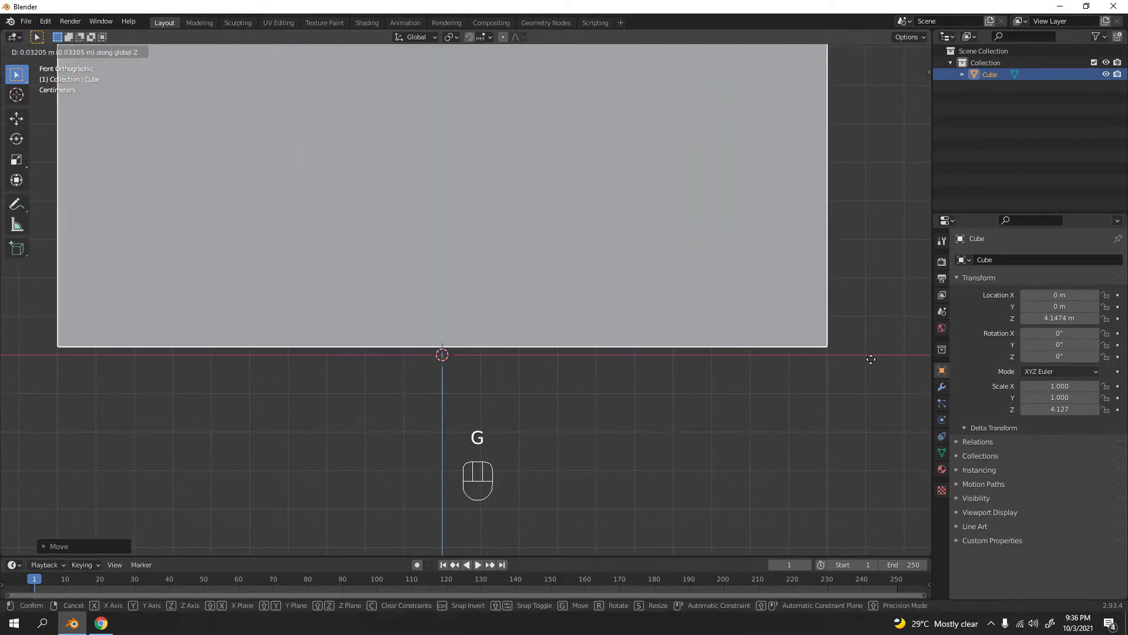
{"action": "left_click", "coordinate": [851, 265]}
{"action": "left_click_drag", "start_coordinate": [569, 250], "coordinate": [627, 289]}
{"action": "middle_click", "coordinate": [661, 282]}
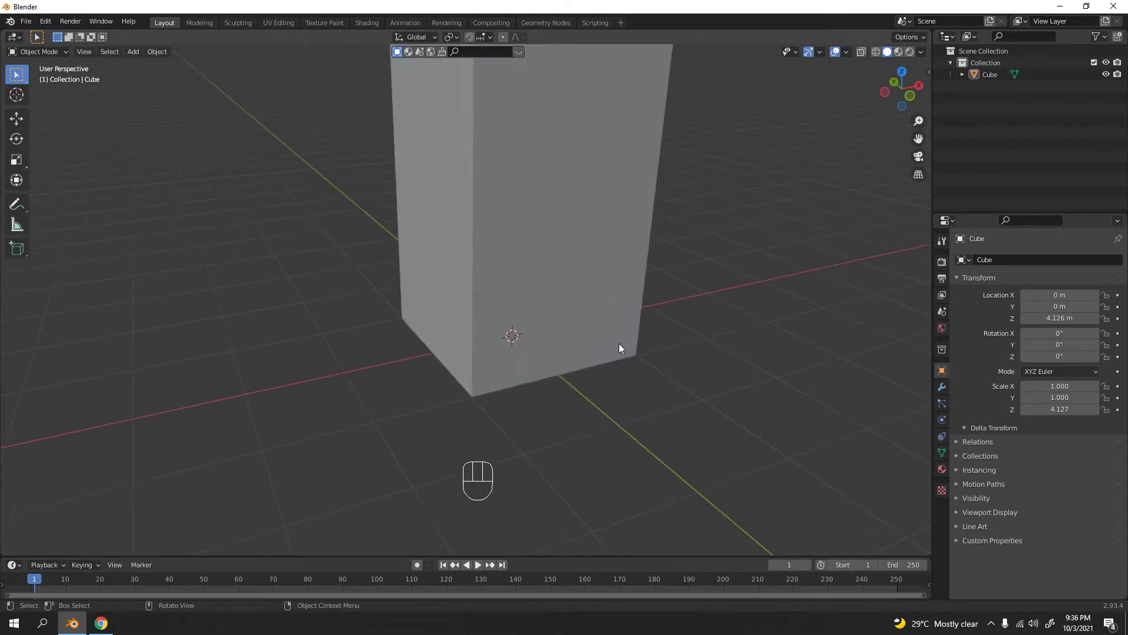
Step: Delete the accidentally added plane and reselect the tall box
{"action": "key", "text": "shift+a"}
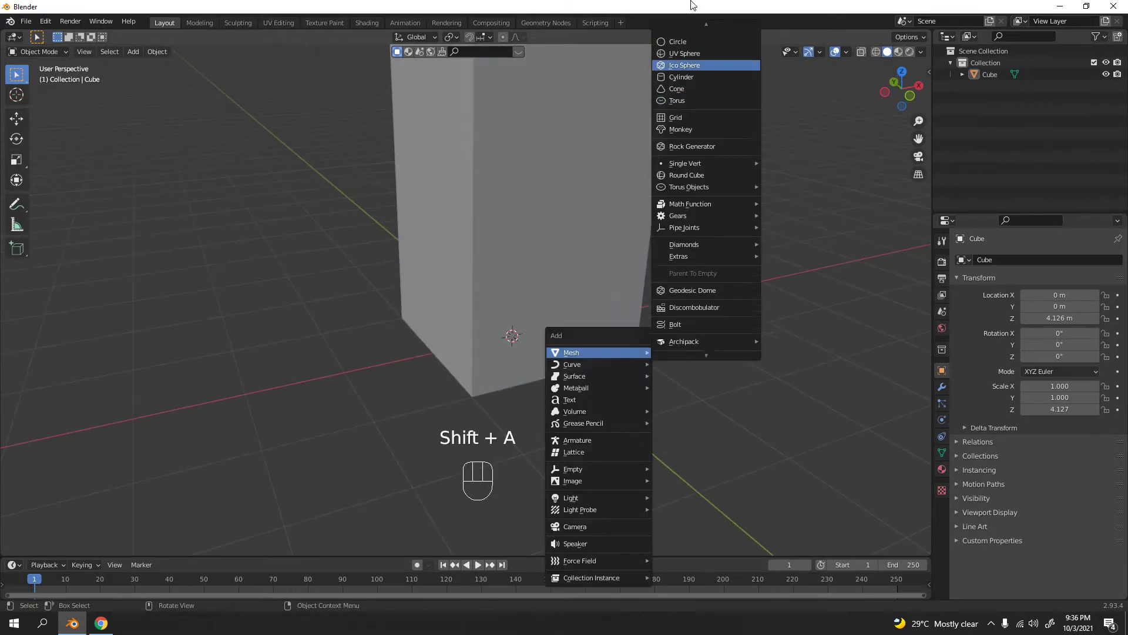
{"action": "key", "text": "s"}
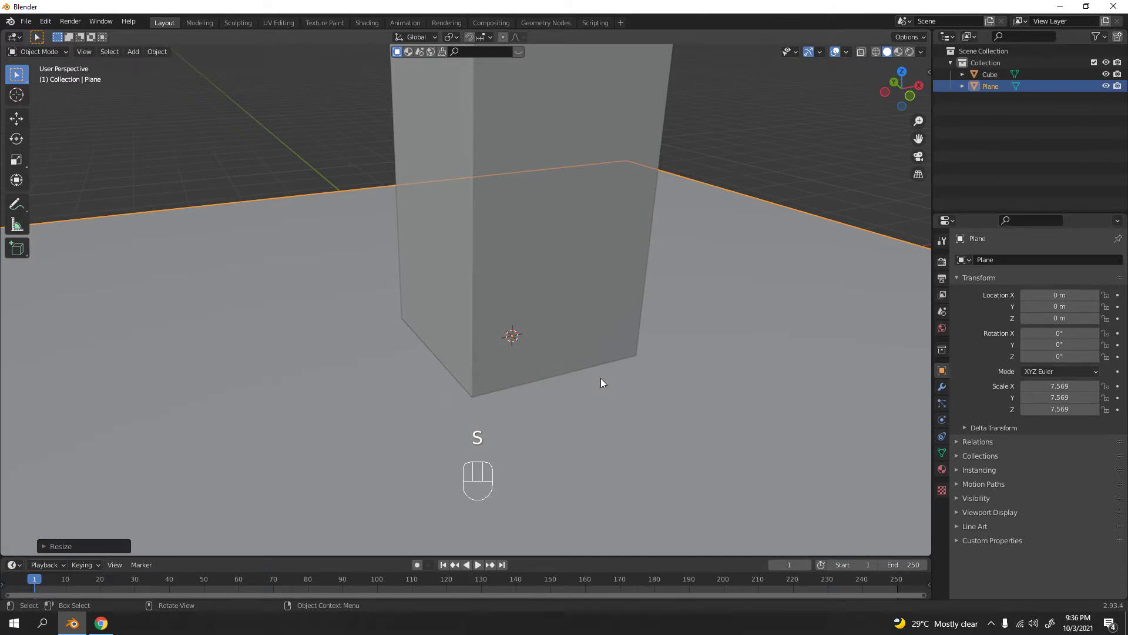
{"action": "key", "text": "Delete"}
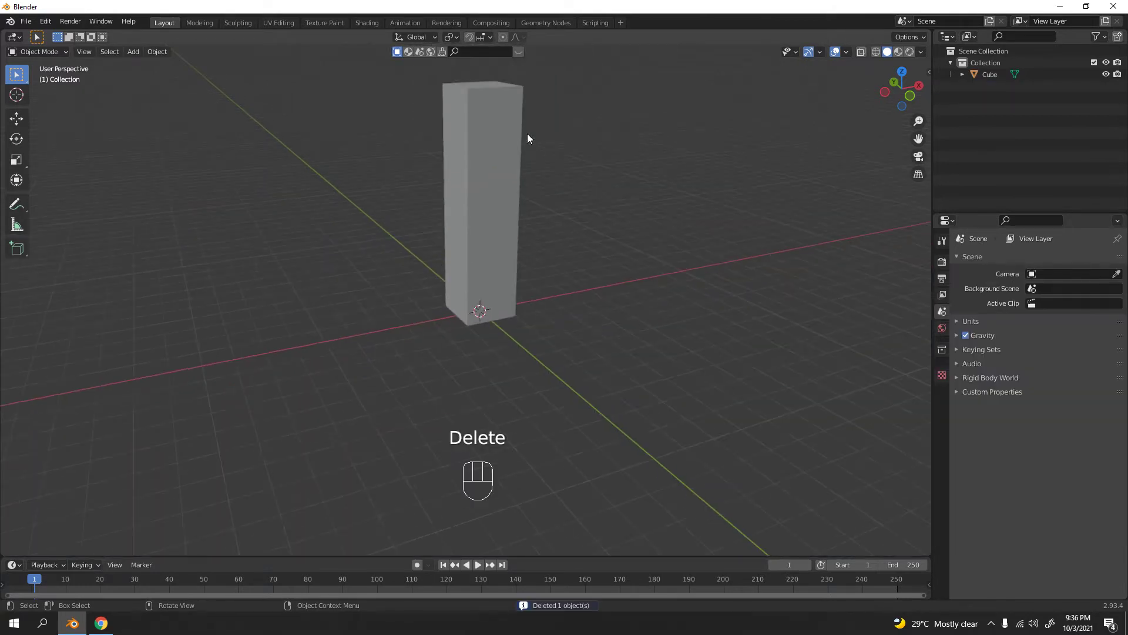
{"action": "left_click_drag", "start_coordinate": [473, 163], "coordinate": [473, 194]}
{"action": "left_click", "coordinate": [506, 233]}
{"action": "middle_click", "coordinate": [536, 193]}
{"action": "left_click_drag", "start_coordinate": [419, 187], "coordinate": [468, 213]}
{"action": "left_click_drag", "start_coordinate": [645, 170], "coordinate": [497, 227]}
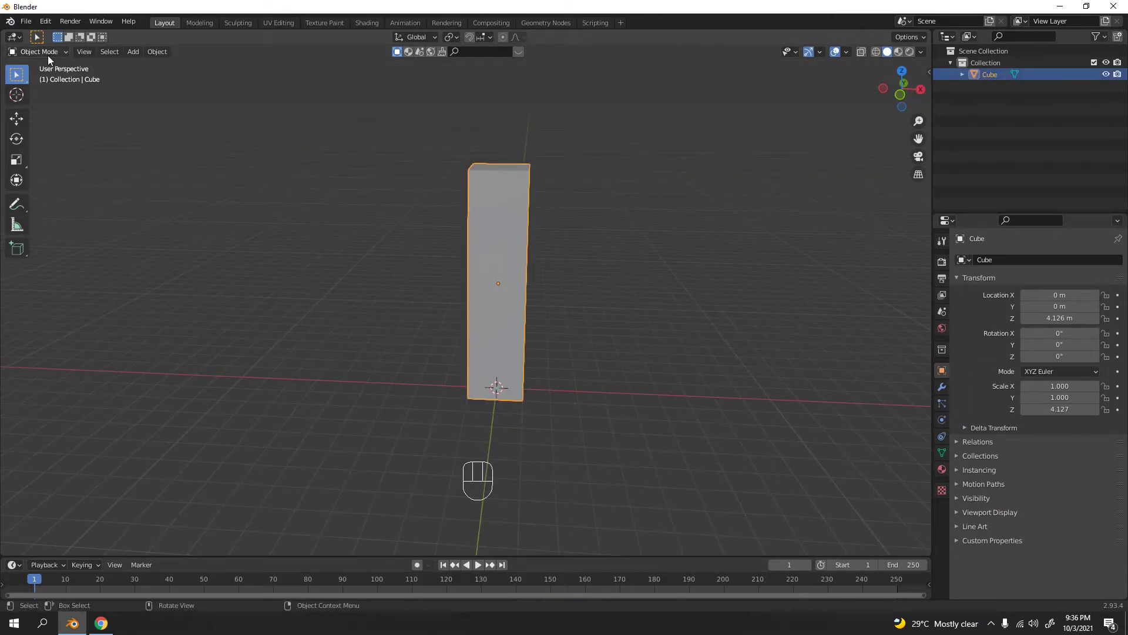
Step: In Edit Mode, delete the box's top face so it is open at the top
{"action": "left_click", "coordinate": [56, 54]}
{"action": "key", "text": "Tab"}
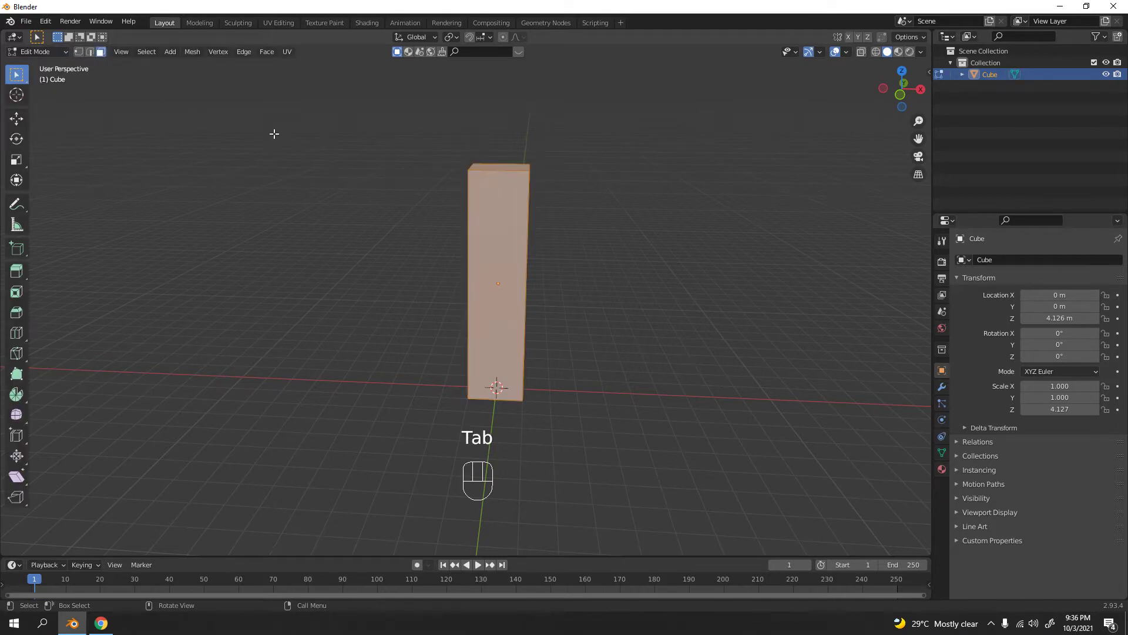
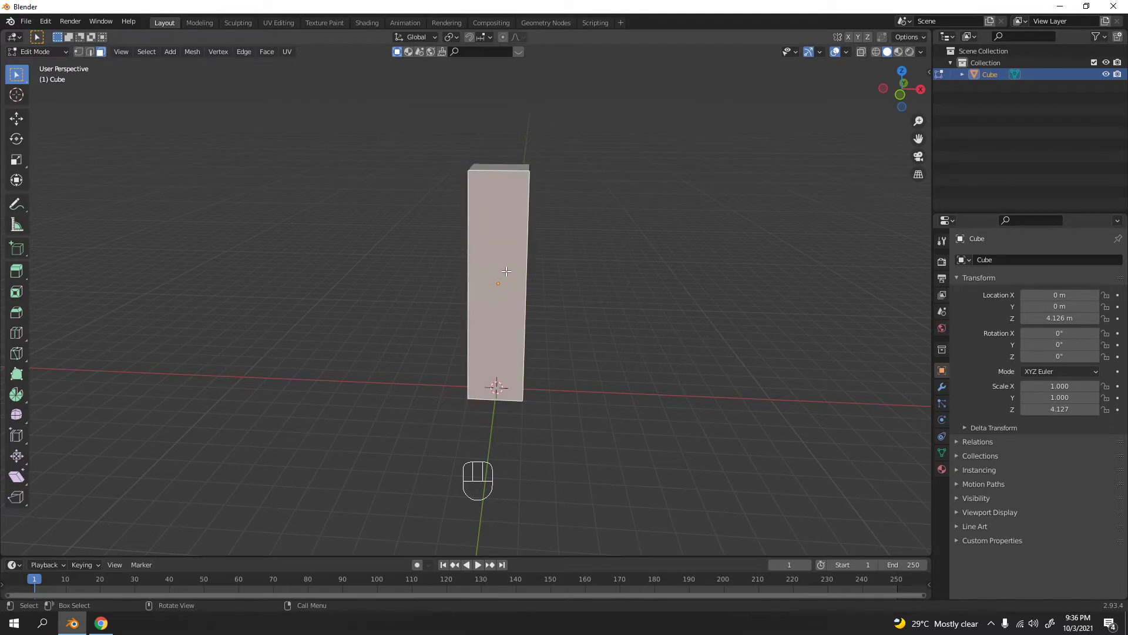
{"action": "key", "text": "Delete"}
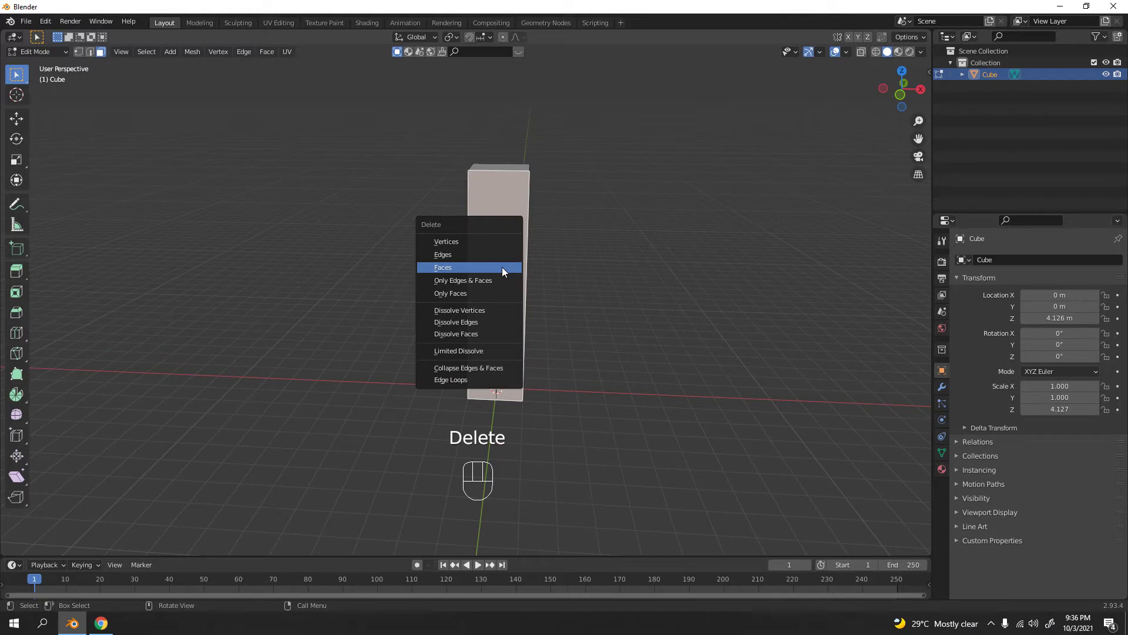
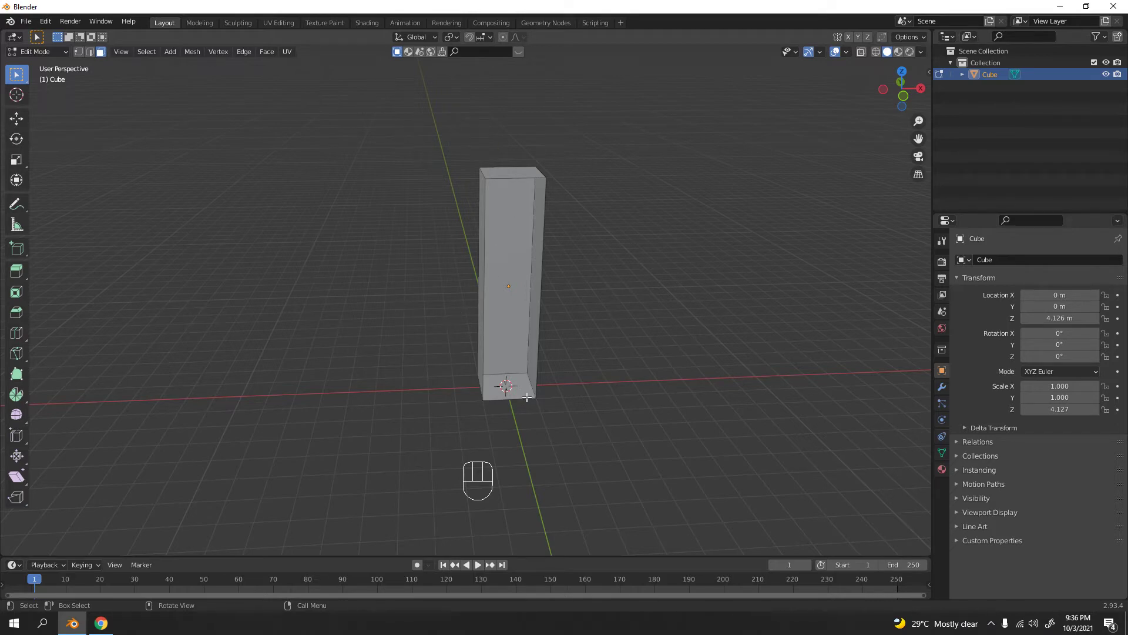
{"action": "key", "text": "n"}
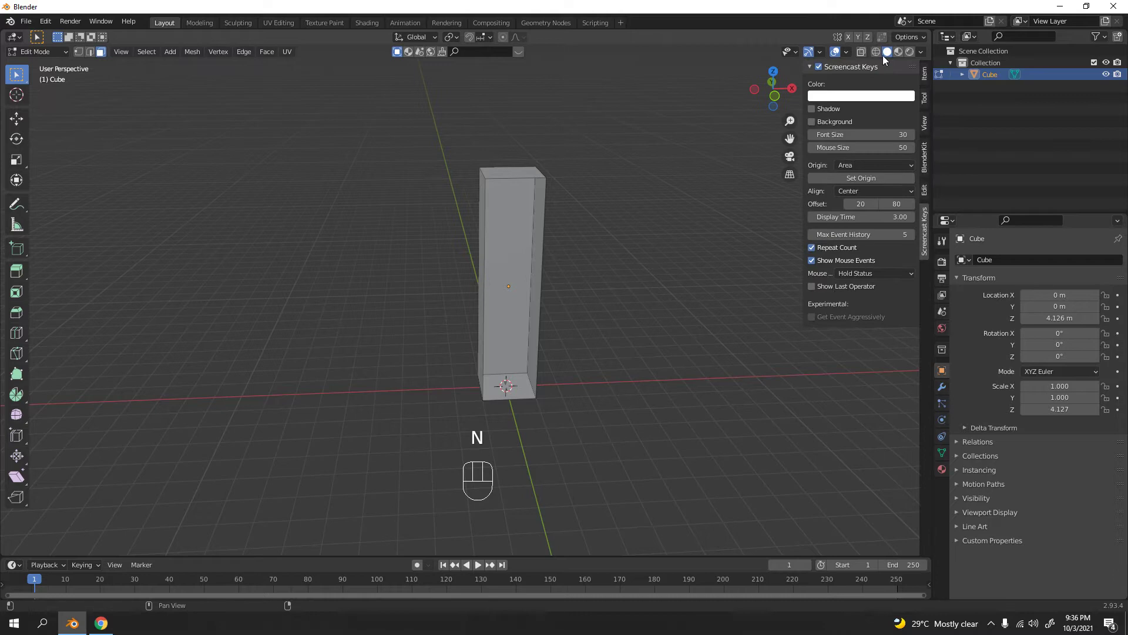
{"action": "key", "text": "n"}
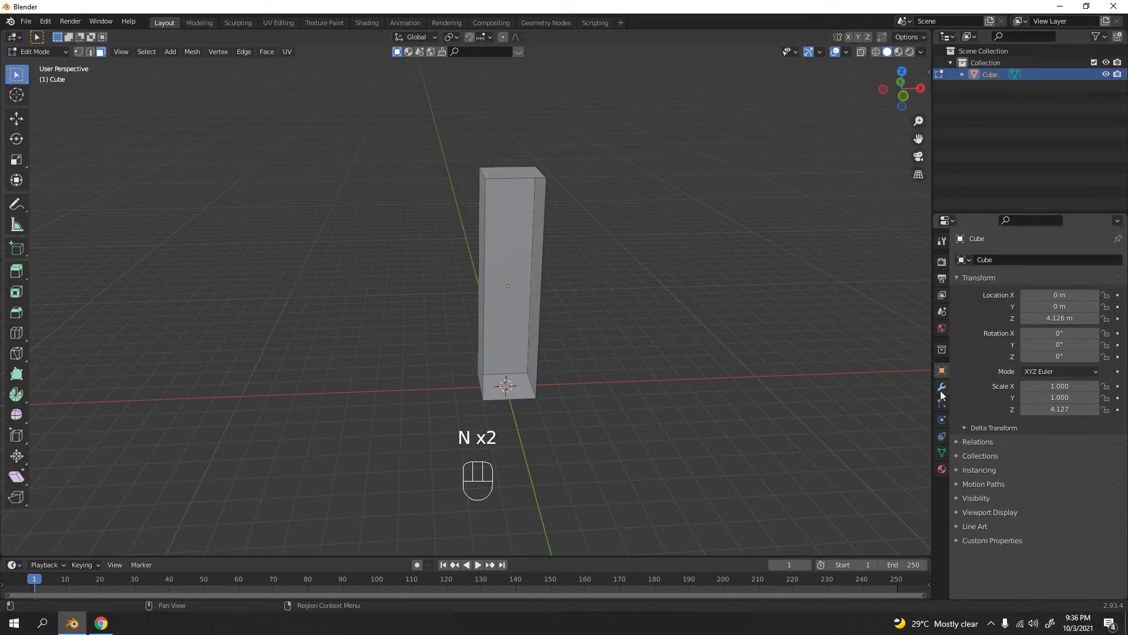
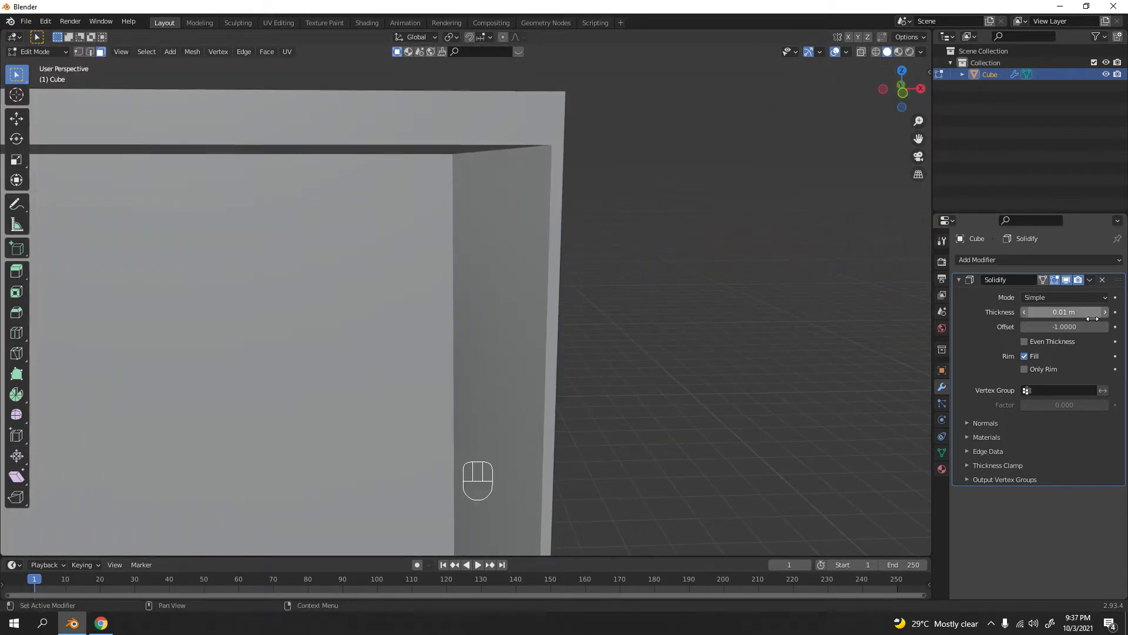
Step: Try a Solidify wall thickness of 0.03 m, toggling Even Thickness on and back off
{"action": "double_click", "coordinate": [1112, 318]}
{"action": "left_click", "coordinate": [1026, 346]}
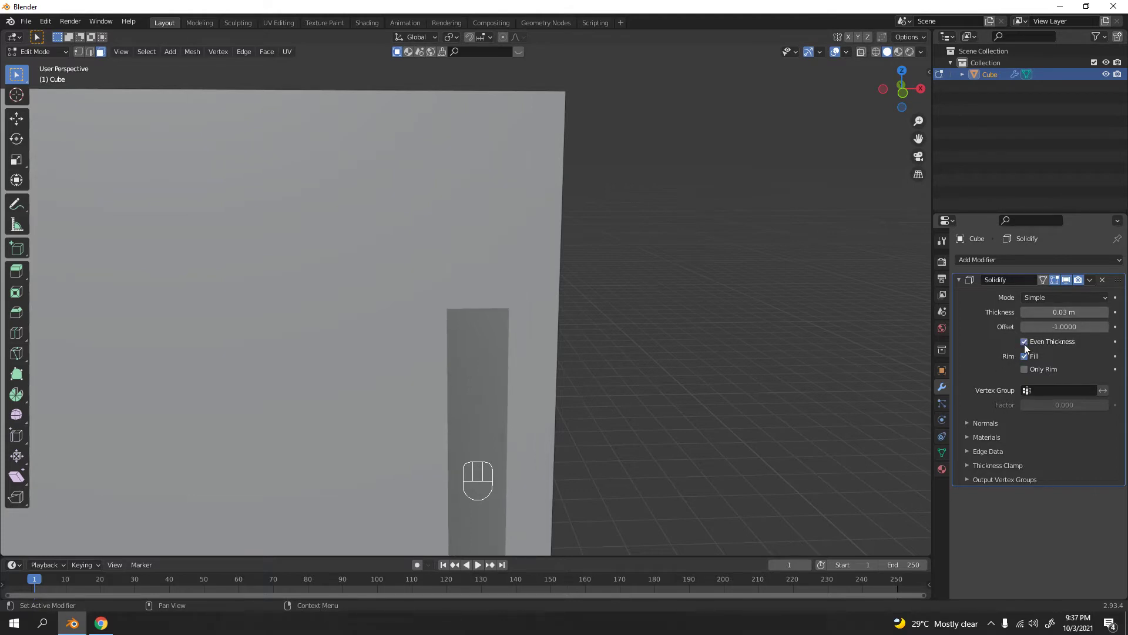
{"action": "left_click", "coordinate": [1027, 347]}
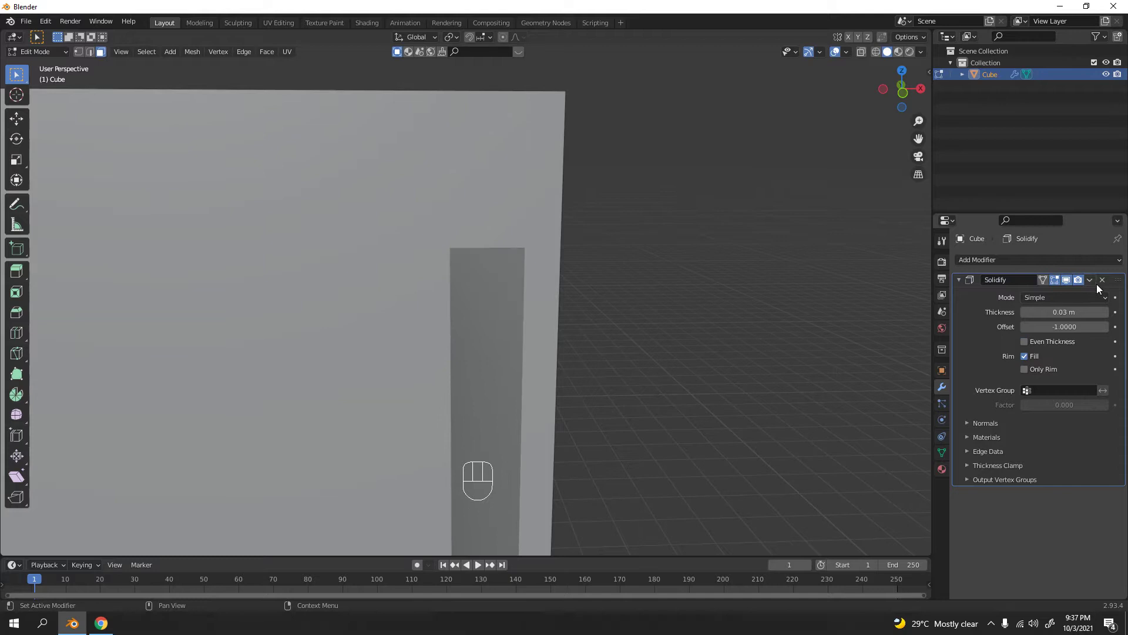
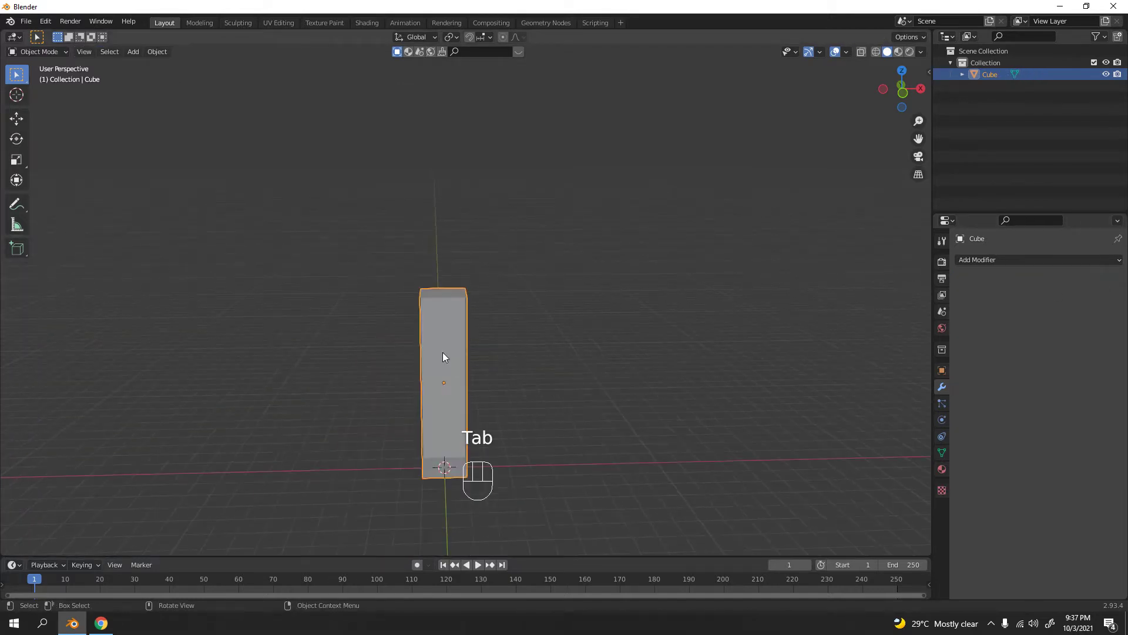
Step: Apply the box's scale and add a Solidify modifier to the open box
{"action": "left_click", "coordinate": [538, 302]}
{"action": "left_click", "coordinate": [429, 343]}
{"action": "key", "text": "ctrl+a"}
{"action": "left_click_drag", "start_coordinate": [466, 359], "coordinate": [469, 371]}
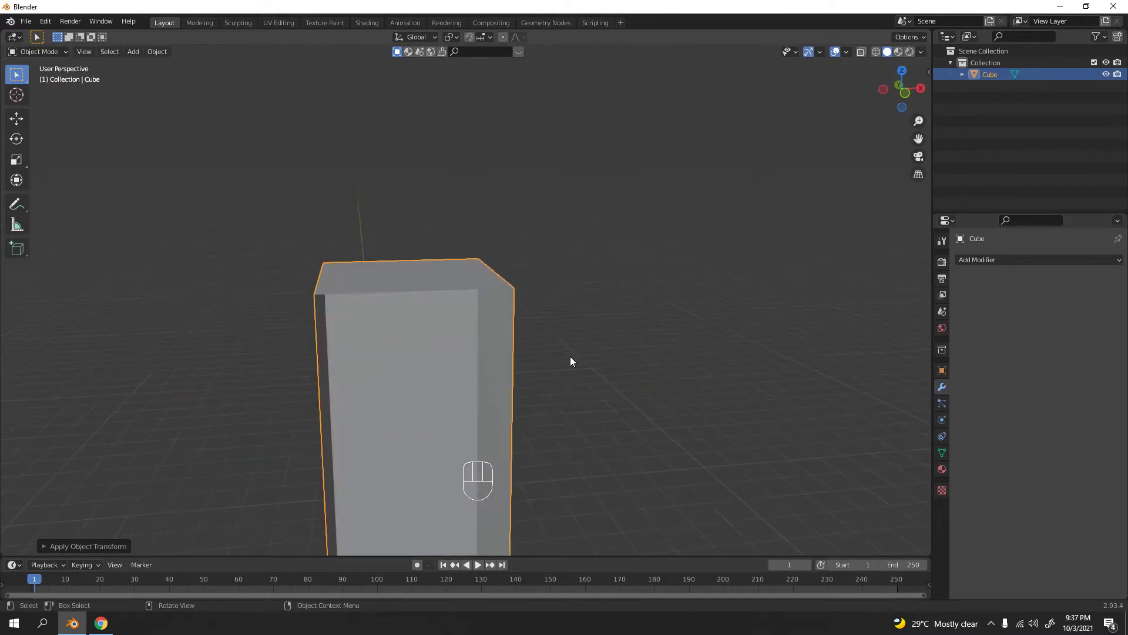
{"action": "left_click_drag", "start_coordinate": [1012, 265], "coordinate": [925, 467]}
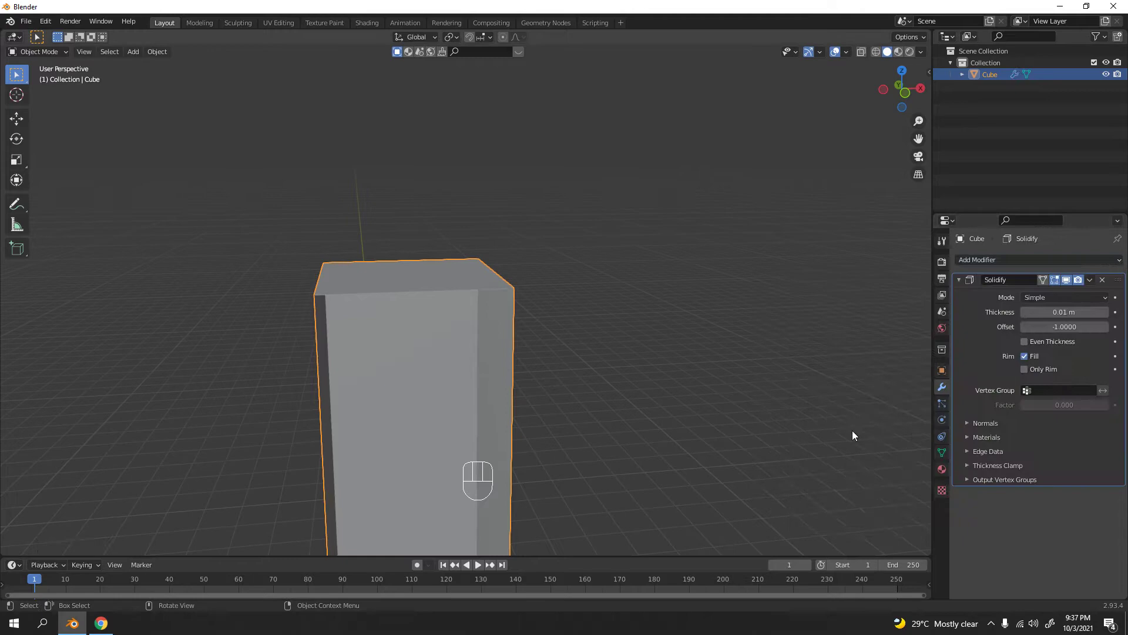
{"action": "left_click_drag", "start_coordinate": [704, 343], "coordinate": [686, 346]}
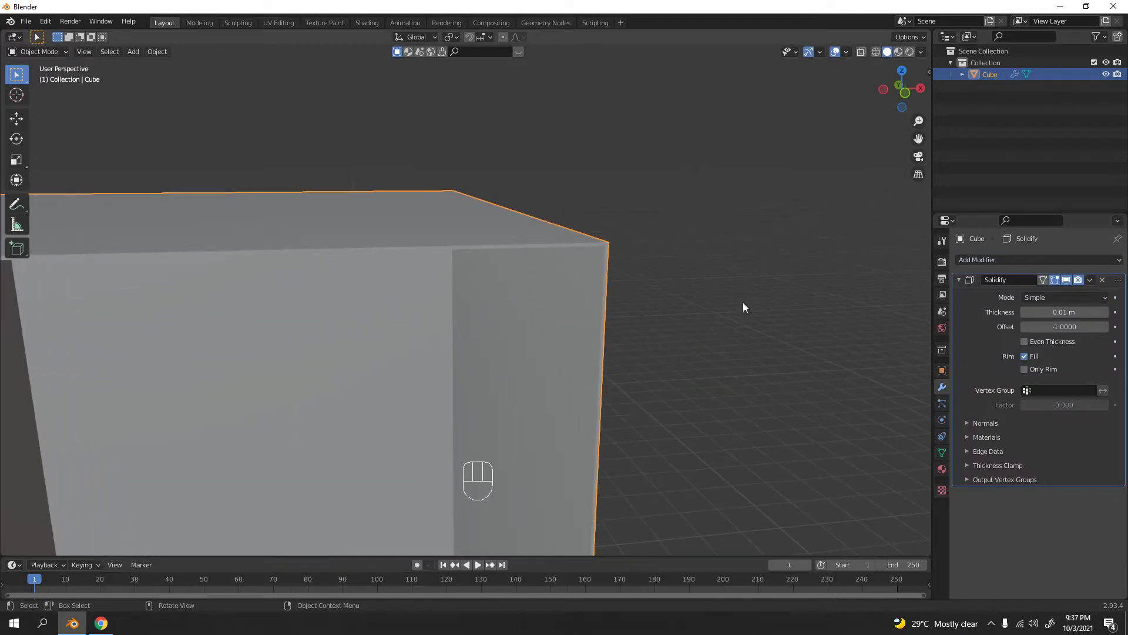
{"action": "middle_click", "coordinate": [686, 299]}
{"action": "left_click_drag", "start_coordinate": [627, 275], "coordinate": [611, 281]}
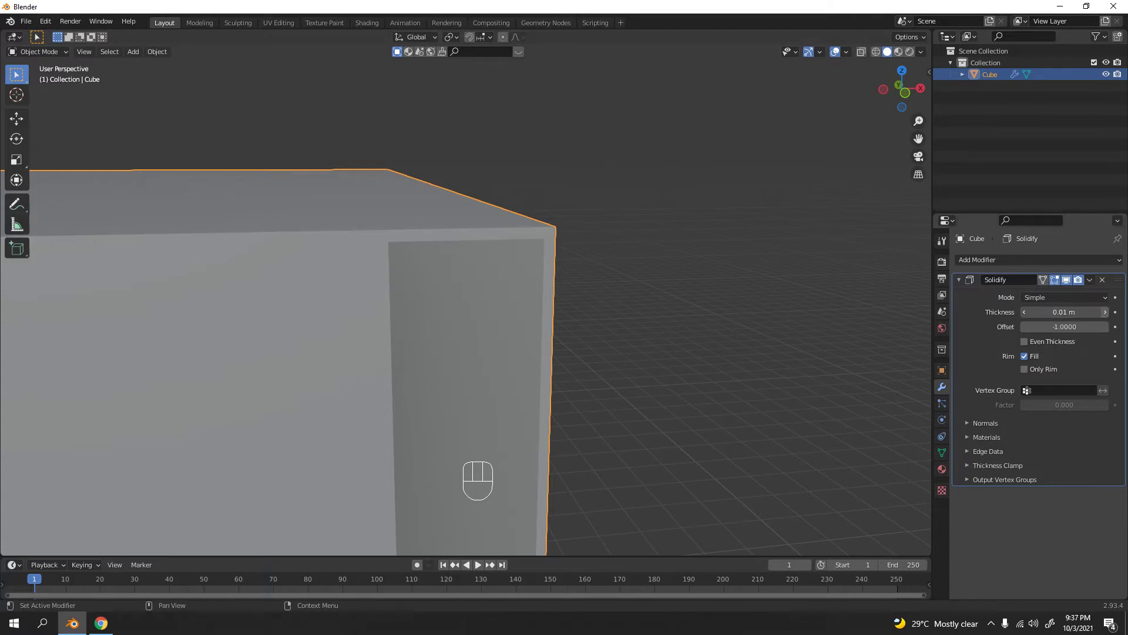
Step: Set the Solidify wall thickness to 0.05 m with offset -1 and apply it
{"action": "left_click", "coordinate": [1111, 318]}
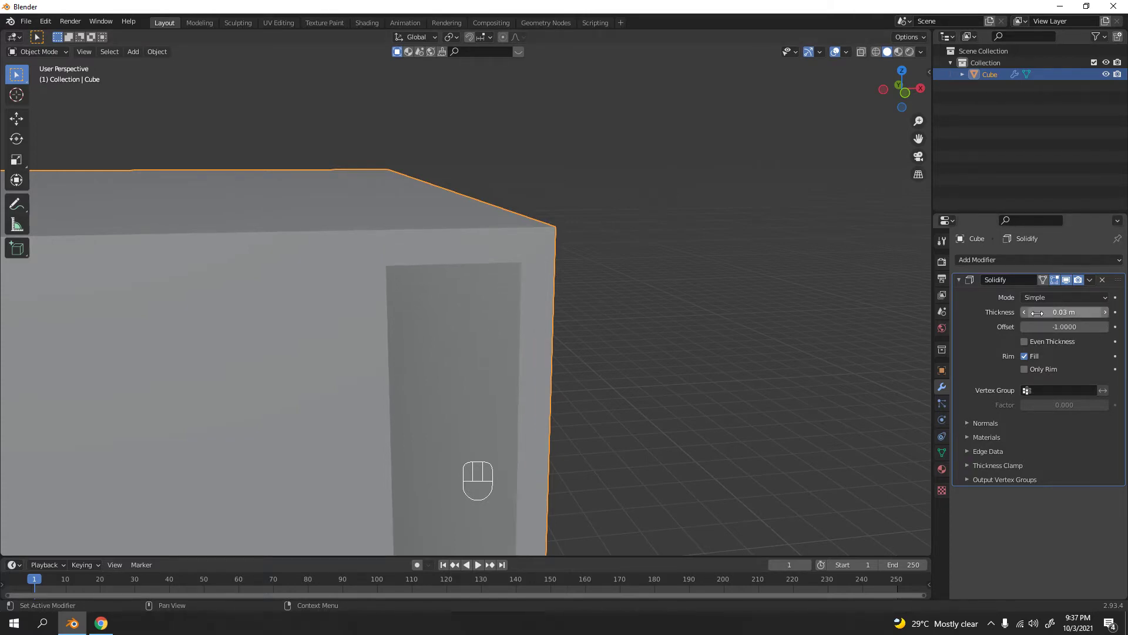
{"action": "left_click_drag", "start_coordinate": [548, 354], "coordinate": [568, 342]}
{"action": "left_click_drag", "start_coordinate": [632, 301], "coordinate": [602, 330]}
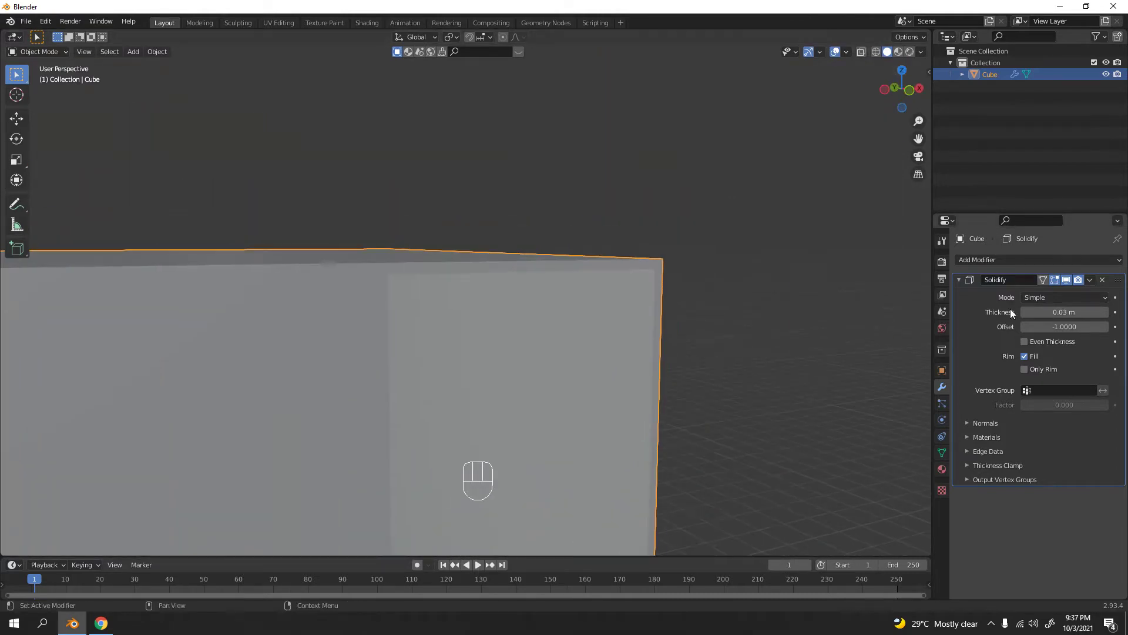
{"action": "left_click", "coordinate": [1107, 318]}
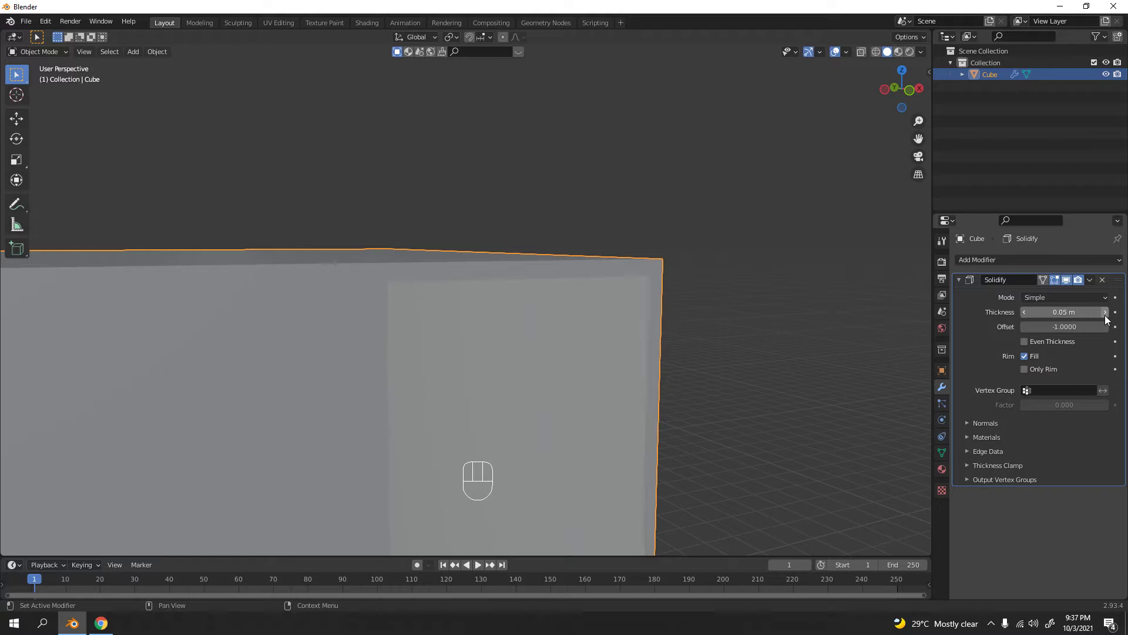
{"action": "left_click", "coordinate": [775, 342]}
{"action": "left_click", "coordinate": [985, 336]}
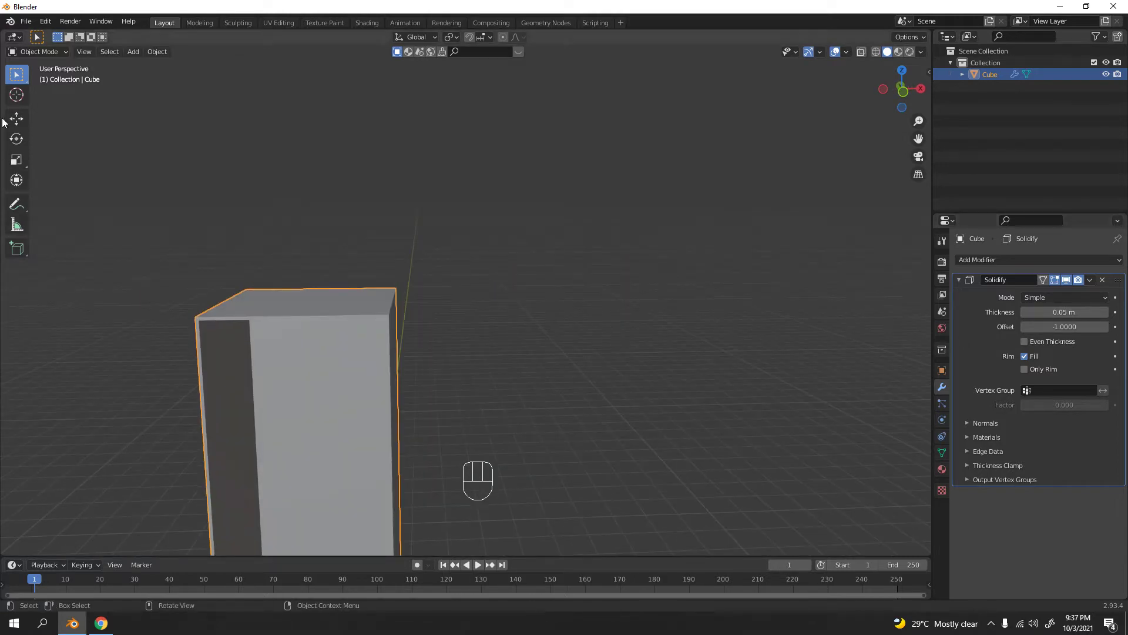
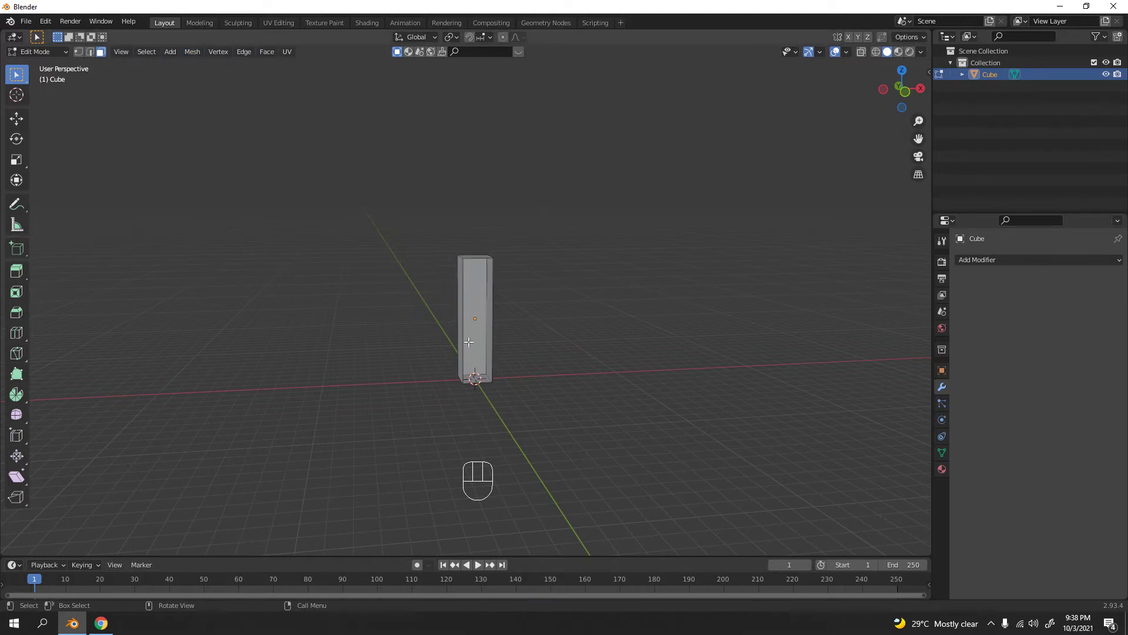
Step: Duplicate the front face along Y and scale it slightly smaller, also in height, as a door panel
{"action": "key", "text": "a"}
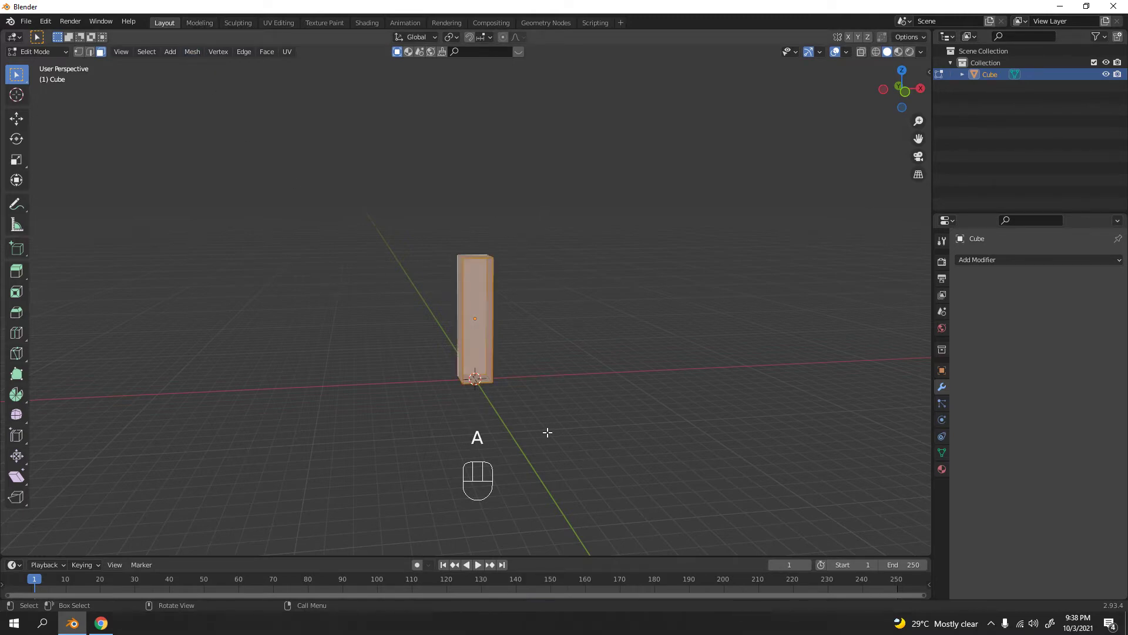
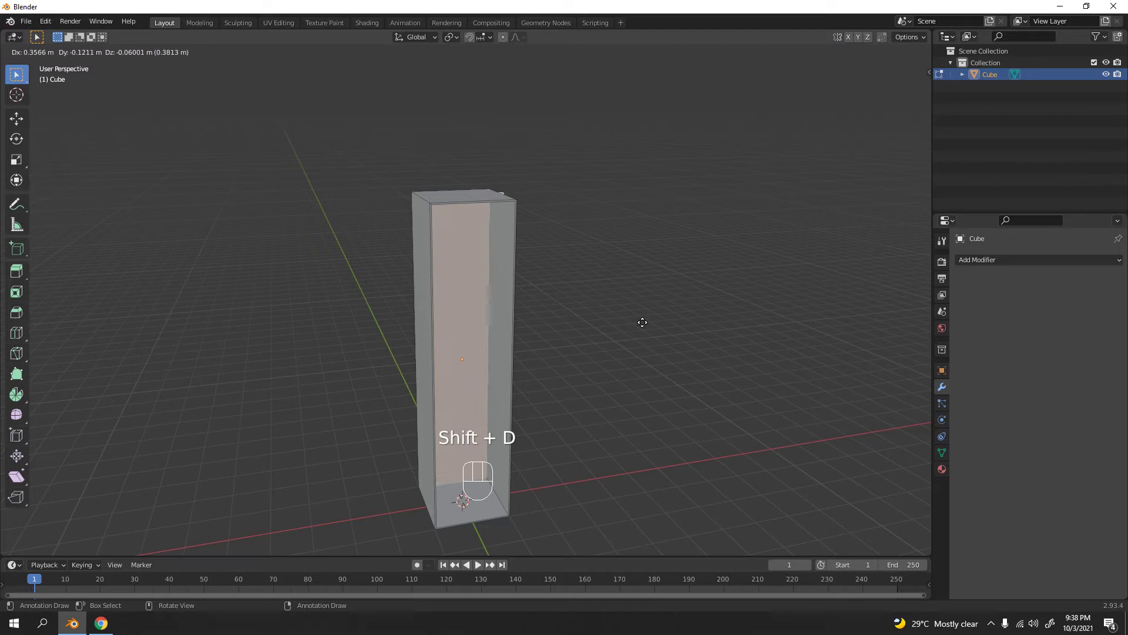
{"action": "key", "text": "g"}
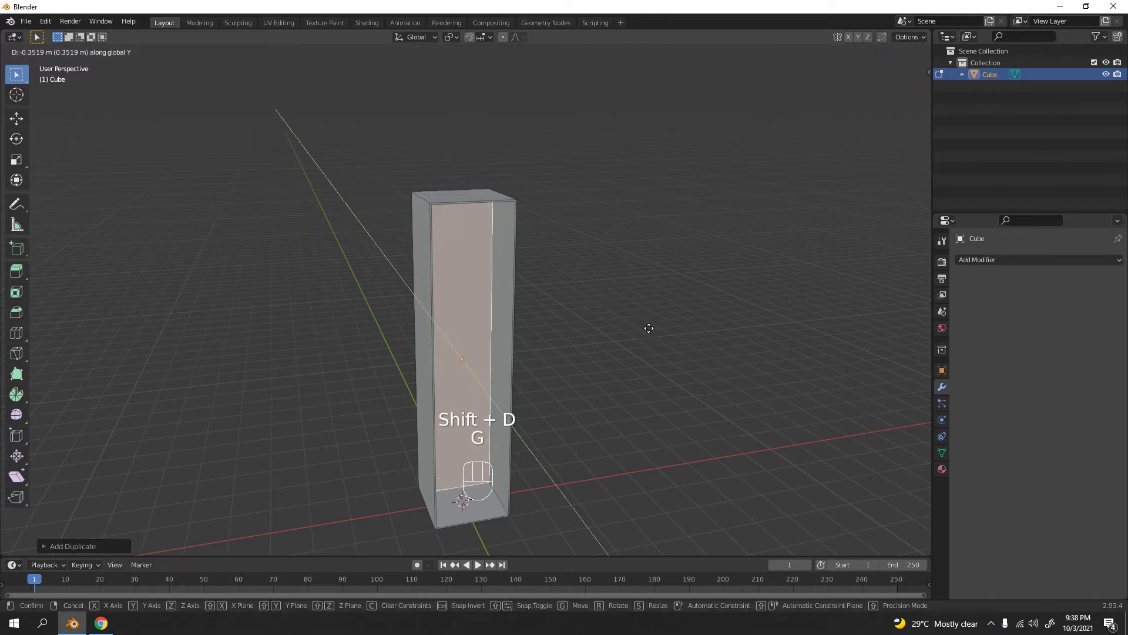
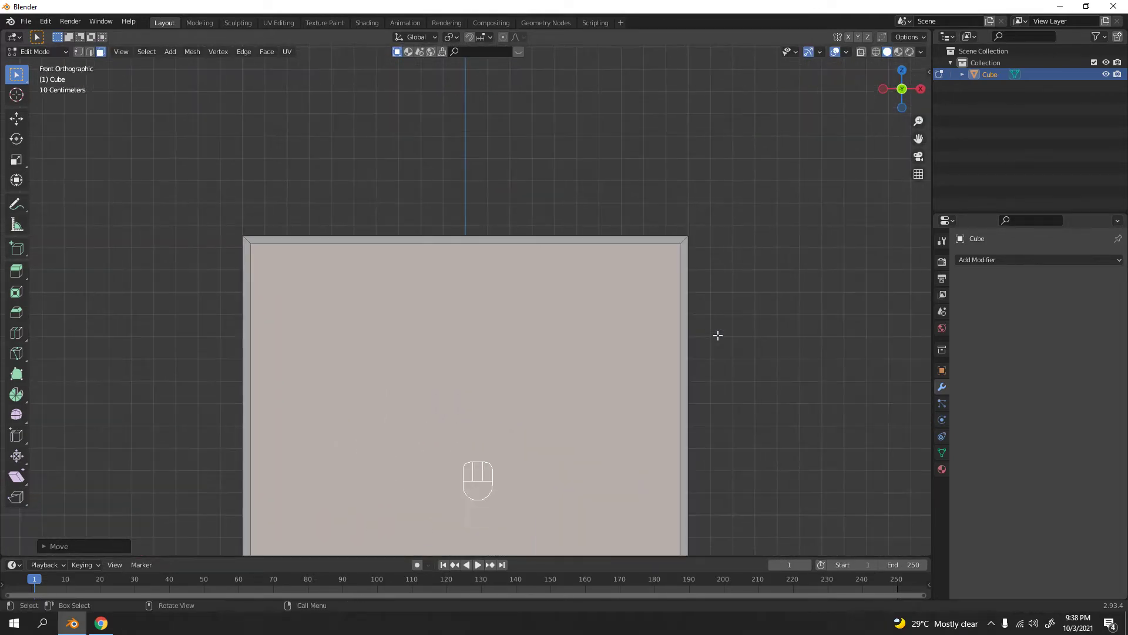
{"action": "key", "text": "s"}
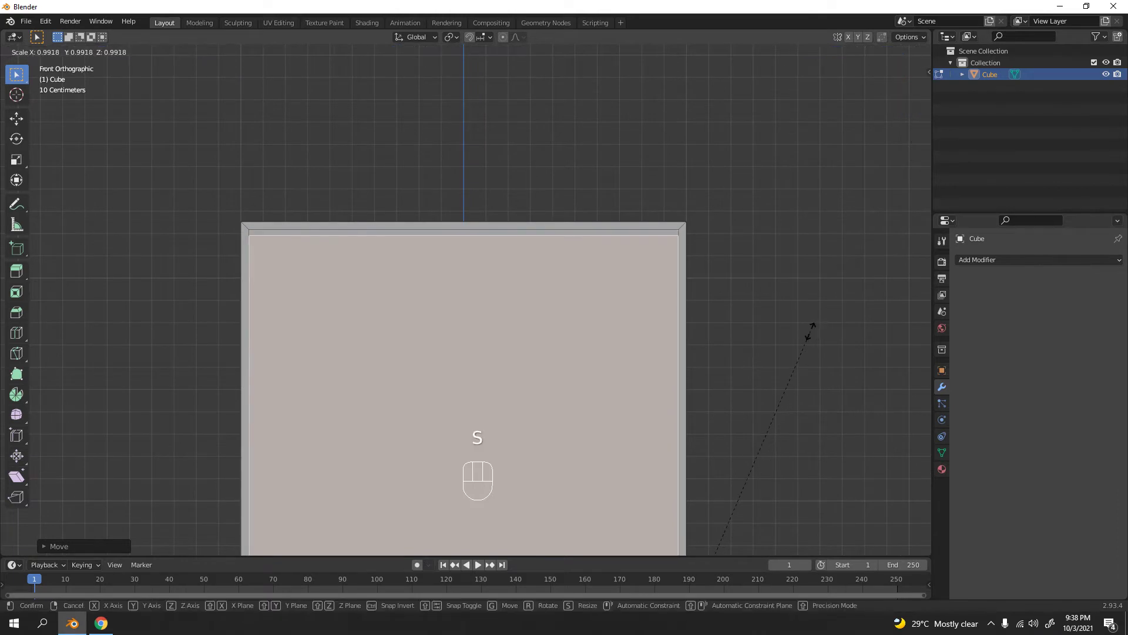
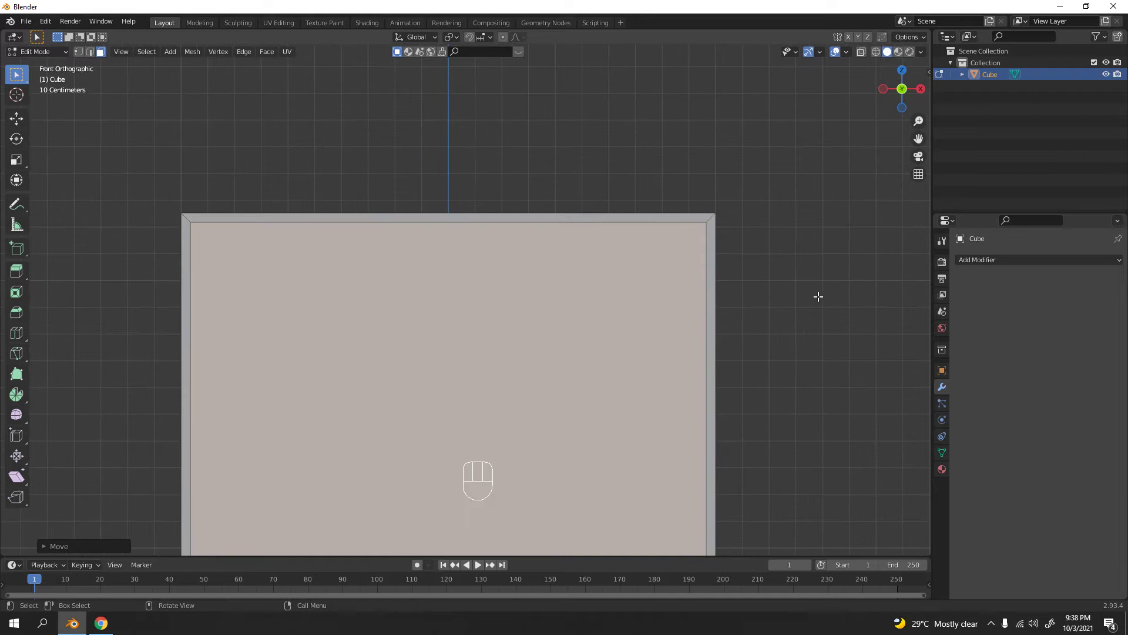
{"action": "key", "text": "s"}
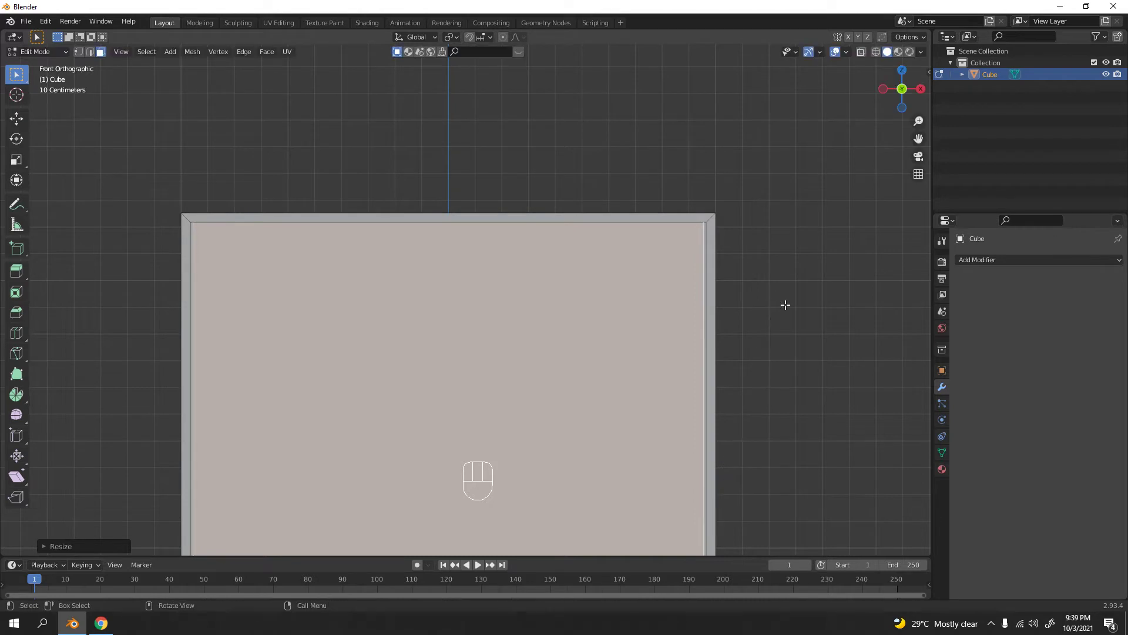
{"action": "left_click_drag", "start_coordinate": [742, 293], "coordinate": [697, 303]}
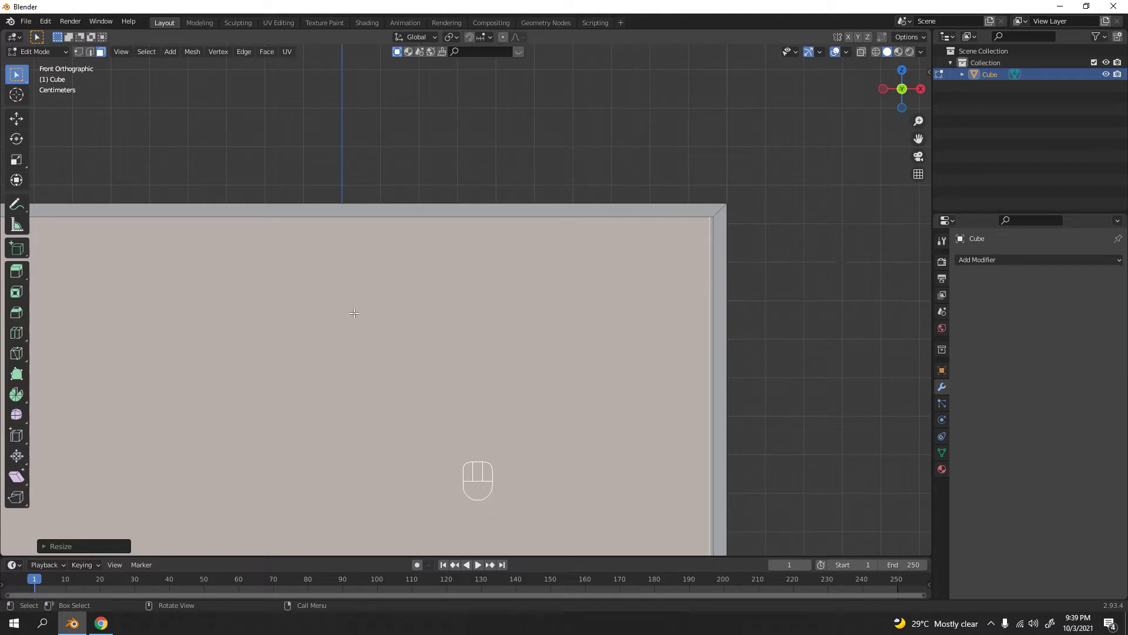
{"action": "key", "text": "s"}
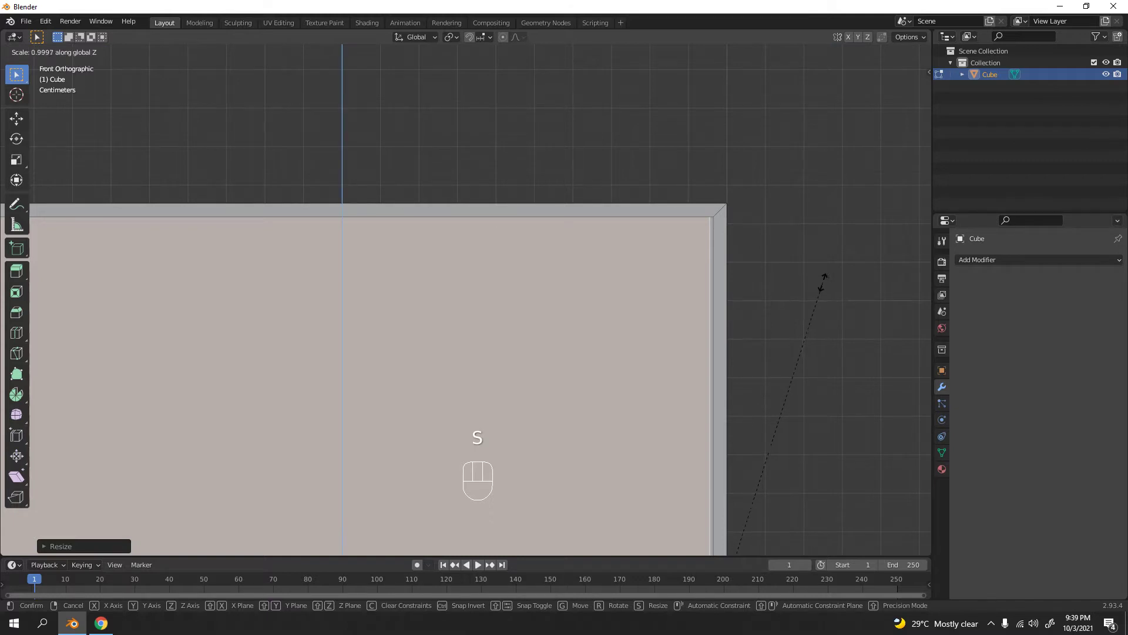
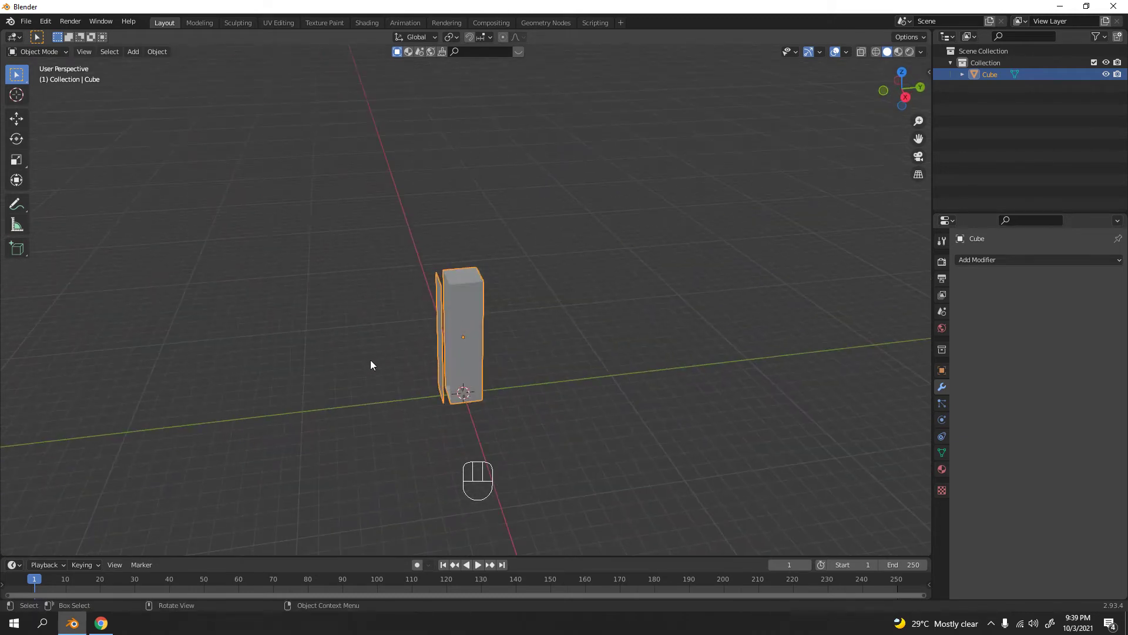
Step: In Edit Mode, separate the door panel geometry By Loose Parts into Cube.001
{"action": "left_click_drag", "start_coordinate": [206, 375], "coordinate": [350, 371]}
{"action": "key", "text": "Tab"}
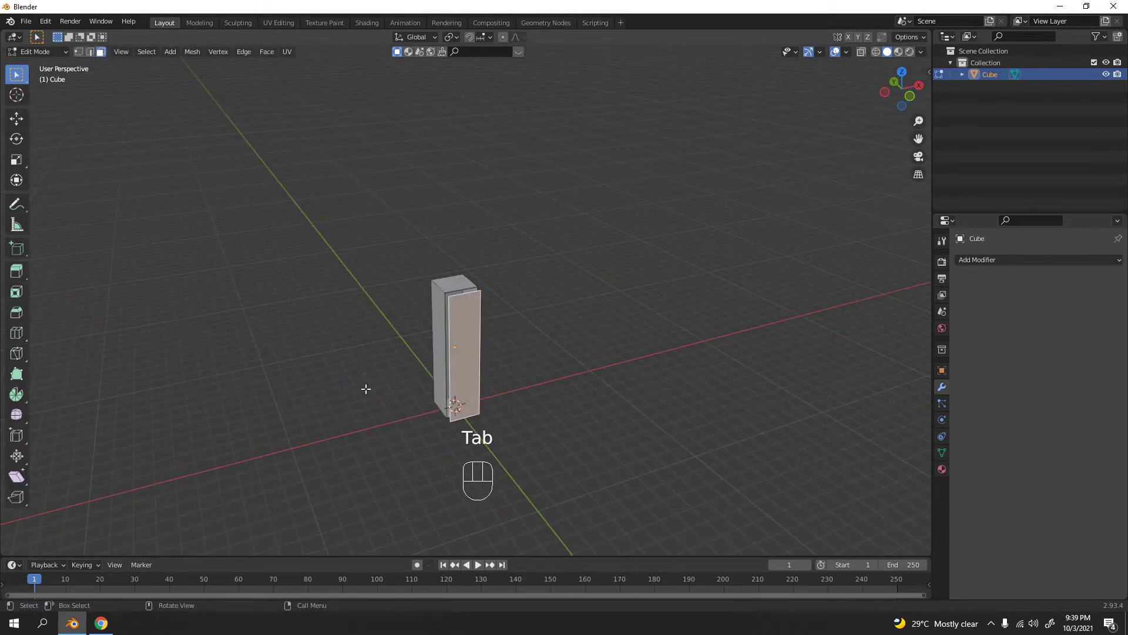
{"action": "key", "text": "a"}
{"action": "key", "text": "p"}
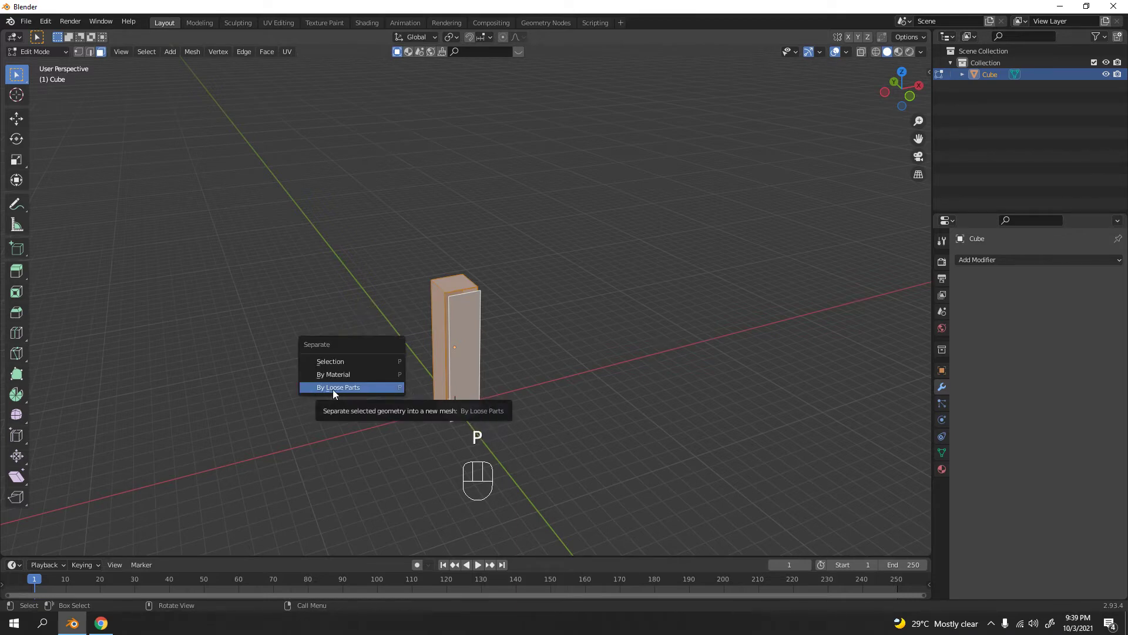
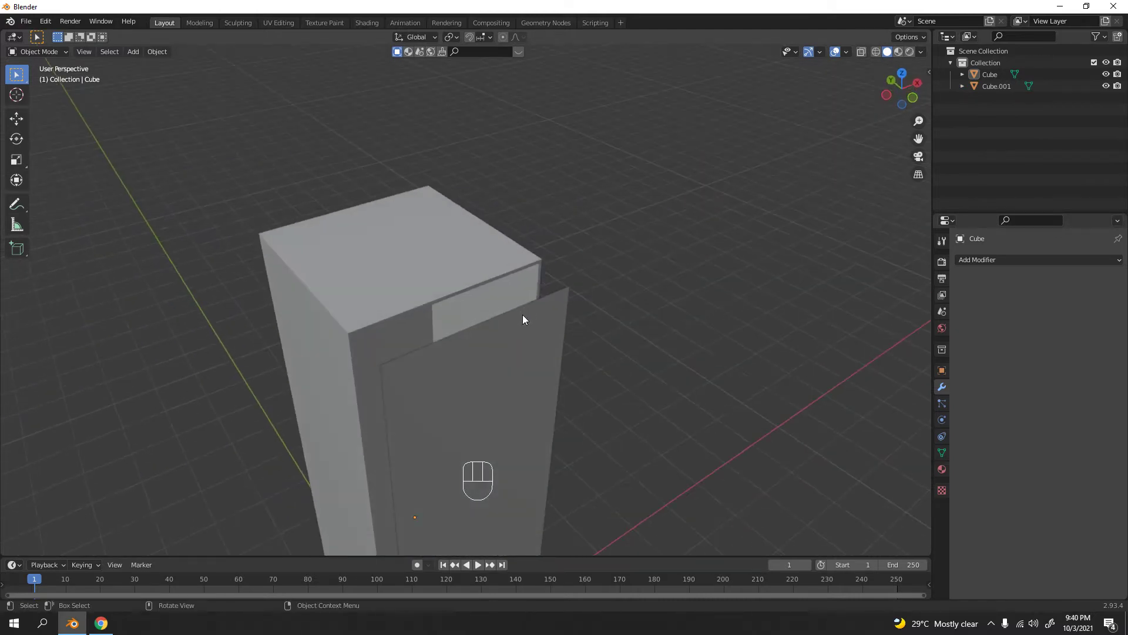
Step: Select the cabinet body Cube and hide it, leaving only the door panel visible
{"action": "middle_click", "coordinate": [525, 308]}
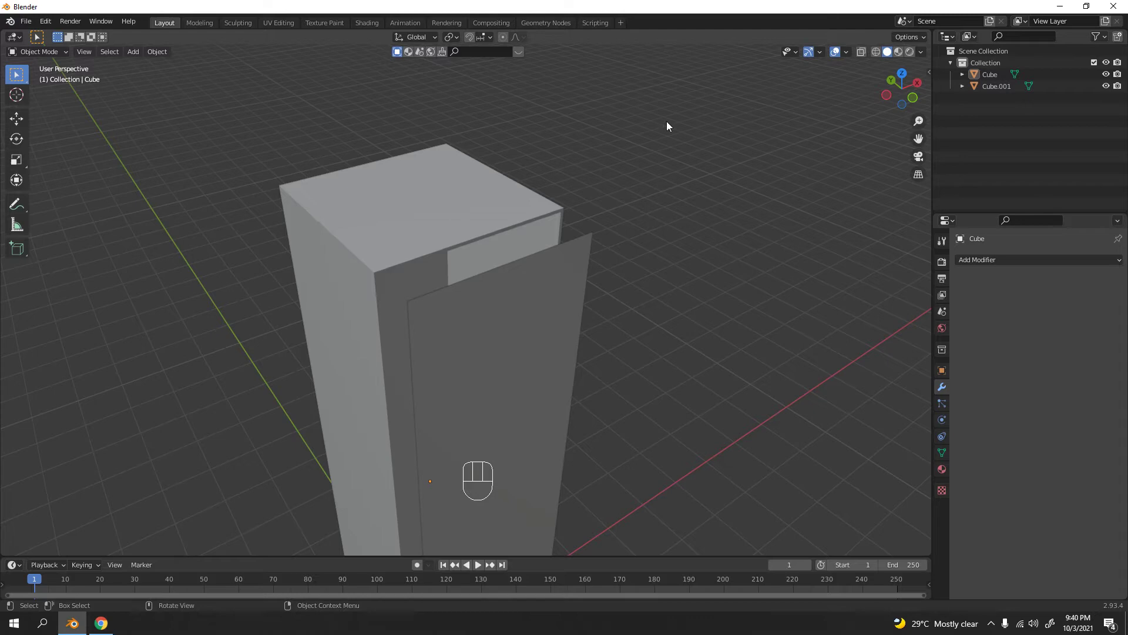
{"action": "left_click_drag", "start_coordinate": [921, 56], "coordinate": [594, 322]}
{"action": "left_click_drag", "start_coordinate": [437, 326], "coordinate": [367, 302]}
{"action": "left_click_drag", "start_coordinate": [418, 288], "coordinate": [381, 293]}
{"action": "middle_click", "coordinate": [399, 292]}
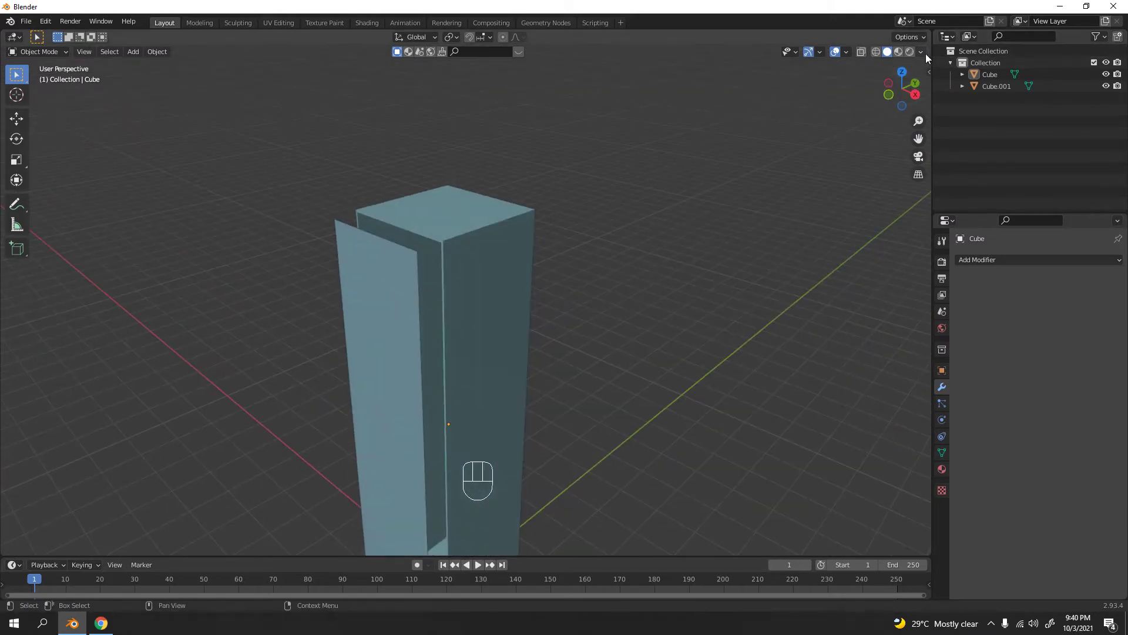
{"action": "left_click_drag", "start_coordinate": [927, 57], "coordinate": [657, 277]}
{"action": "key", "text": "n"}
{"action": "key", "text": "n"}
{"action": "left_click_drag", "start_coordinate": [459, 303], "coordinate": [655, 292]}
{"action": "left_click_drag", "start_coordinate": [608, 294], "coordinate": [556, 285]}
{"action": "left_click", "coordinate": [565, 259]}
{"action": "middle_click", "coordinate": [530, 263]}
{"action": "left_click", "coordinate": [486, 326]}
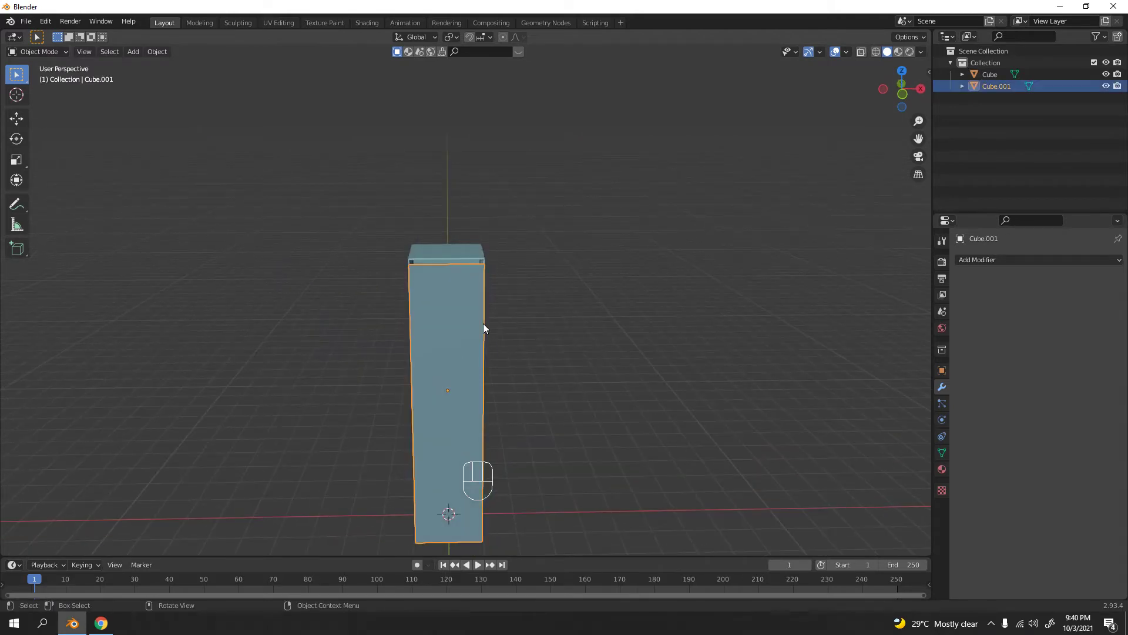
{"action": "key", "text": "KP_1"}
{"action": "middle_click", "coordinate": [402, 330]}
{"action": "left_click_drag", "start_coordinate": [404, 338], "coordinate": [383, 344]}
{"action": "left_click", "coordinate": [417, 310]}
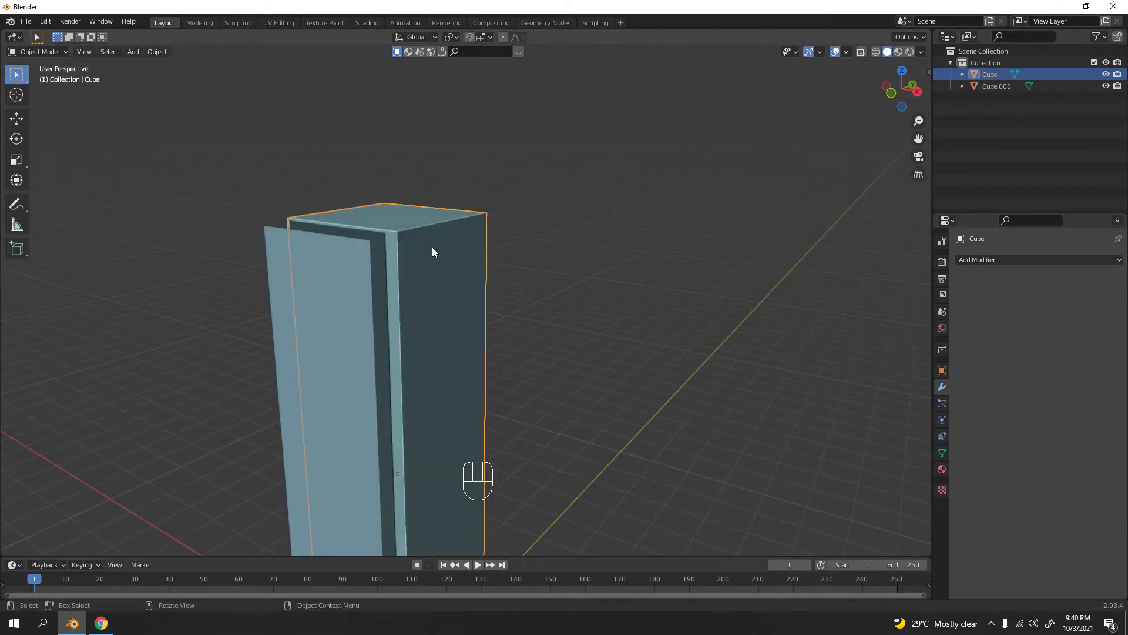
{"action": "key", "text": "h"}
Step: Orbit around the door panel Cube.001 to inspect it on its own
{"action": "left_click_drag", "start_coordinate": [432, 313], "coordinate": [480, 315]}
{"action": "double_click", "coordinate": [1105, 80]}
{"action": "left_click_drag", "start_coordinate": [451, 279], "coordinate": [464, 244]}
{"action": "left_click_drag", "start_coordinate": [462, 301], "coordinate": [536, 354]}
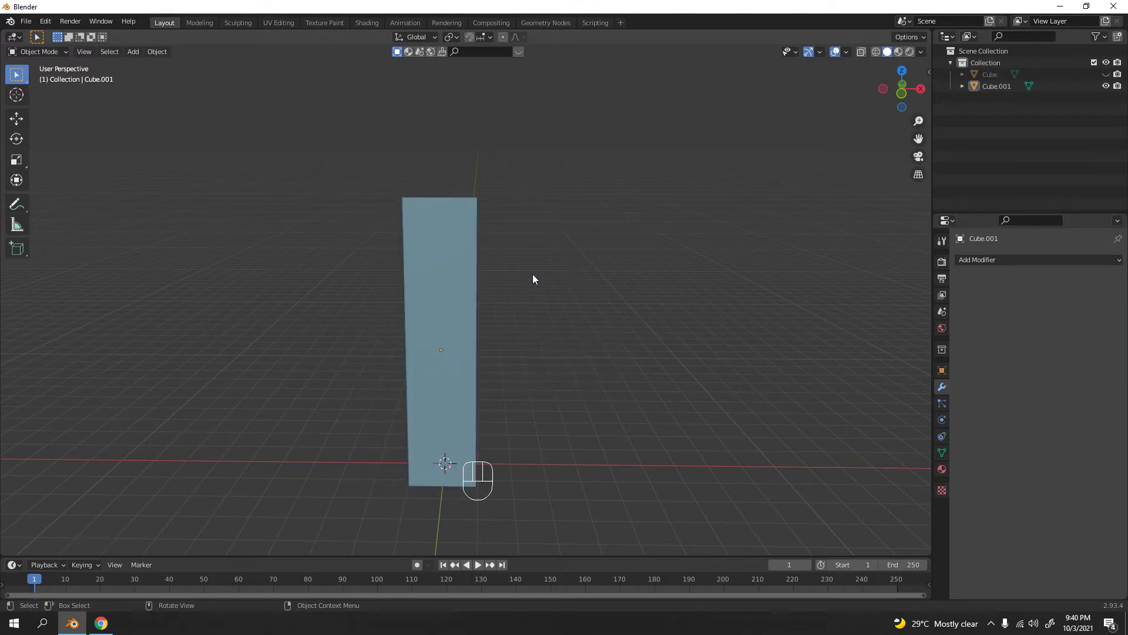
{"action": "left_click_drag", "start_coordinate": [497, 324], "coordinate": [541, 330]}
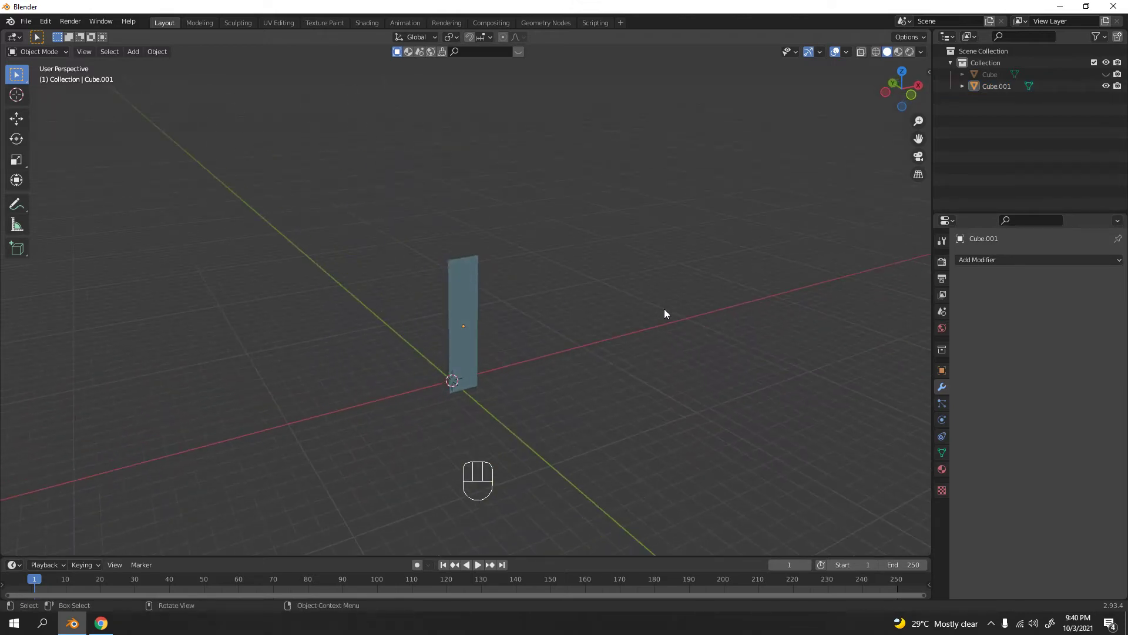
{"action": "left_click_drag", "start_coordinate": [585, 321], "coordinate": [550, 325]}
{"action": "middle_click", "coordinate": [484, 301]}
{"action": "left_click_drag", "start_coordinate": [492, 295], "coordinate": [536, 296]}
Step: Show the sidebar's Edit tab, expand Auto Mirror, and return to front orthographic view
{"action": "key", "text": "n"}
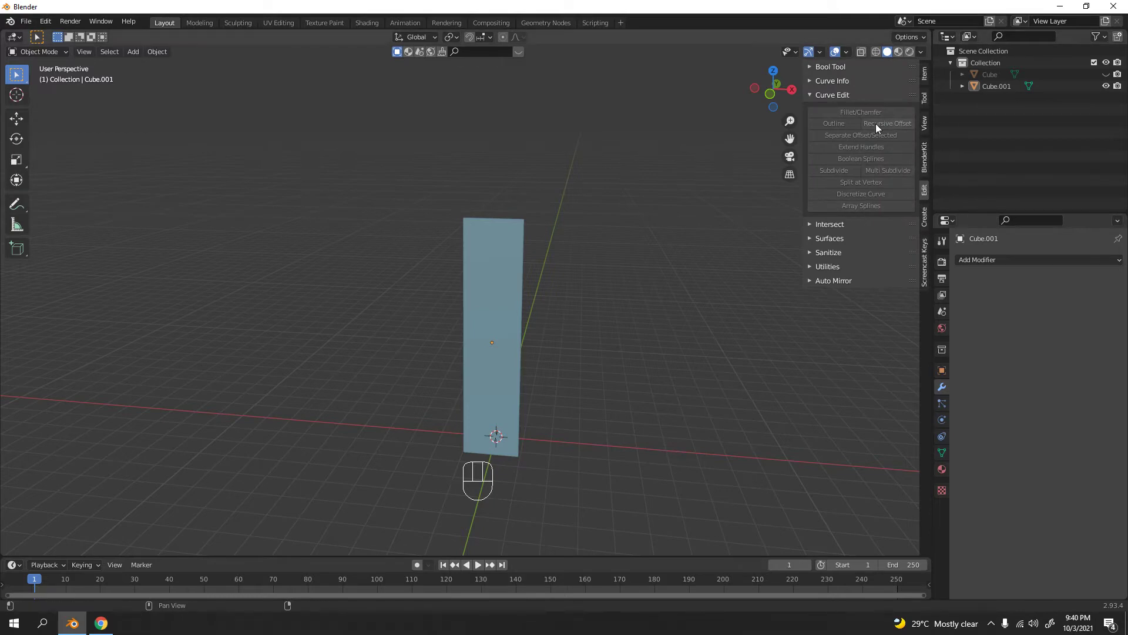
{"action": "left_click_drag", "start_coordinate": [1017, 258], "coordinate": [836, 108]}
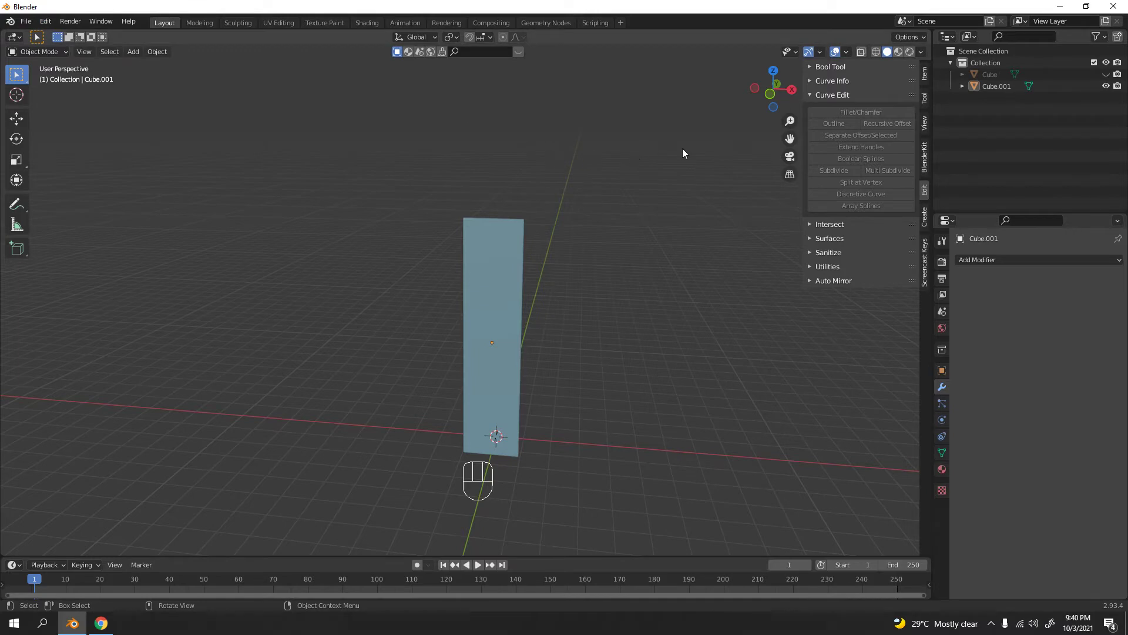
{"action": "left_click", "coordinate": [844, 279]}
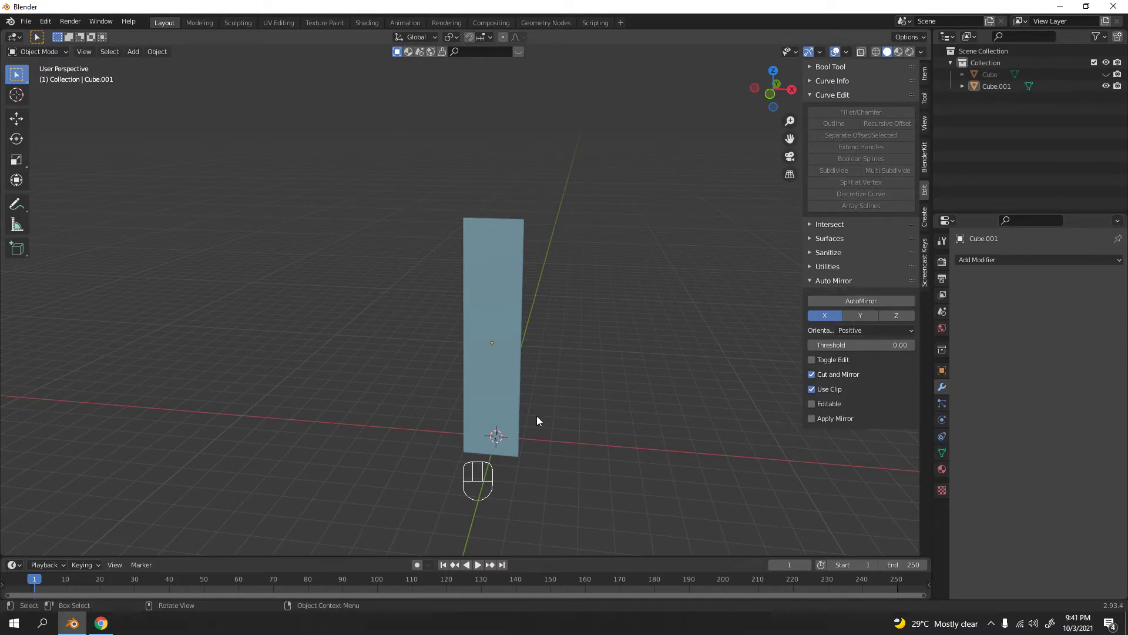
{"action": "key", "text": "KP_1"}
{"action": "middle_click", "coordinate": [572, 403]}
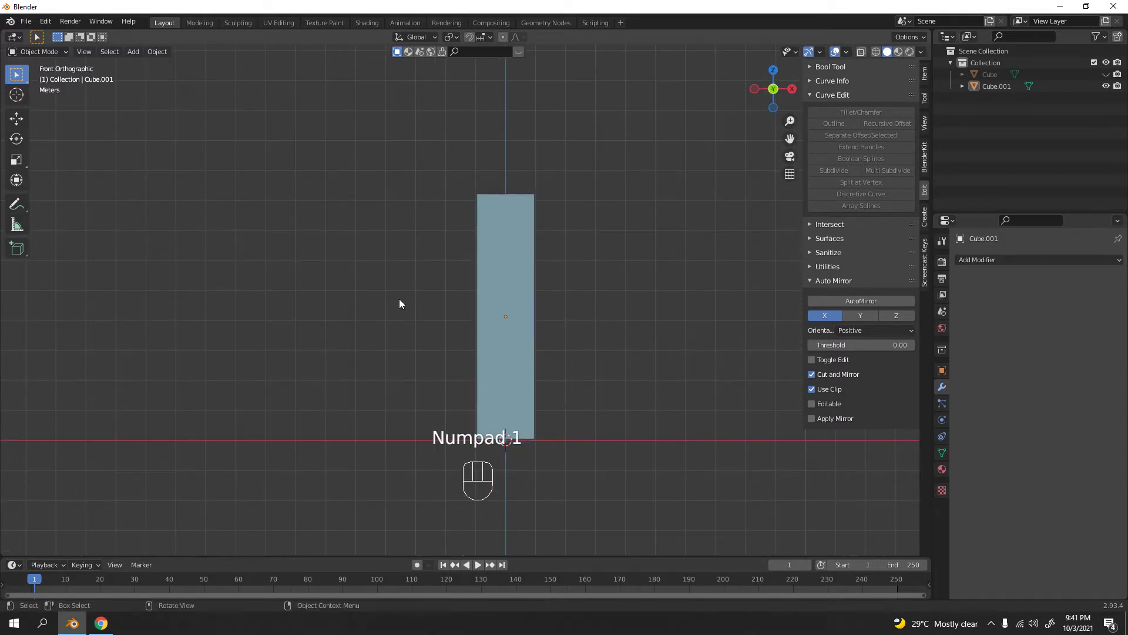
{"action": "left_click_drag", "start_coordinate": [593, 363], "coordinate": [499, 379]}
{"action": "left_click_drag", "start_coordinate": [534, 379], "coordinate": [577, 367]}
{"action": "left_click_drag", "start_coordinate": [554, 375], "coordinate": [571, 375]}
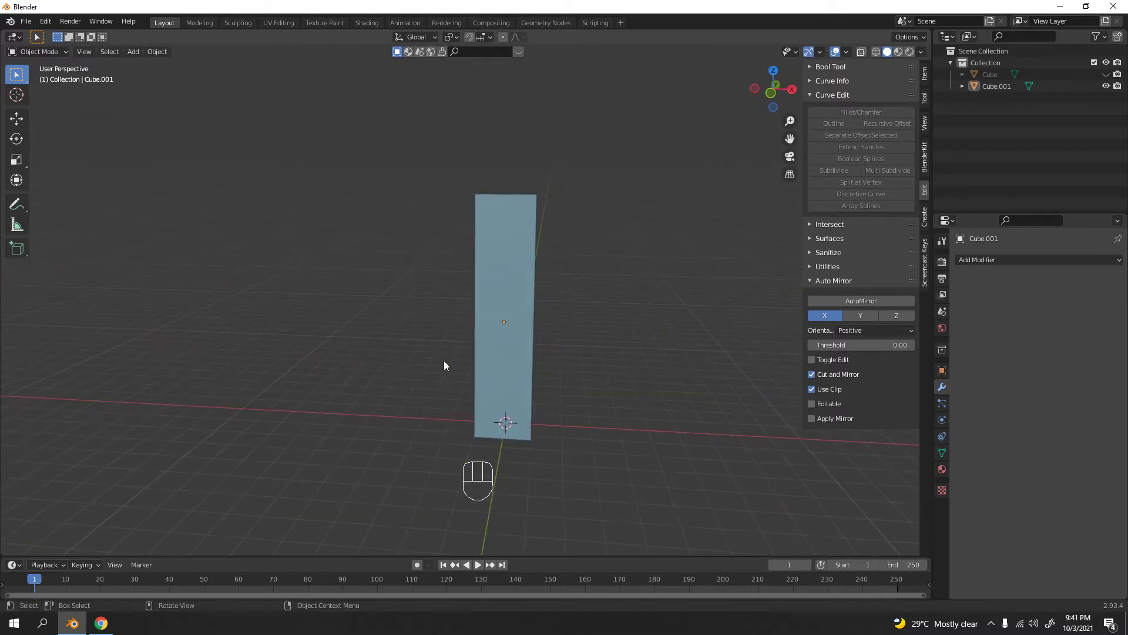
{"action": "key", "text": "KP_1"}
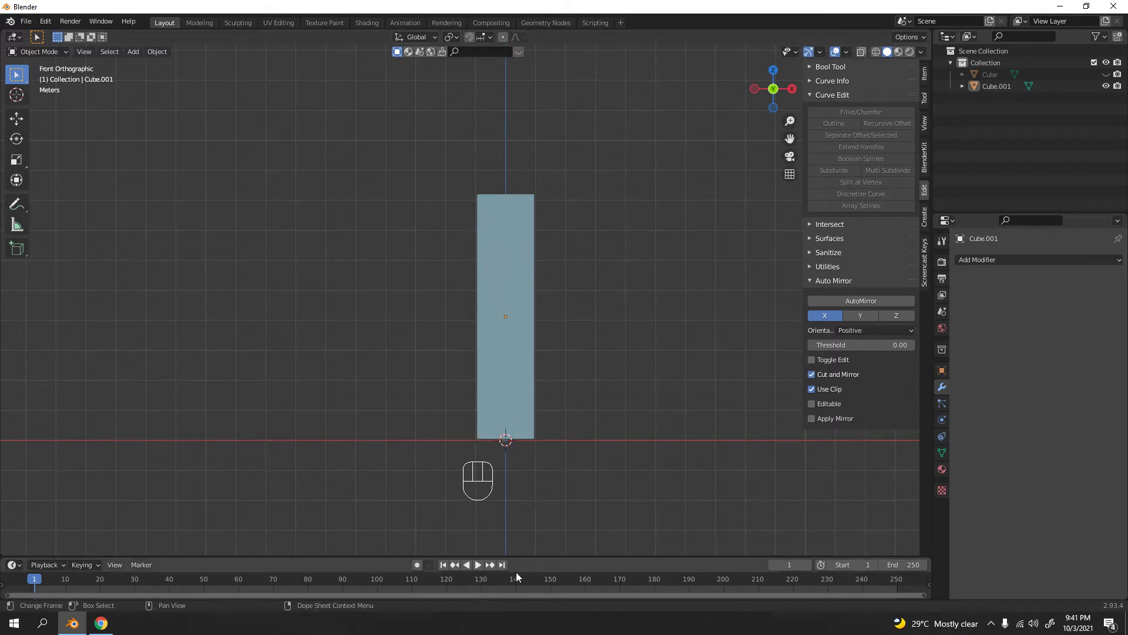
Step: Set Auto Mirror to the Z axis and add the mirror to the door panel
{"action": "left_click", "coordinate": [893, 318]}
{"action": "left_click", "coordinate": [892, 303]}
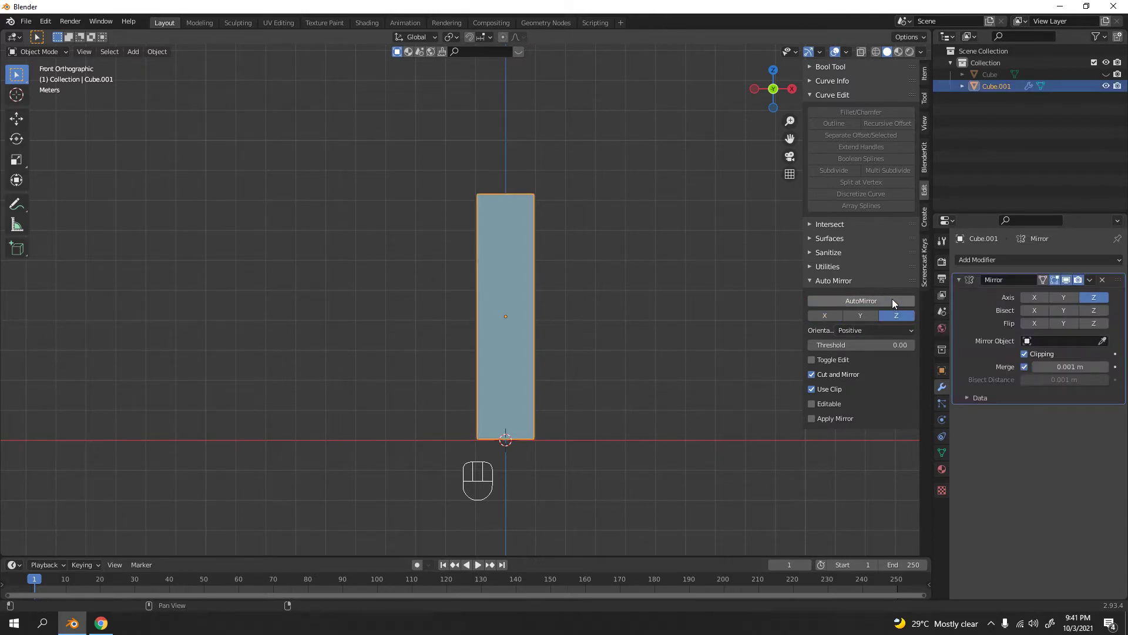
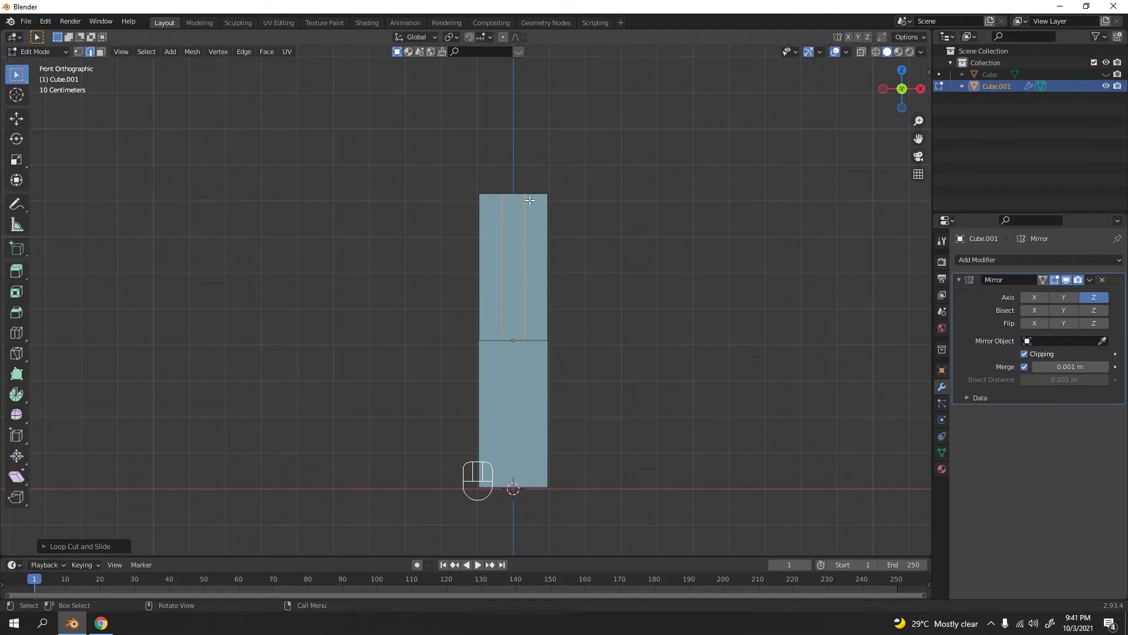
Step: Widen the door panel along X and cut horizontal edge loops across it with Ctrl+R
{"action": "key", "text": "s"}
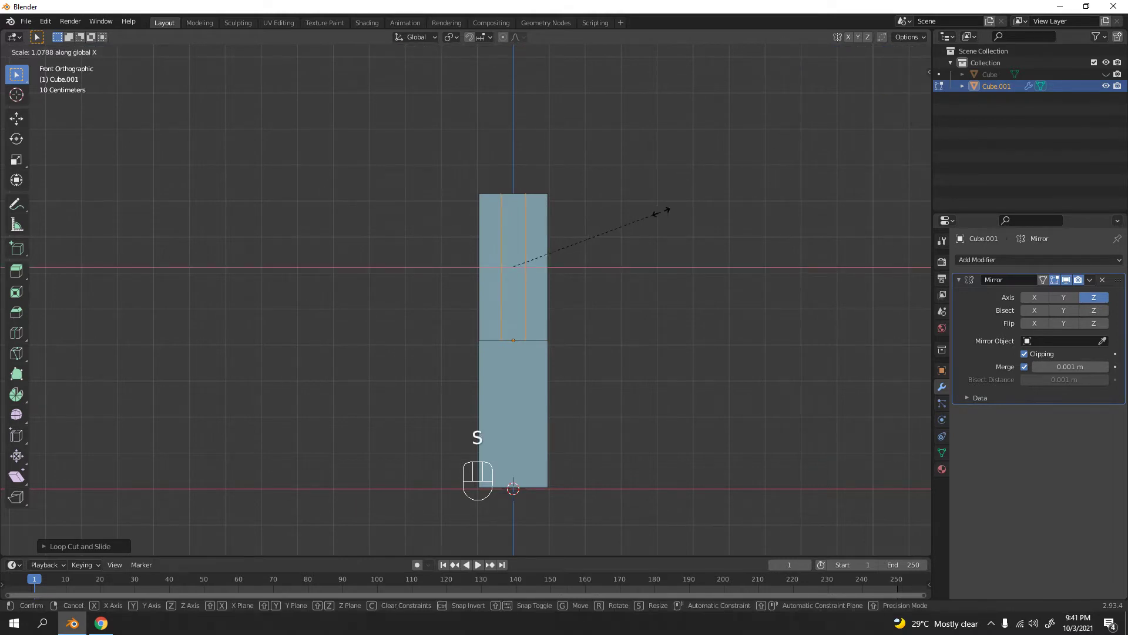
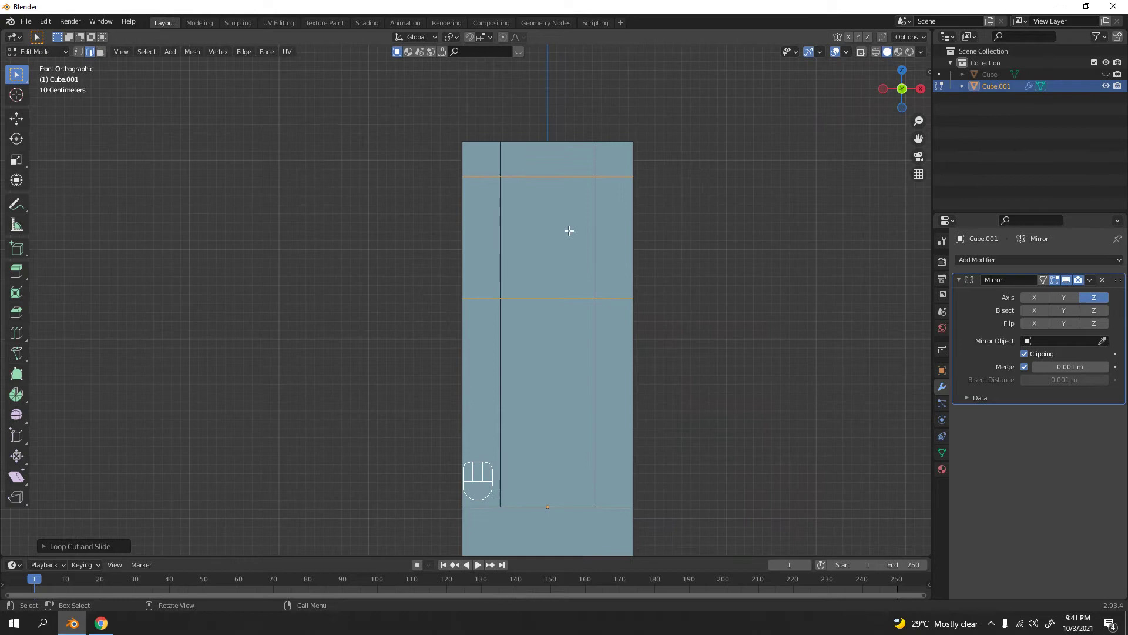
{"action": "key", "text": "ctrl+r"}
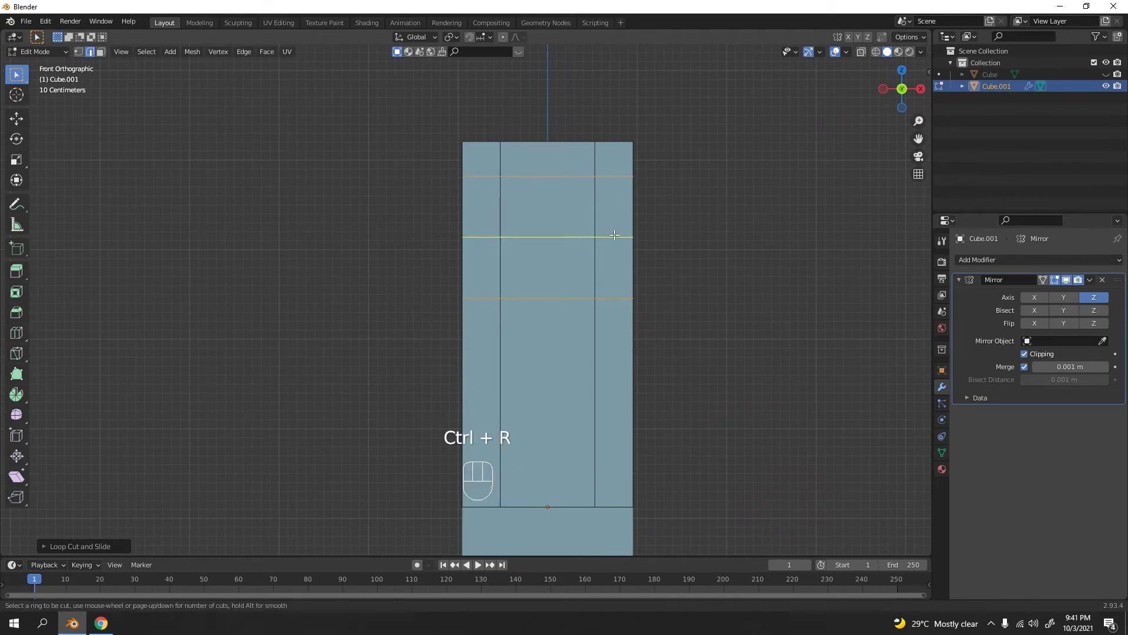
{"action": "key", "text": "ctrl+r"}
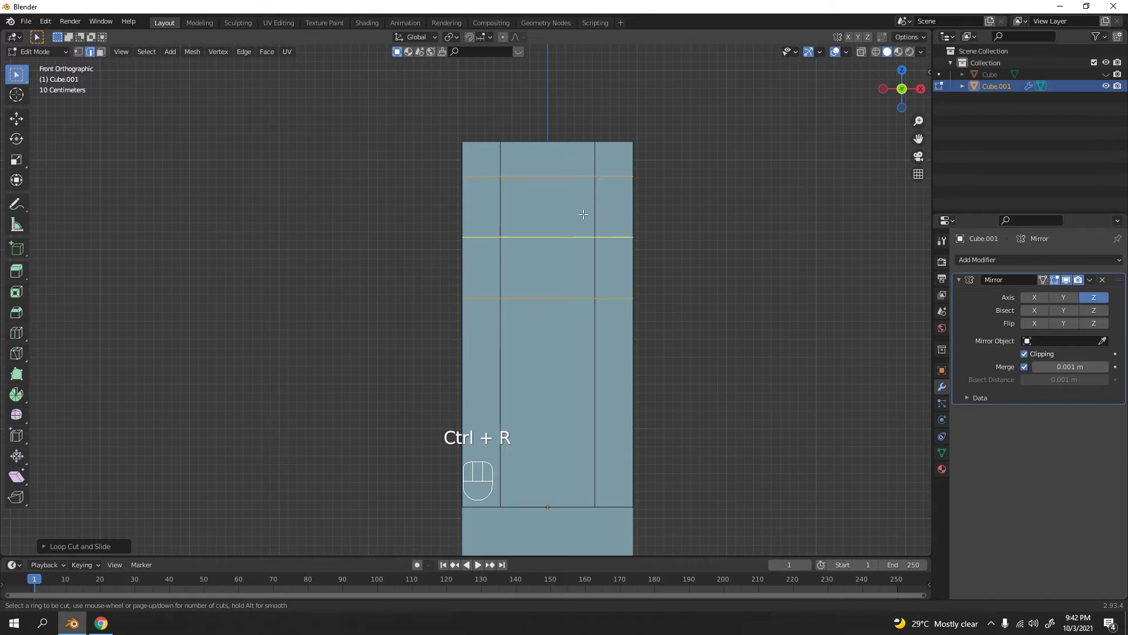
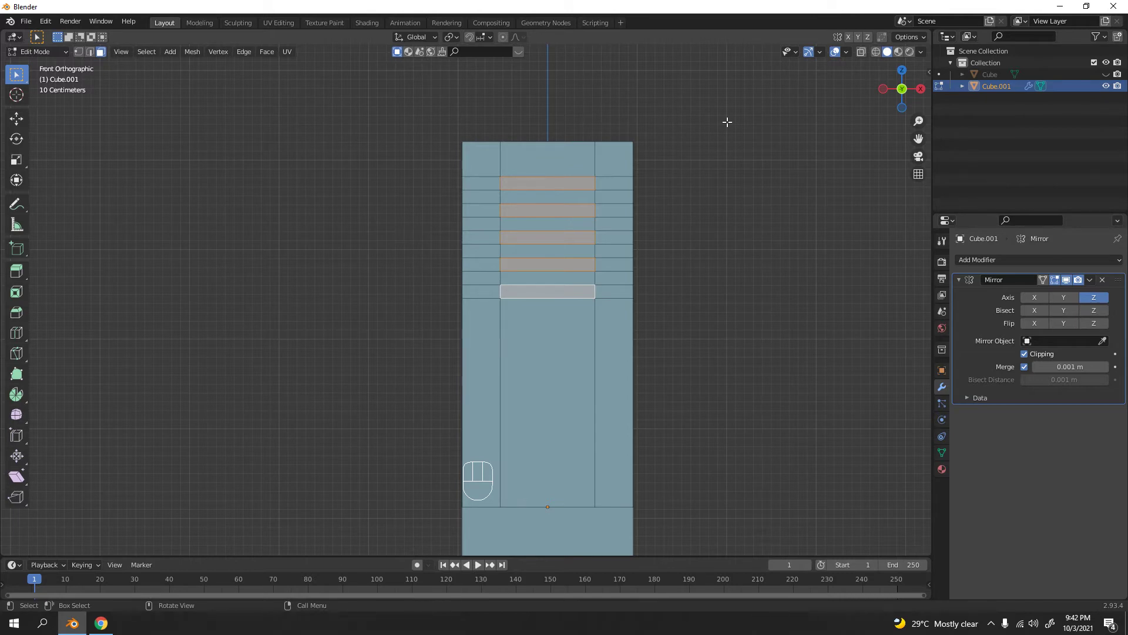
Step: Delete the five selected strips as faces so the panel gets open vent slots
{"action": "key", "text": "Delete"}
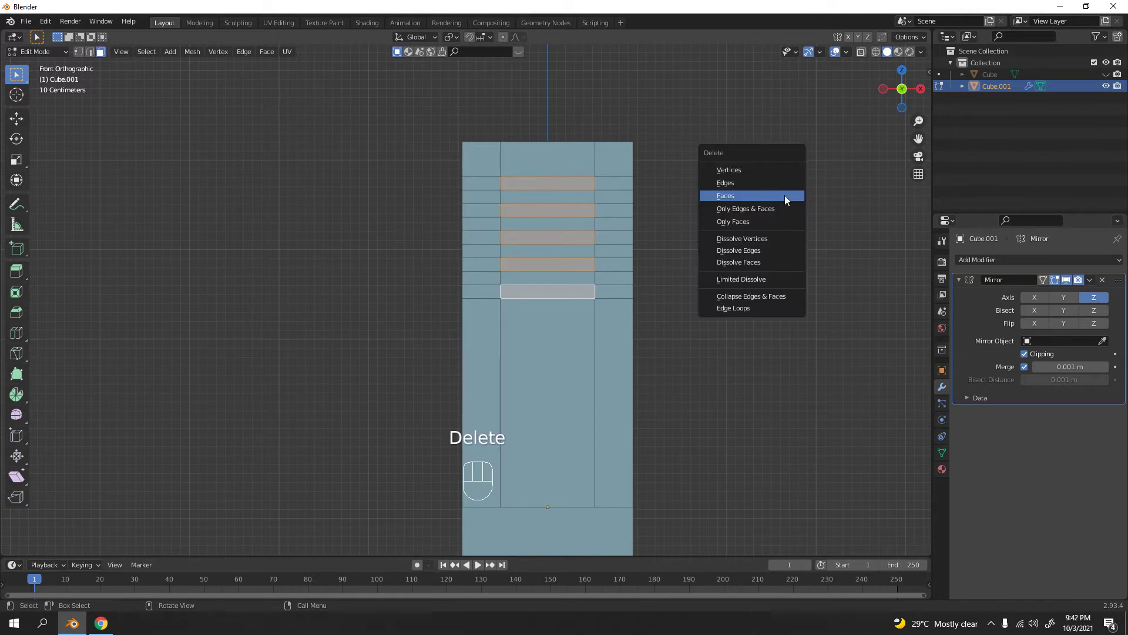
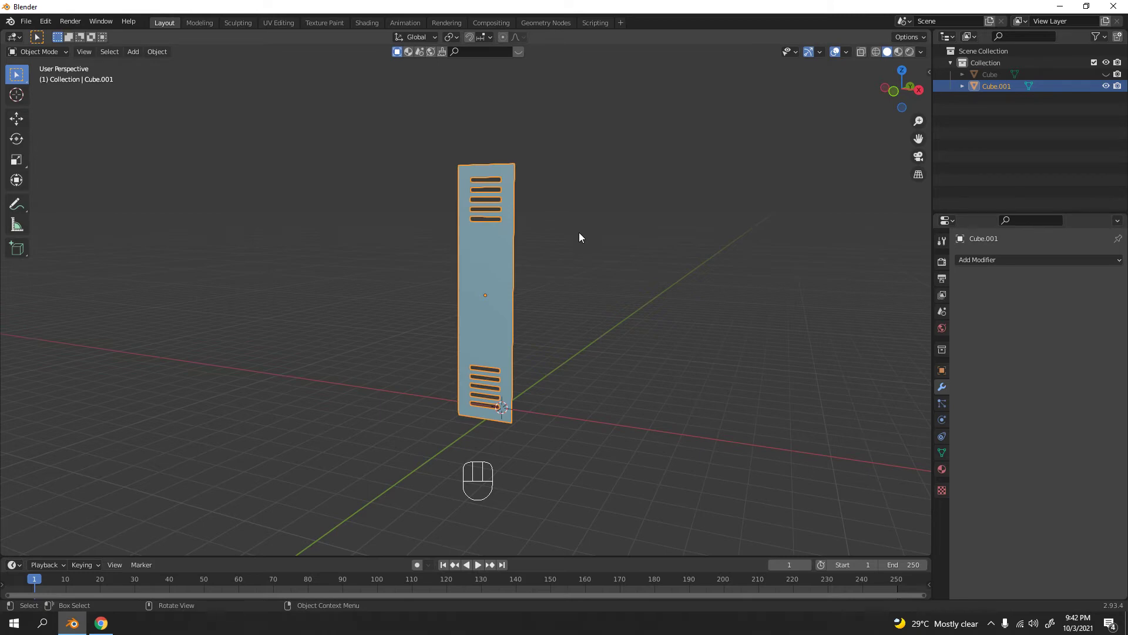
Step: Reselect the vented door panel and toggle its edit mode, ready for a Solidify modifier
{"action": "left_click", "coordinate": [633, 242]}
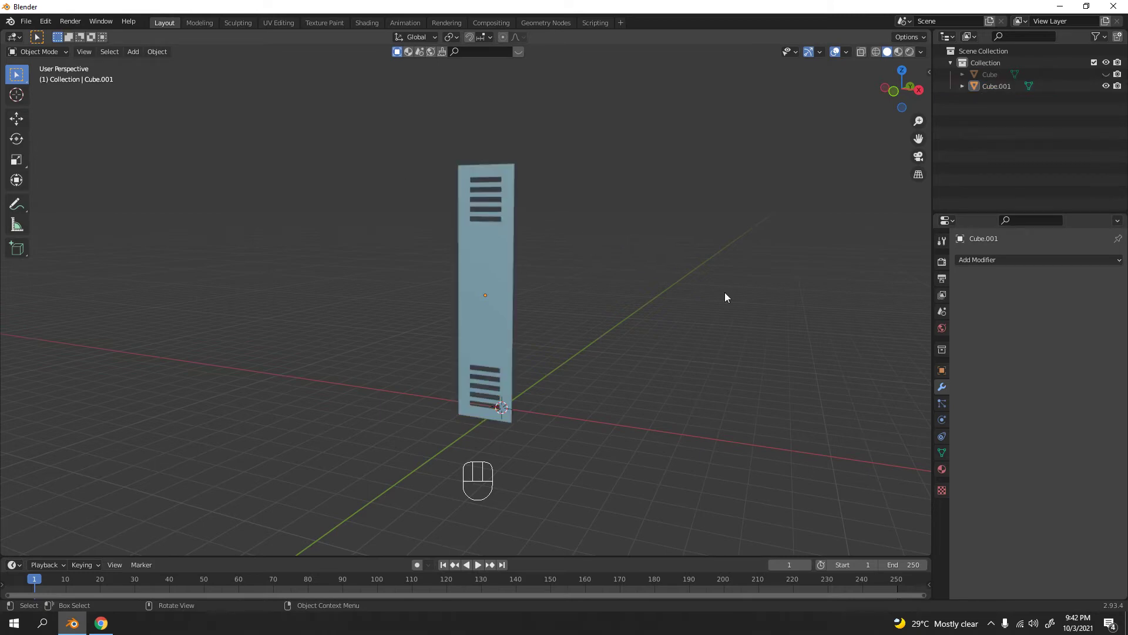
{"action": "left_click_drag", "start_coordinate": [1120, 264], "coordinate": [915, 399]}
{"action": "left_click_drag", "start_coordinate": [1095, 281], "coordinate": [1104, 271]}
{"action": "left_click", "coordinate": [1106, 281]}
{"action": "key", "text": "a"}
{"action": "middle_click", "coordinate": [566, 252]}
{"action": "key", "text": "Tab"}
{"action": "key", "text": "a"}
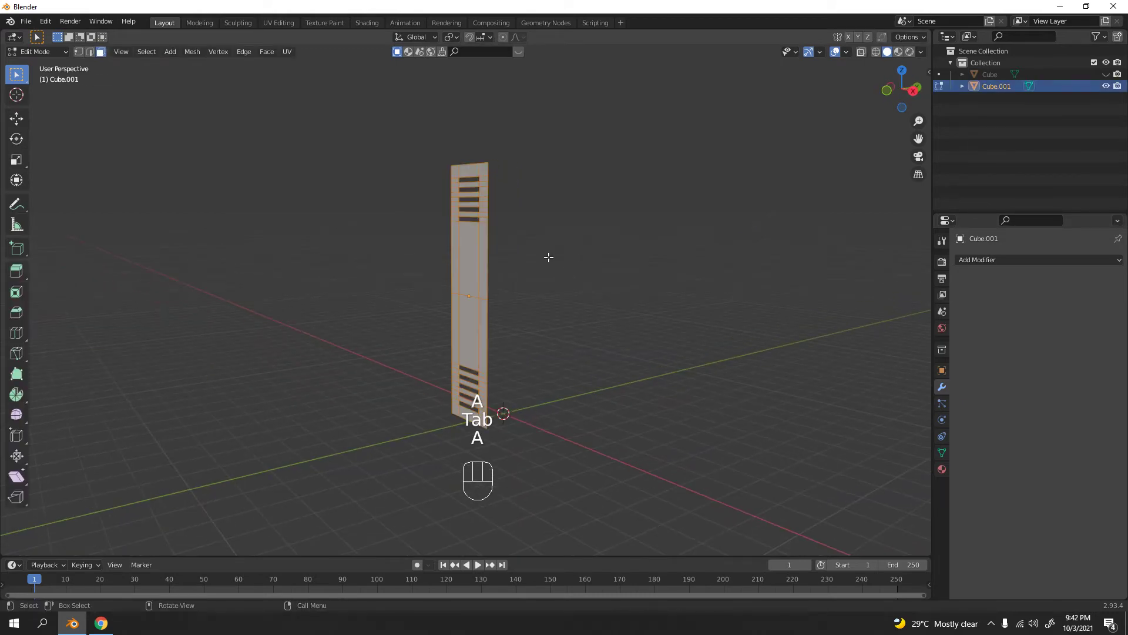
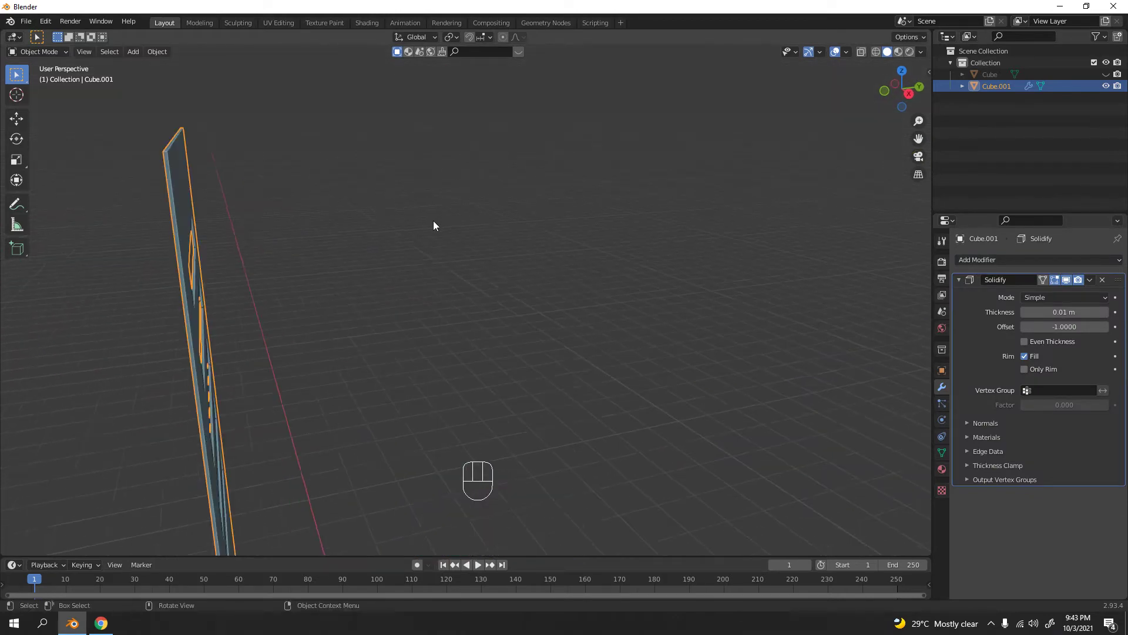
Step: Work in the panel's modifier properties and inspect its edge thickness from several angles
{"action": "middle_click", "coordinate": [429, 222]}
{"action": "middle_click", "coordinate": [442, 208]}
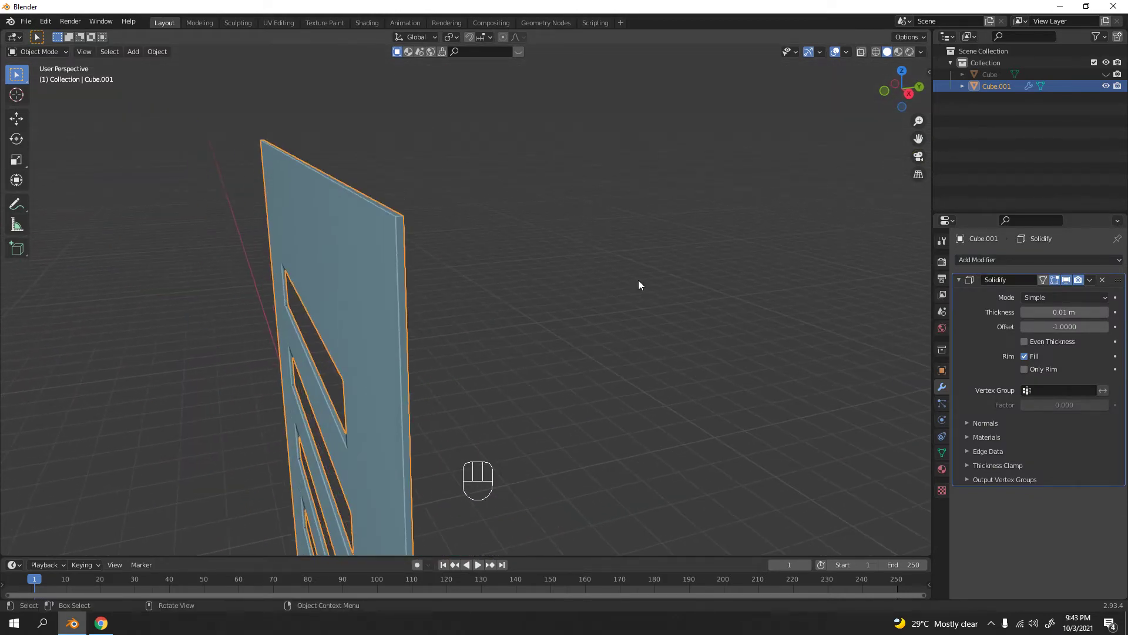
{"action": "left_click", "coordinate": [1110, 315]}
{"action": "left_click", "coordinate": [1110, 315]}
{"action": "middle_click", "coordinate": [597, 302]}
{"action": "left_click_drag", "start_coordinate": [708, 297], "coordinate": [678, 300]}
{"action": "left_click_drag", "start_coordinate": [679, 299], "coordinate": [797, 301]}
{"action": "left_click_drag", "start_coordinate": [710, 265], "coordinate": [462, 364]}
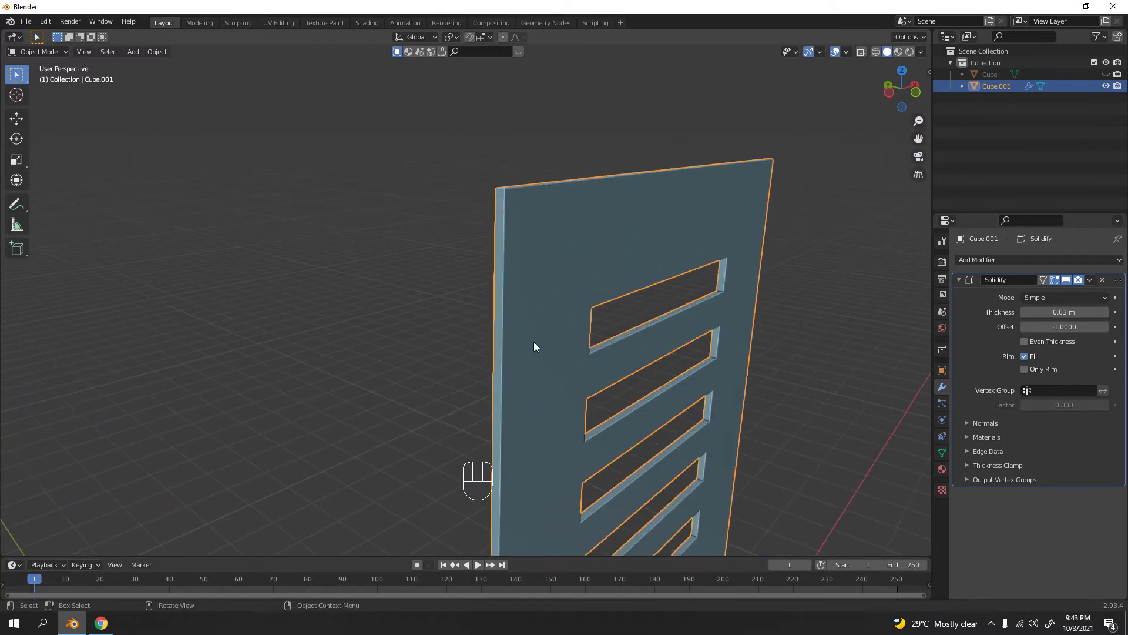
{"action": "left_click_drag", "start_coordinate": [627, 382], "coordinate": [533, 374]}
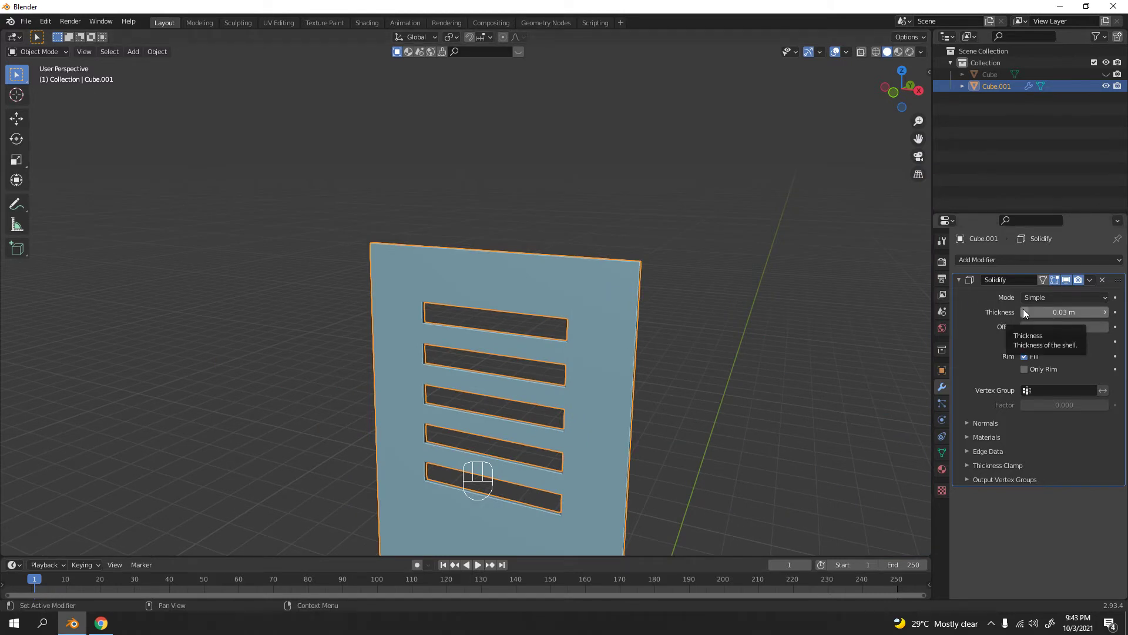
Step: Settle the Solidify thickness at 0.04 m with offset -1 and apply it with Ctrl+A
{"action": "left_click_drag", "start_coordinate": [612, 352], "coordinate": [572, 353]}
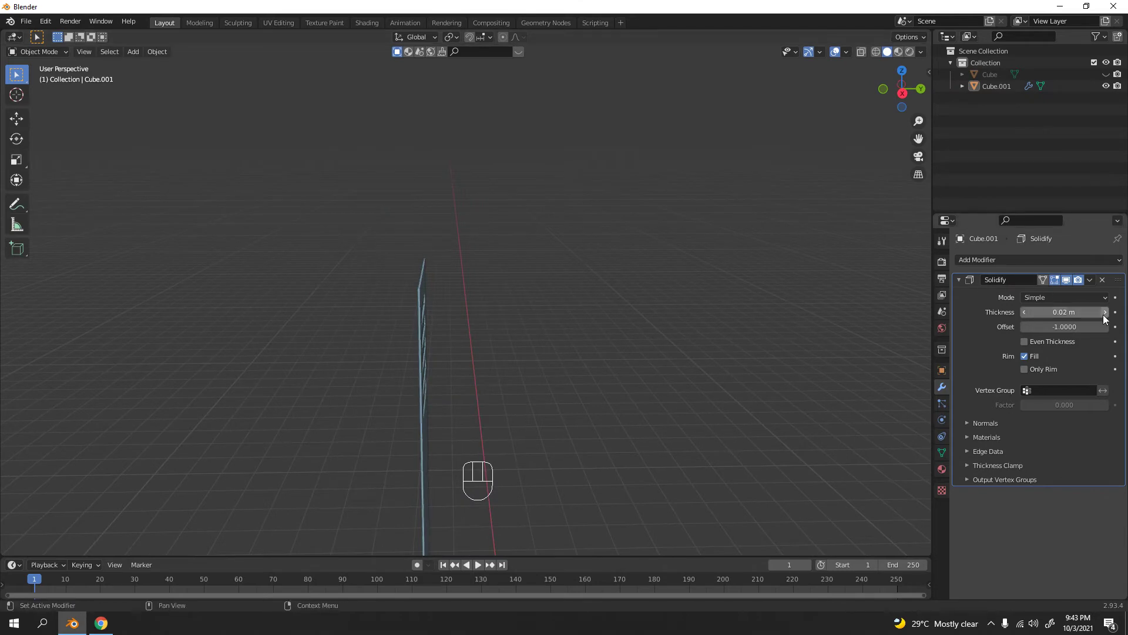
{"action": "left_click_drag", "start_coordinate": [851, 343], "coordinate": [929, 354]}
{"action": "left_click", "coordinate": [989, 324]}
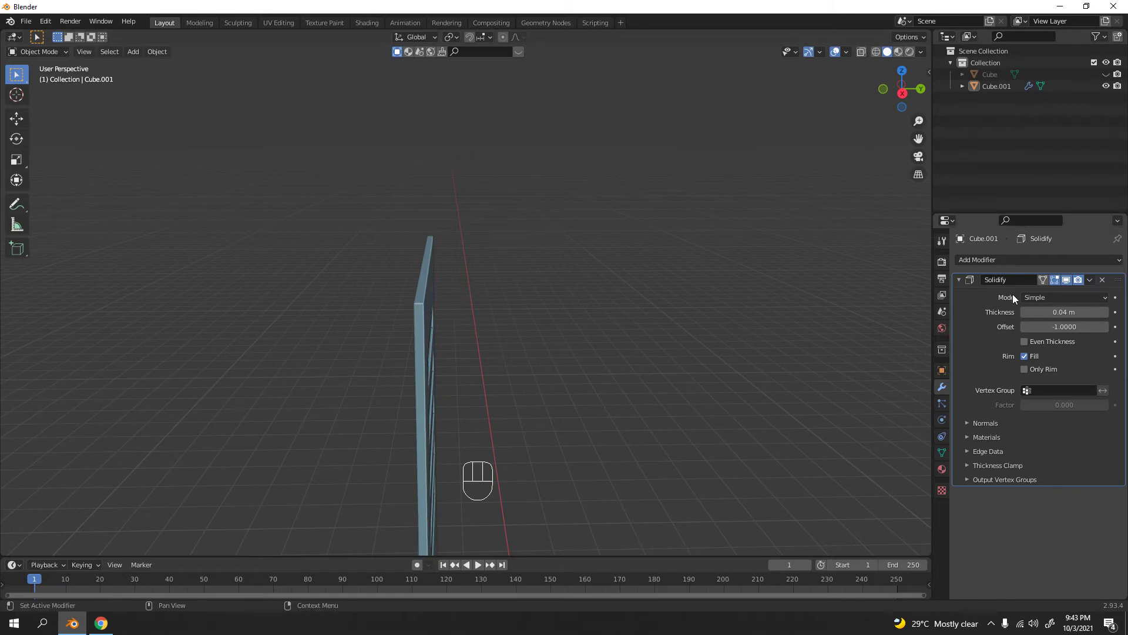
{"action": "key", "text": "ctrl+a"}
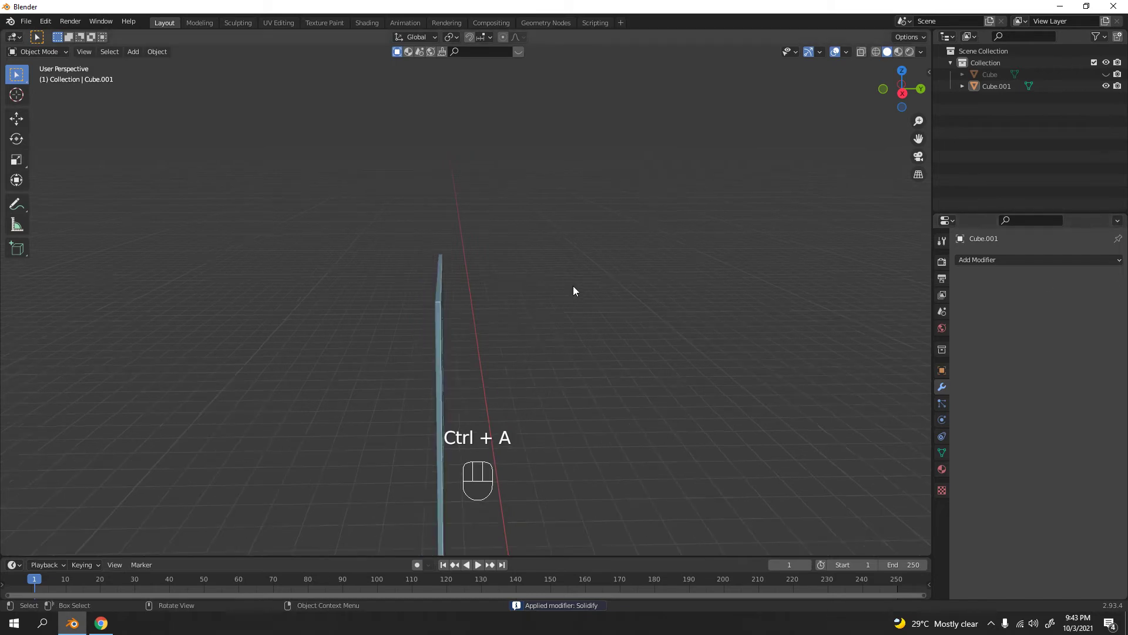
Step: Unhide the cabinet body Cube in the Outliner and select the door panel
{"action": "left_click_drag", "start_coordinate": [507, 333], "coordinate": [658, 327]}
{"action": "left_click_drag", "start_coordinate": [679, 277], "coordinate": [716, 185]}
{"action": "middle_click", "coordinate": [673, 279]}
{"action": "left_click_drag", "start_coordinate": [658, 243], "coordinate": [664, 224]}
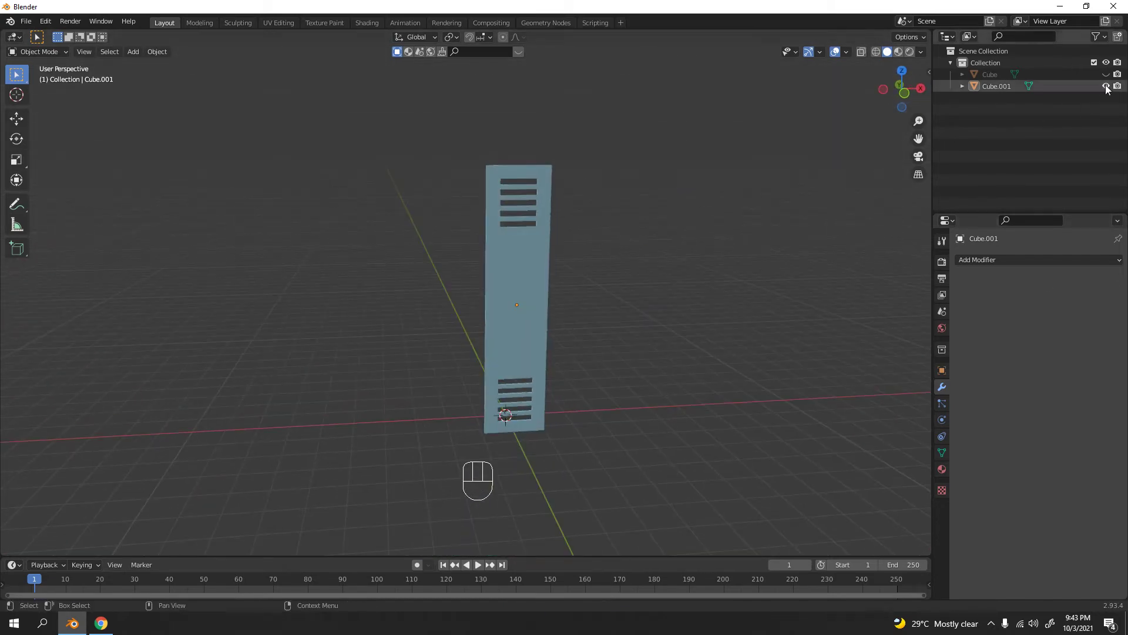
{"action": "left_click", "coordinate": [1108, 80]}
{"action": "left_click_drag", "start_coordinate": [697, 204], "coordinate": [591, 219]}
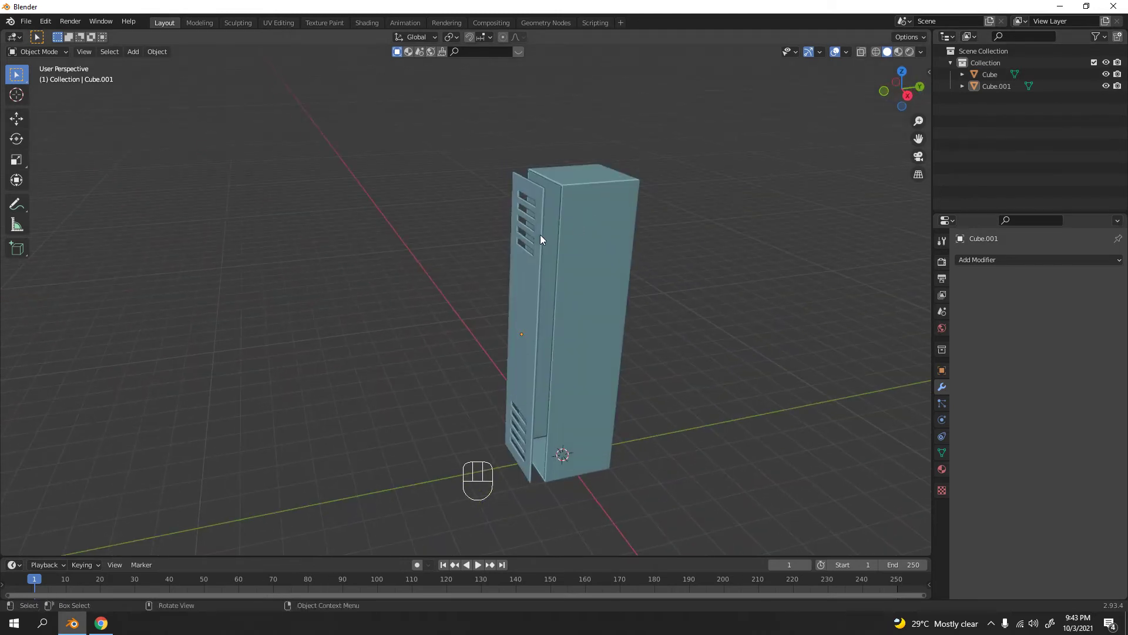
{"action": "left_click", "coordinate": [510, 249]}
{"action": "left_click_drag", "start_coordinate": [562, 246], "coordinate": [557, 277]}
Step: Slide the door panel along Y toward the cabinet front and check its fit
{"action": "key", "text": "g"}
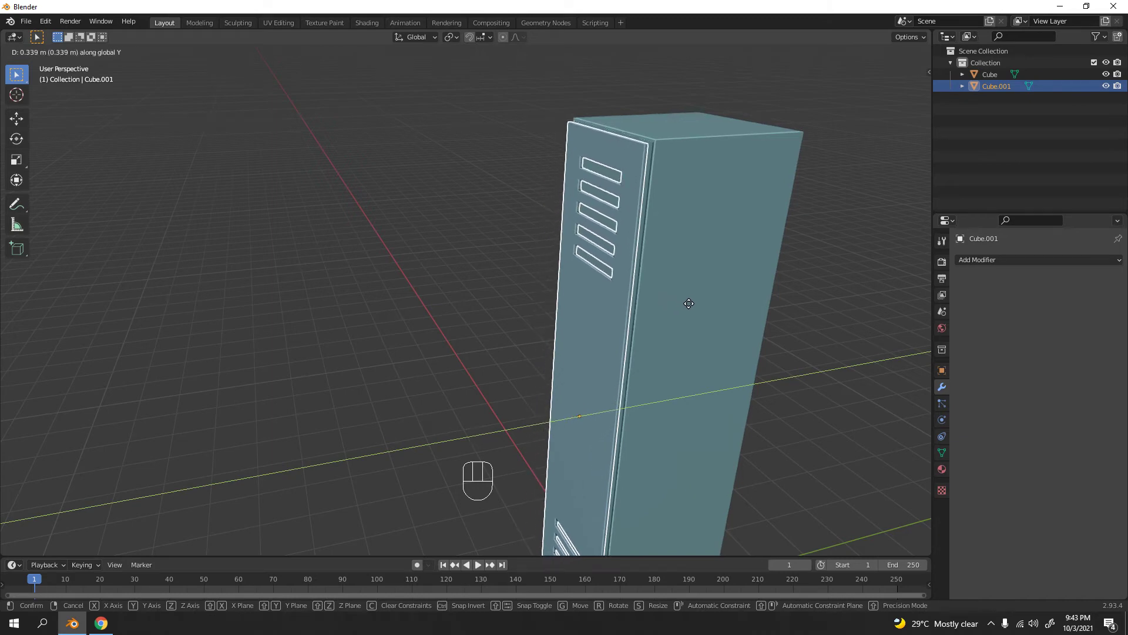
{"action": "left_click_drag", "start_coordinate": [480, 277], "coordinate": [677, 271]}
{"action": "left_click_drag", "start_coordinate": [613, 258], "coordinate": [582, 274]}
{"action": "left_click_drag", "start_coordinate": [542, 273], "coordinate": [513, 271]}
{"action": "left_click_drag", "start_coordinate": [471, 270], "coordinate": [459, 250]}
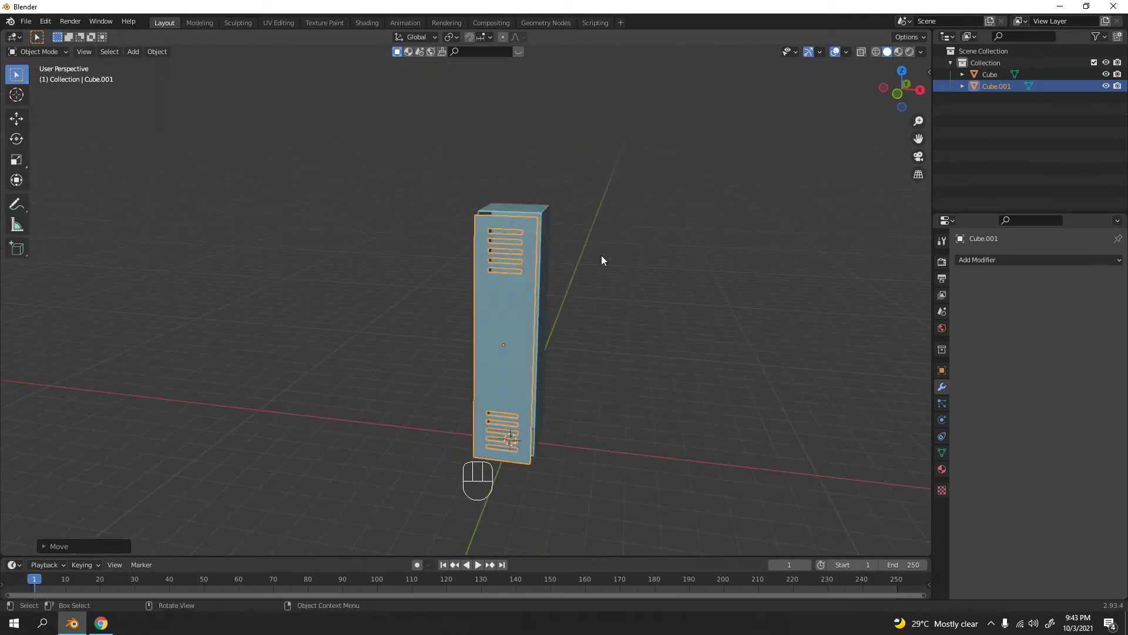
{"action": "middle_click", "coordinate": [549, 289]}
{"action": "middle_click", "coordinate": [578, 311]}
{"action": "key", "text": "r"}
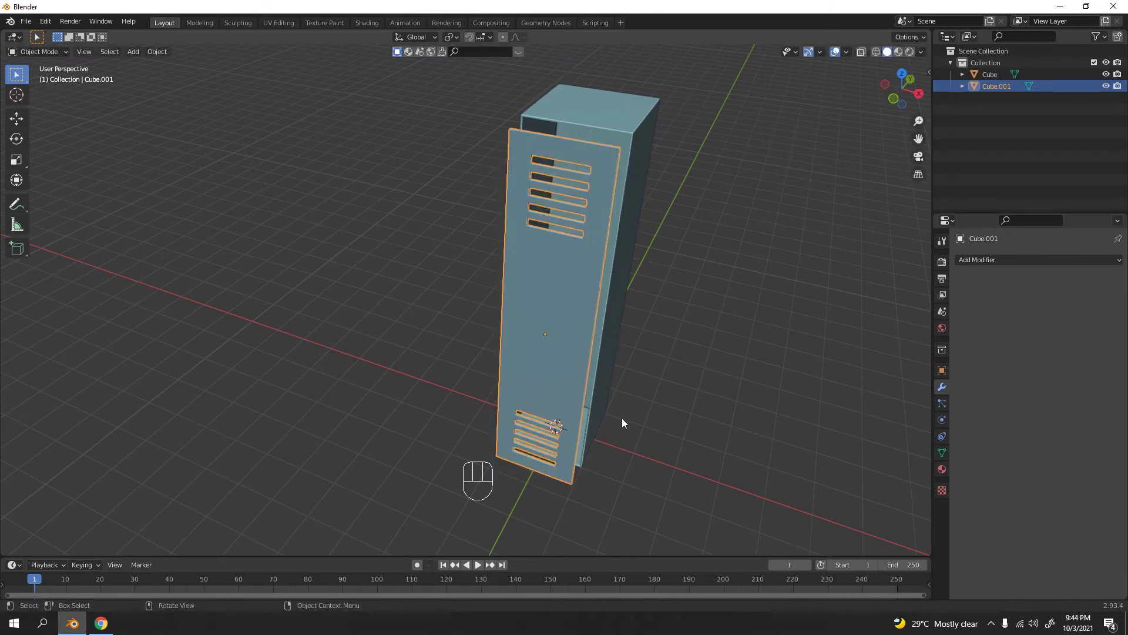
{"action": "left_click_drag", "start_coordinate": [590, 269], "coordinate": [757, 262]}
{"action": "left_click", "coordinate": [549, 269]}
{"action": "left_click", "coordinate": [549, 318]}
Step: Nudge the panel flush against the front opening and view the cabinet from the front
{"action": "key", "text": "g"}
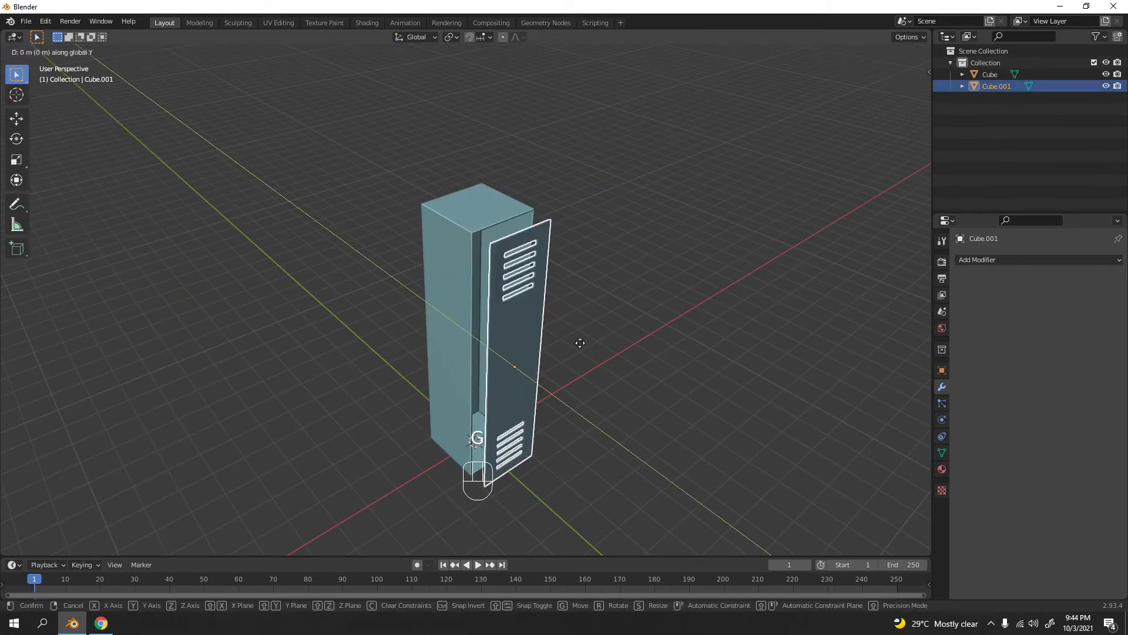
{"action": "left_click", "coordinate": [688, 245]}
{"action": "left_click_drag", "start_coordinate": [687, 252], "coordinate": [670, 246]}
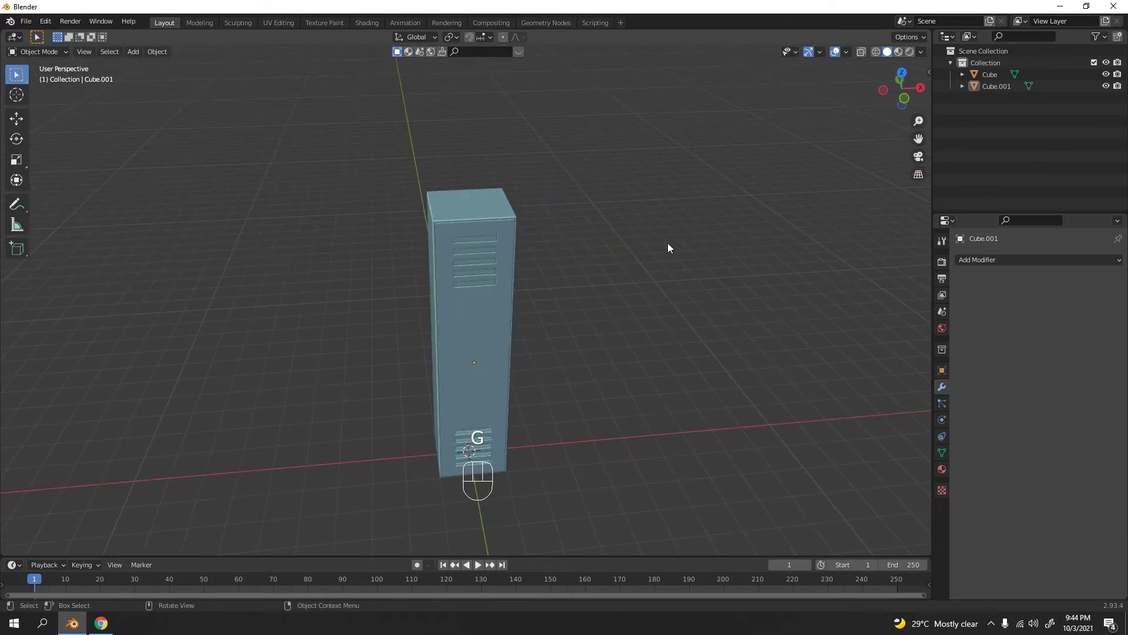
{"action": "middle_click", "coordinate": [531, 323]}
{"action": "key", "text": "g"}
{"action": "left_click", "coordinate": [621, 276]}
{"action": "left_click_drag", "start_coordinate": [608, 272], "coordinate": [557, 268]}
{"action": "left_click", "coordinate": [557, 268]}
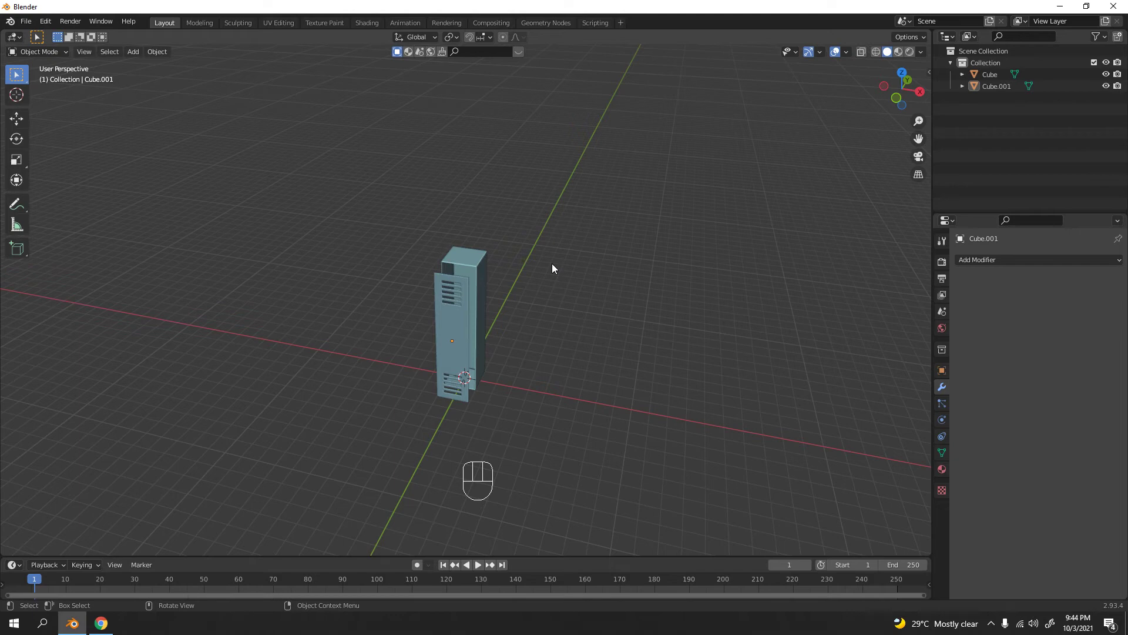
{"action": "key", "text": "KP_1"}
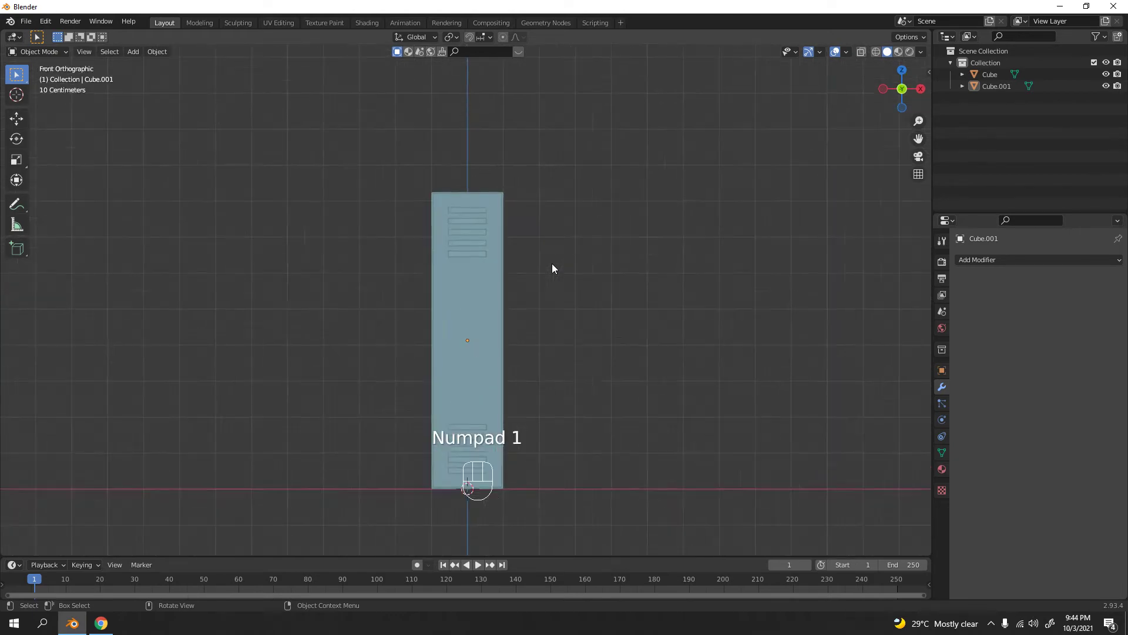
Step: Add a Circle mesh, rotate it 90° about X to face the cabinet front, and enter Edit Mode
{"action": "left_click_drag", "start_coordinate": [559, 253], "coordinate": [606, 241]}
{"action": "key", "text": "shift+a"}
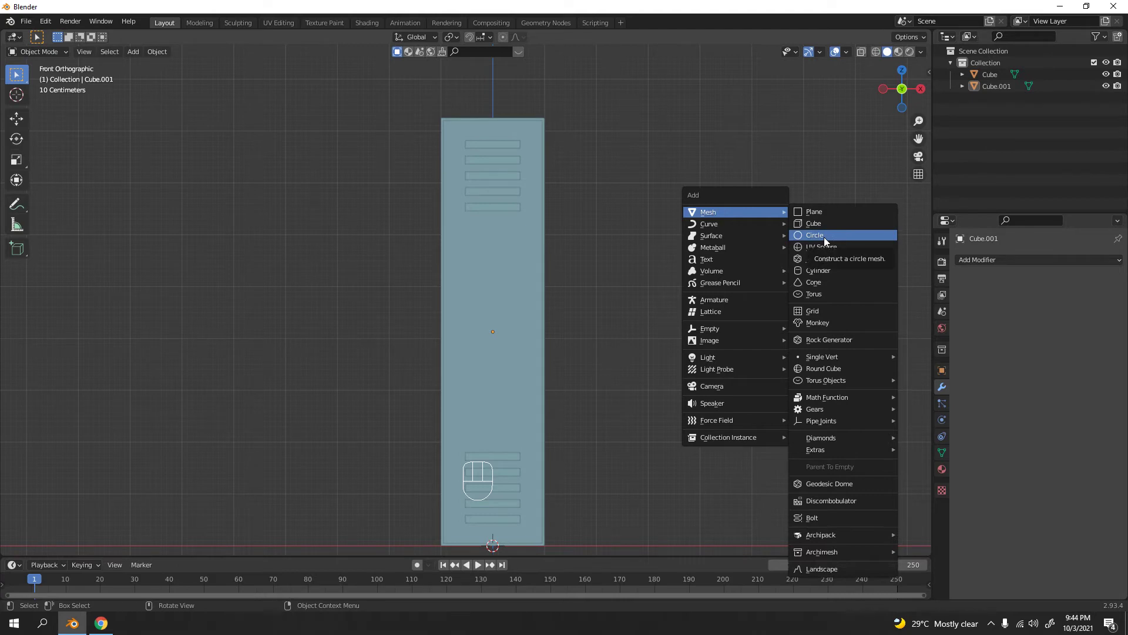
{"action": "left_click_drag", "start_coordinate": [609, 241], "coordinate": [543, 270]}
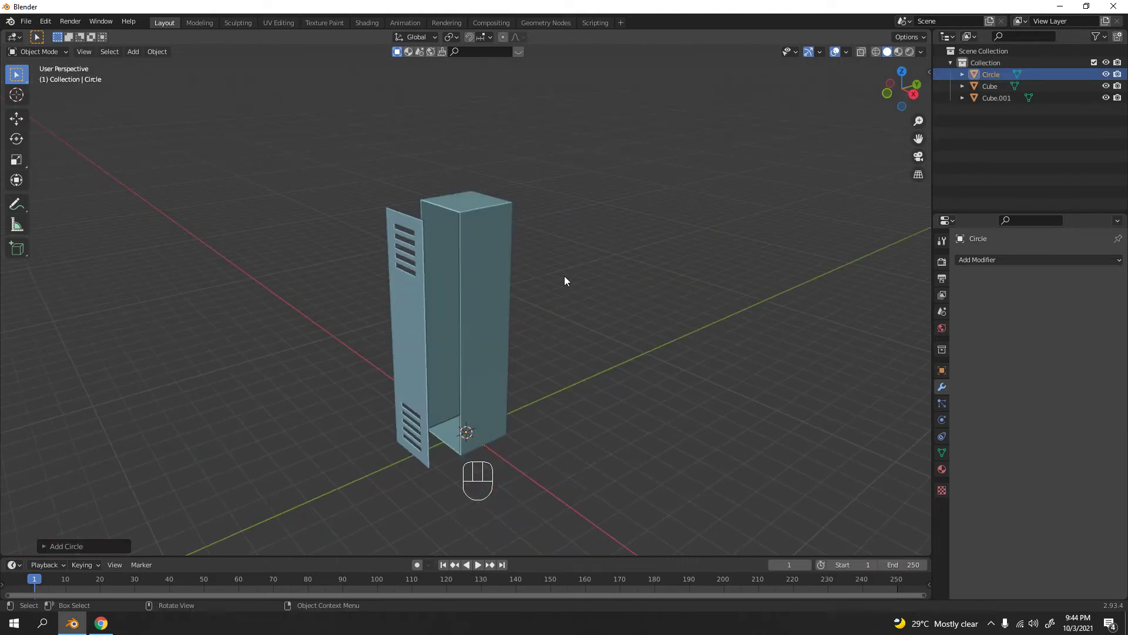
{"action": "key", "text": "g"}
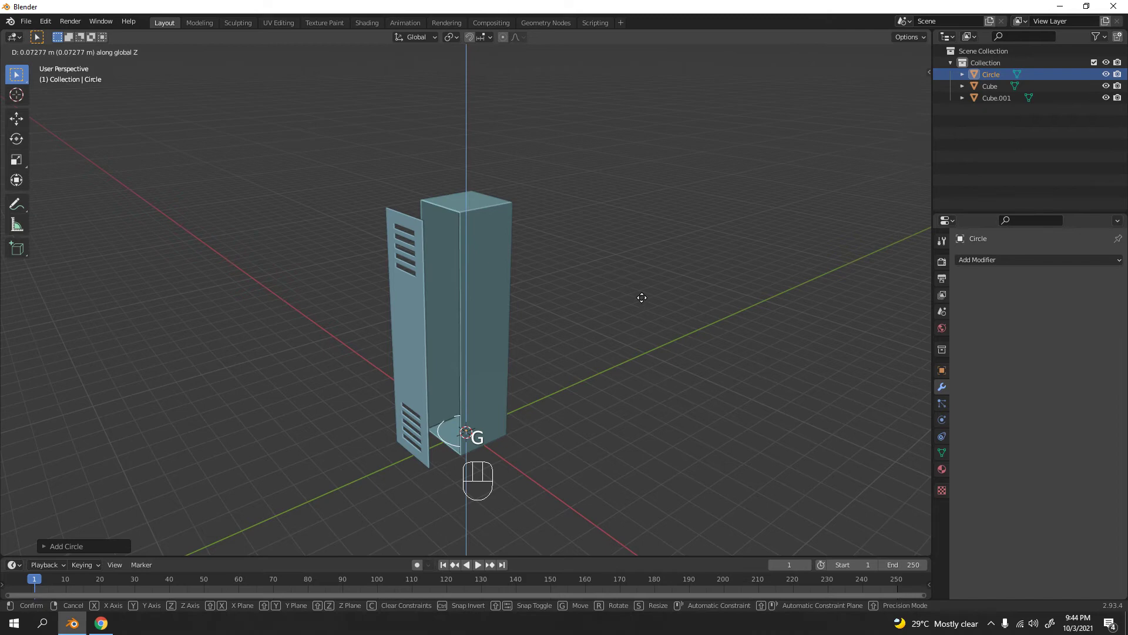
{"action": "key", "text": "r"}
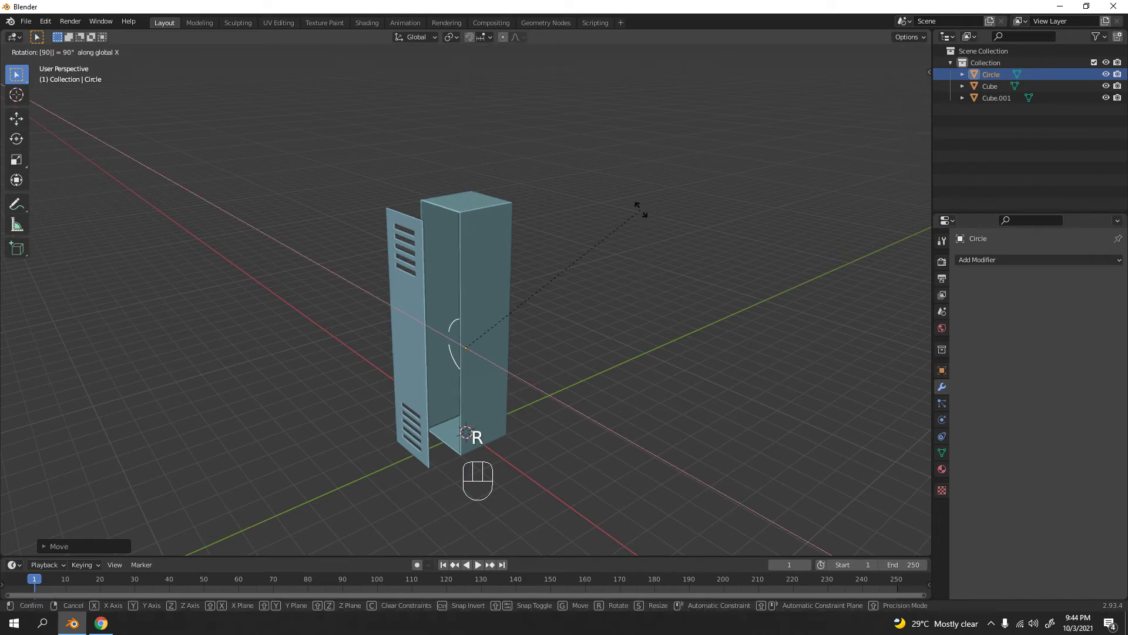
{"action": "key", "text": "g"}
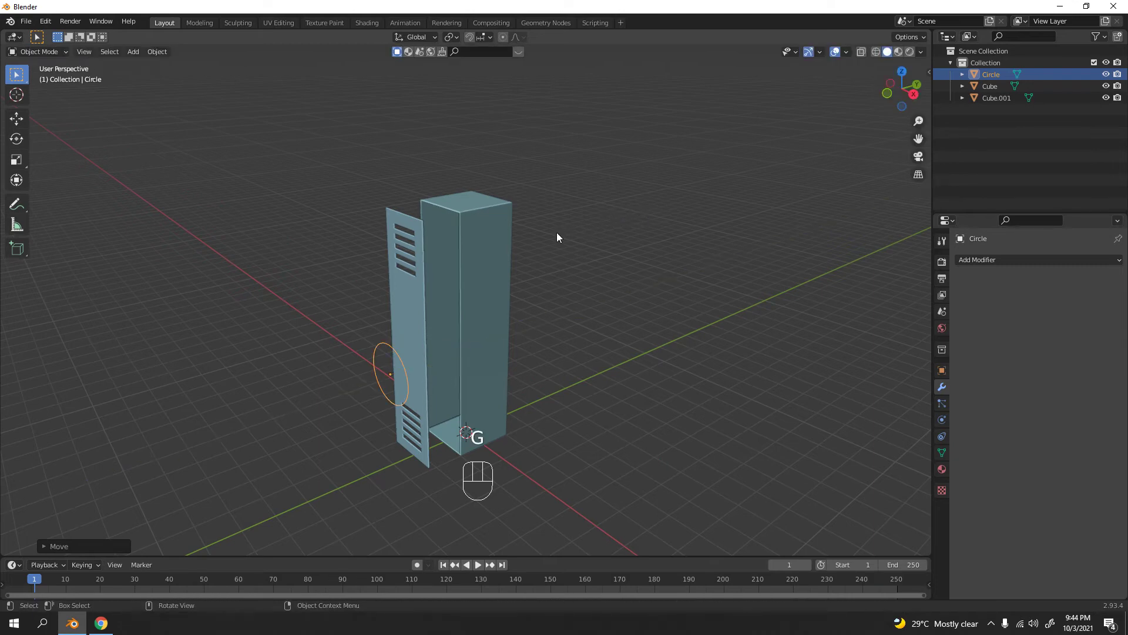
{"action": "left_click_drag", "start_coordinate": [545, 177], "coordinate": [663, 153]}
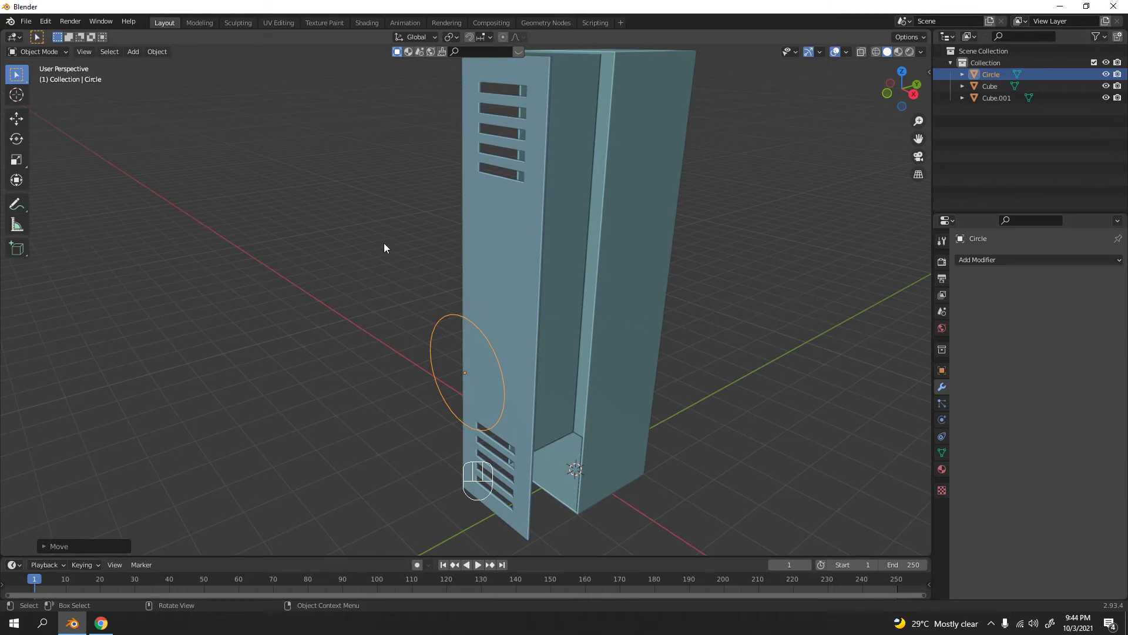
{"action": "key", "text": "Tab"}
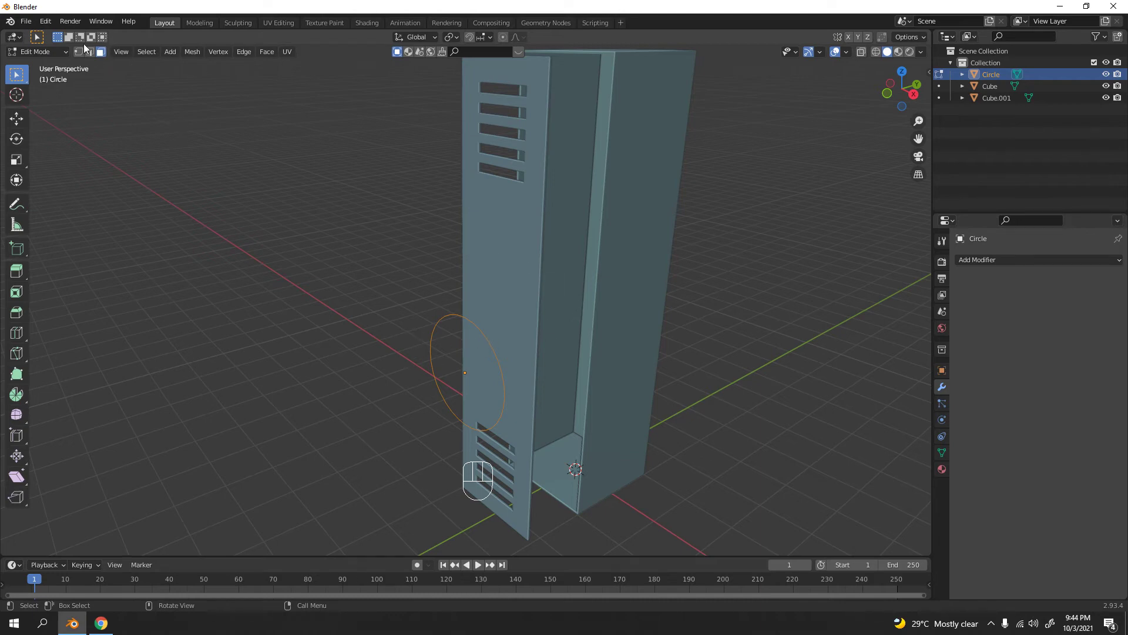
Step: Extrude the circle's vertices into a band along Y, scale the front ring, and extrude again for a stepped rim
{"action": "left_click", "coordinate": [97, 61]}
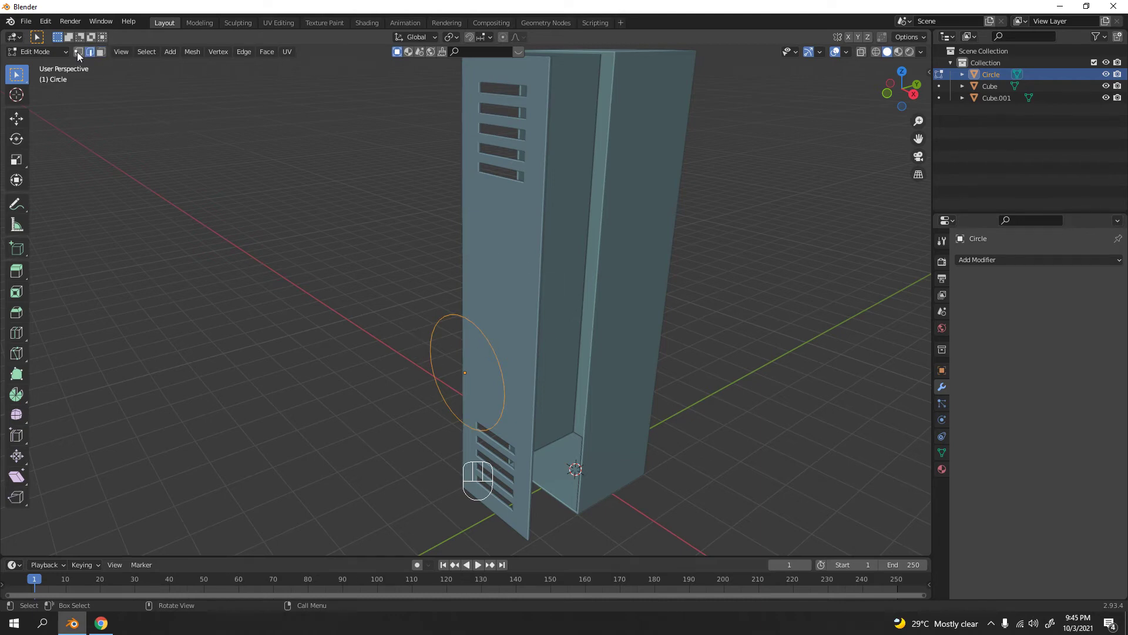
{"action": "left_click", "coordinate": [82, 56]}
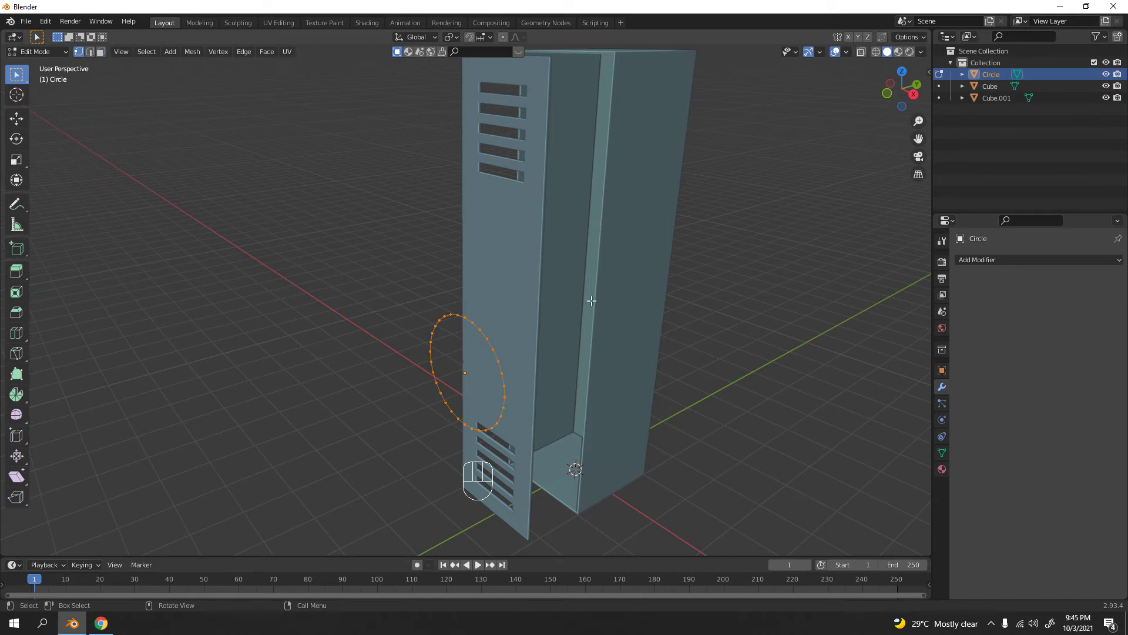
{"action": "key", "text": "e"}
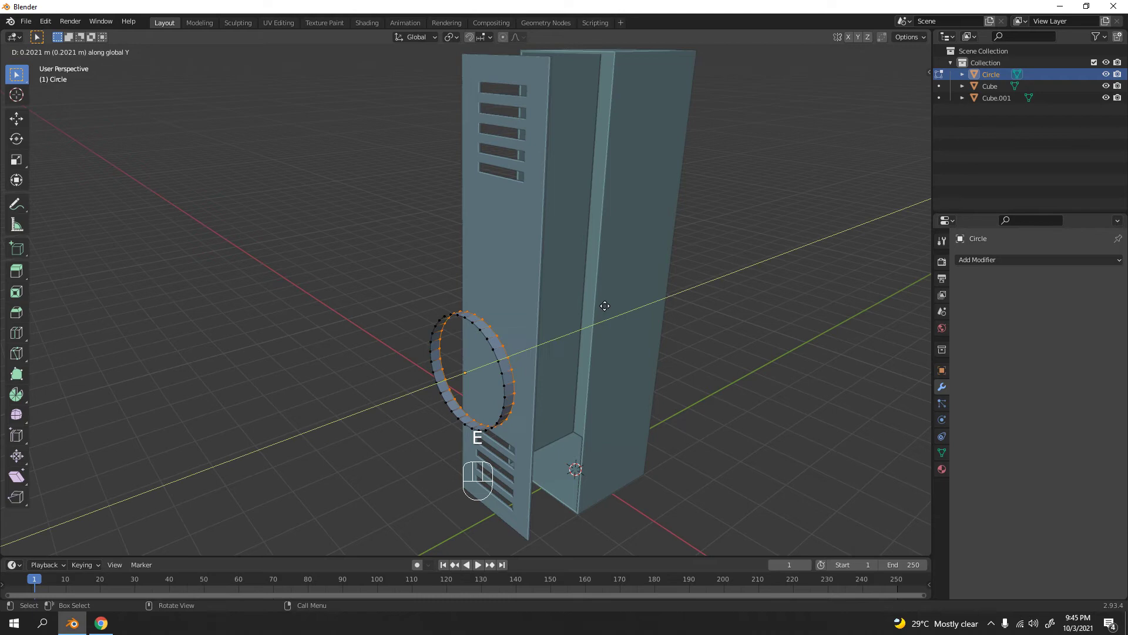
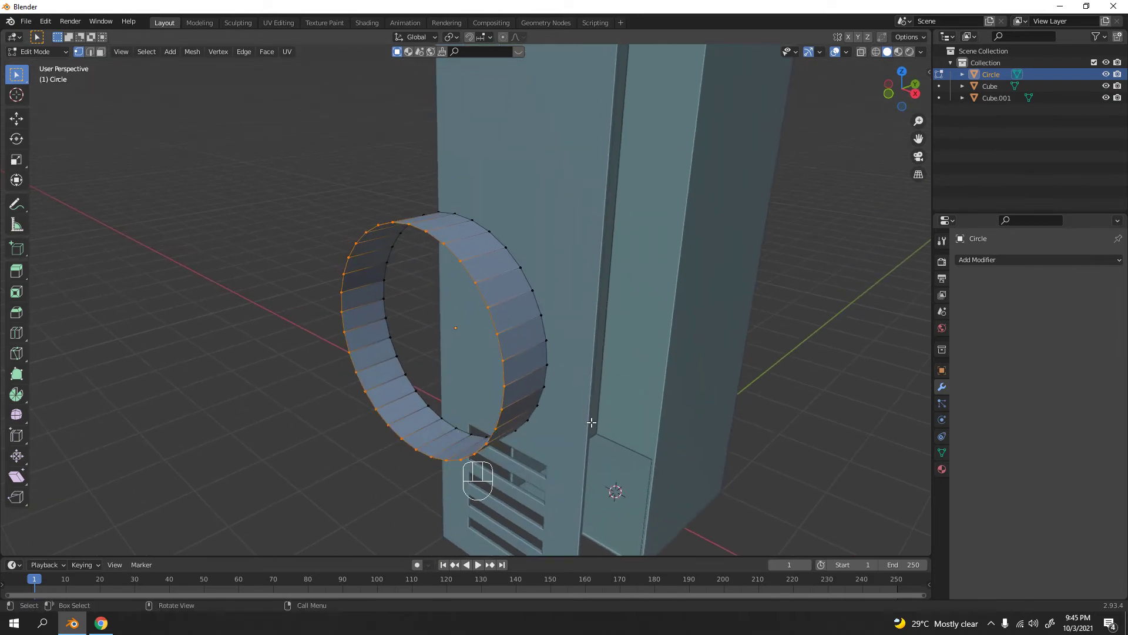
{"action": "key", "text": "e"}
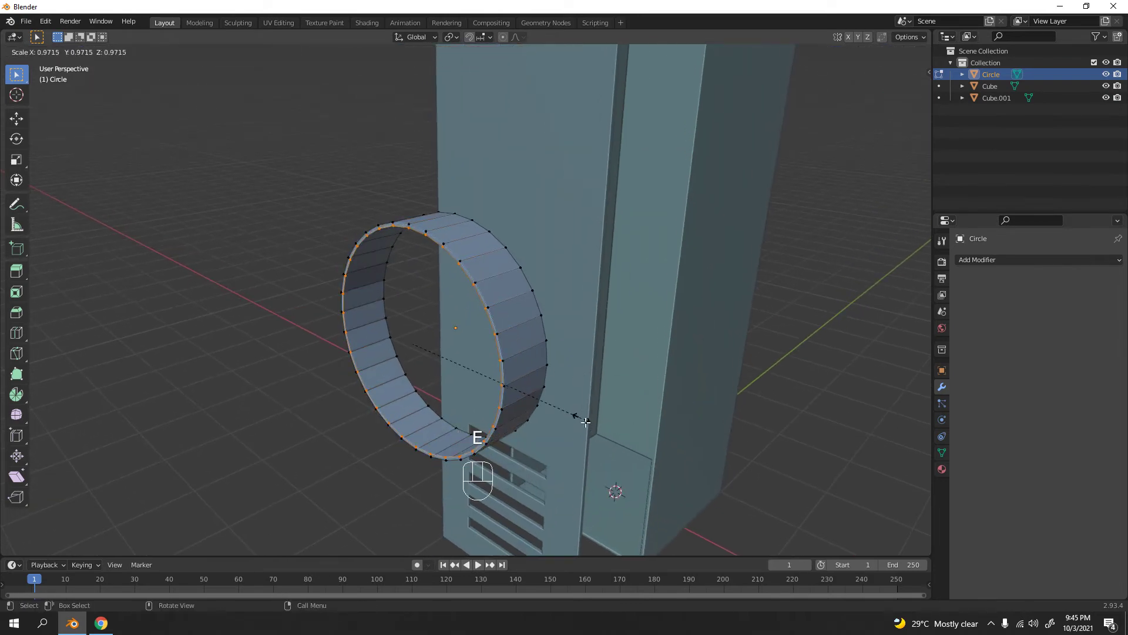
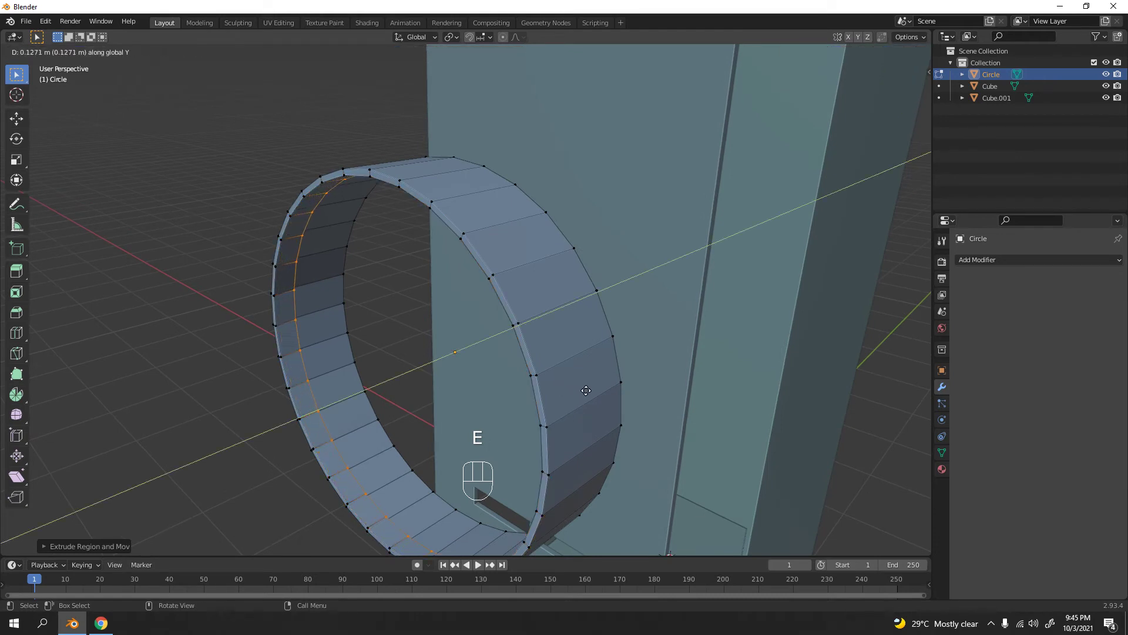
{"action": "key", "text": "e"}
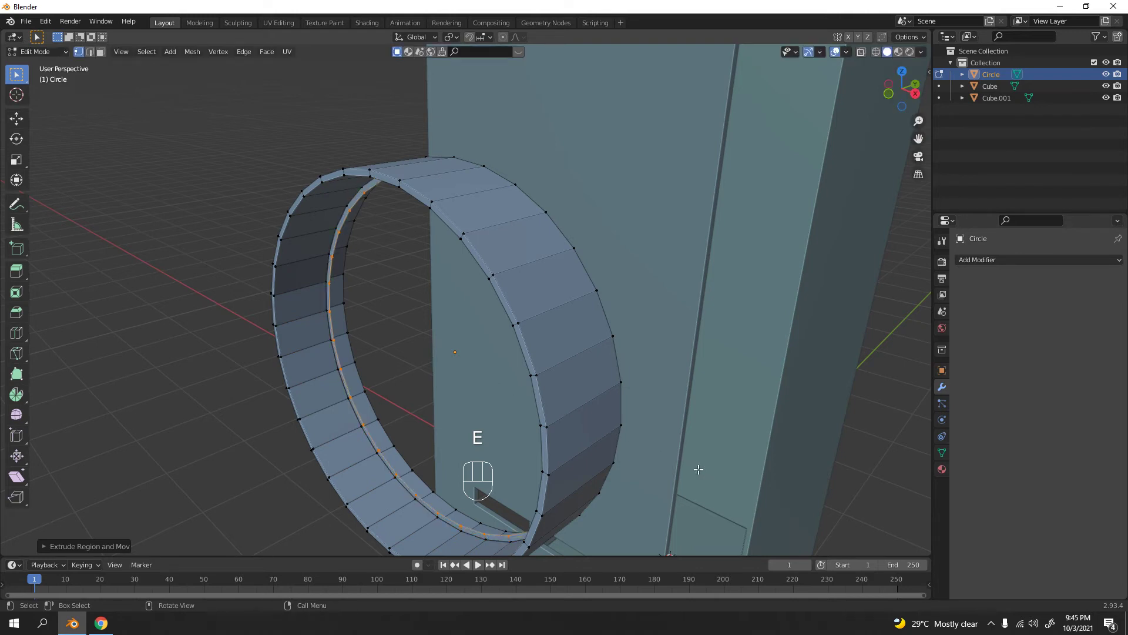
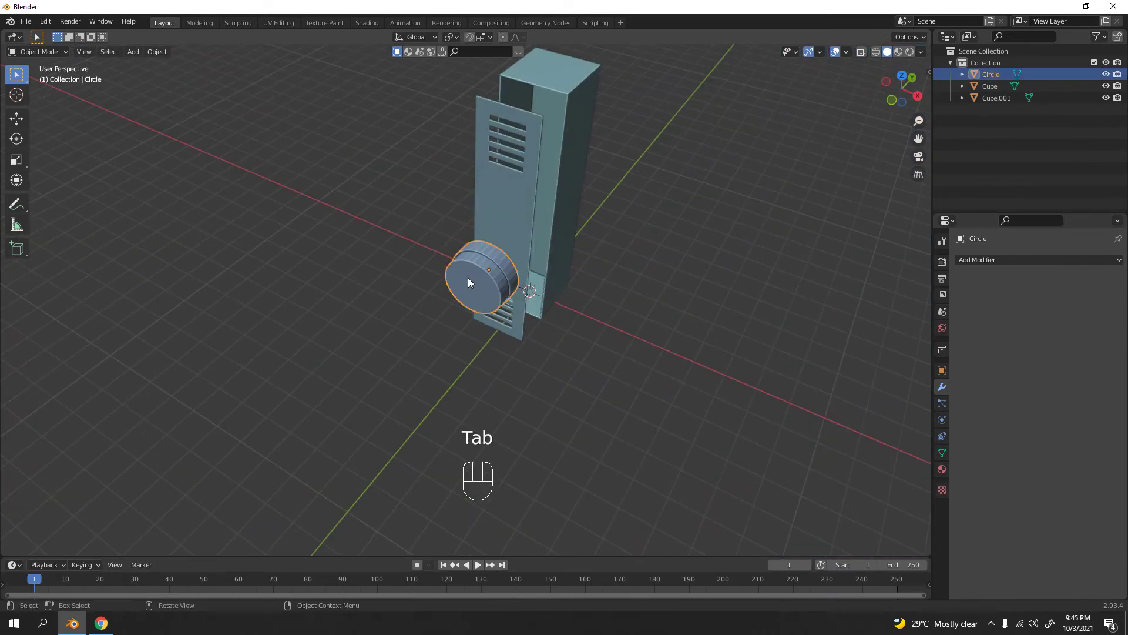
{"action": "key", "text": "KP_1"}
{"action": "key", "text": "s"}
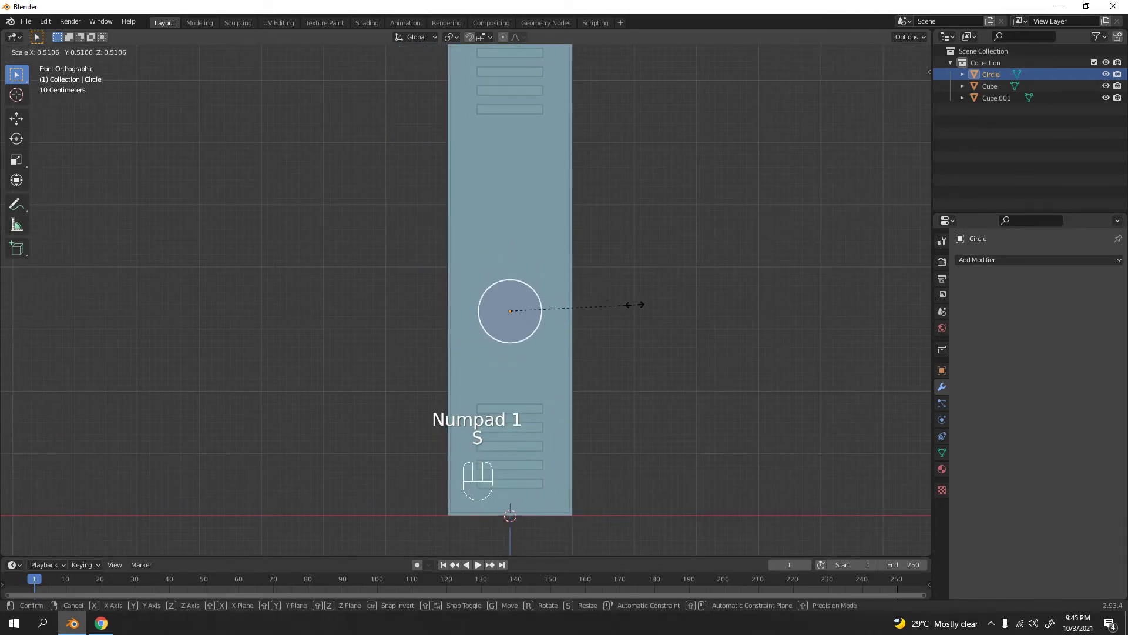
{"action": "key", "text": "g"}
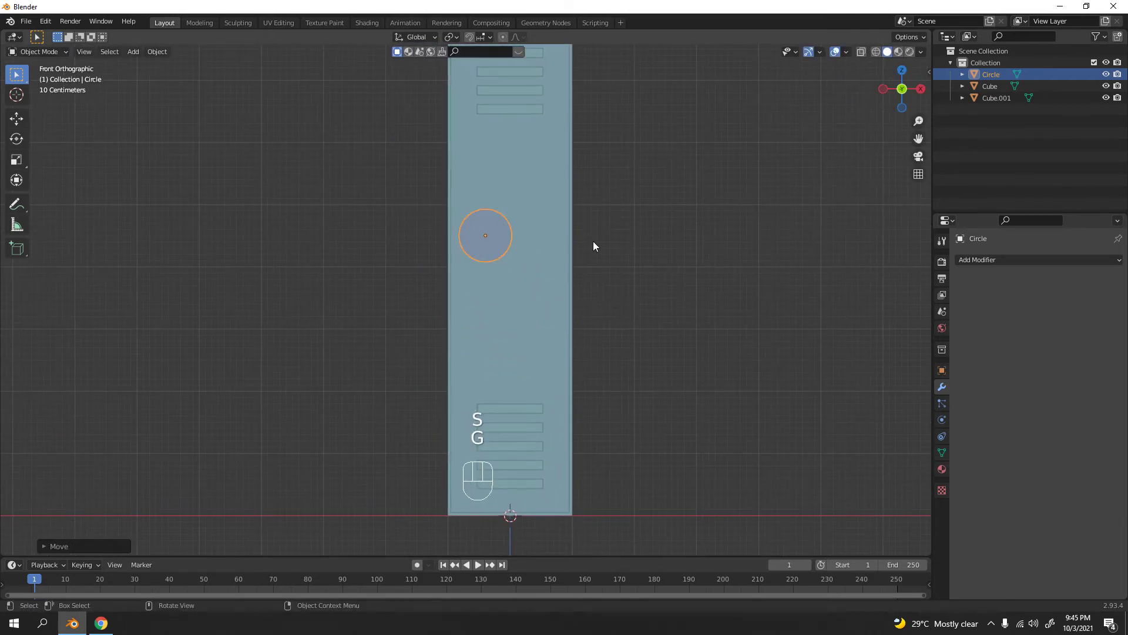
{"action": "left_click_drag", "start_coordinate": [599, 275], "coordinate": [599, 332]}
{"action": "key", "text": "s"}
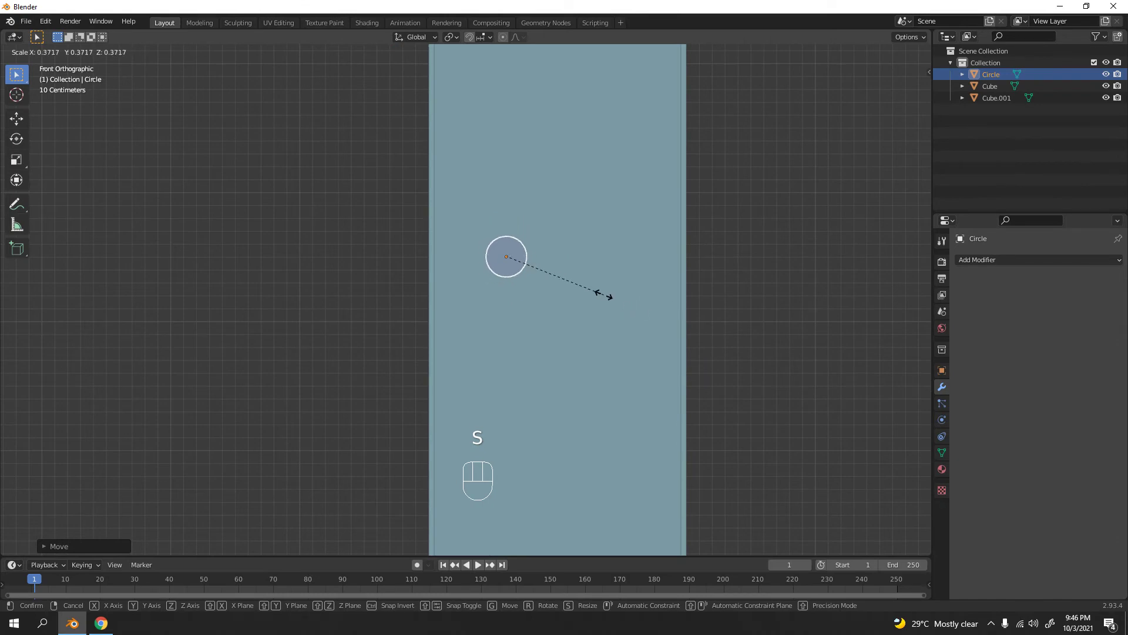
{"action": "left_click_drag", "start_coordinate": [605, 271], "coordinate": [582, 289]}
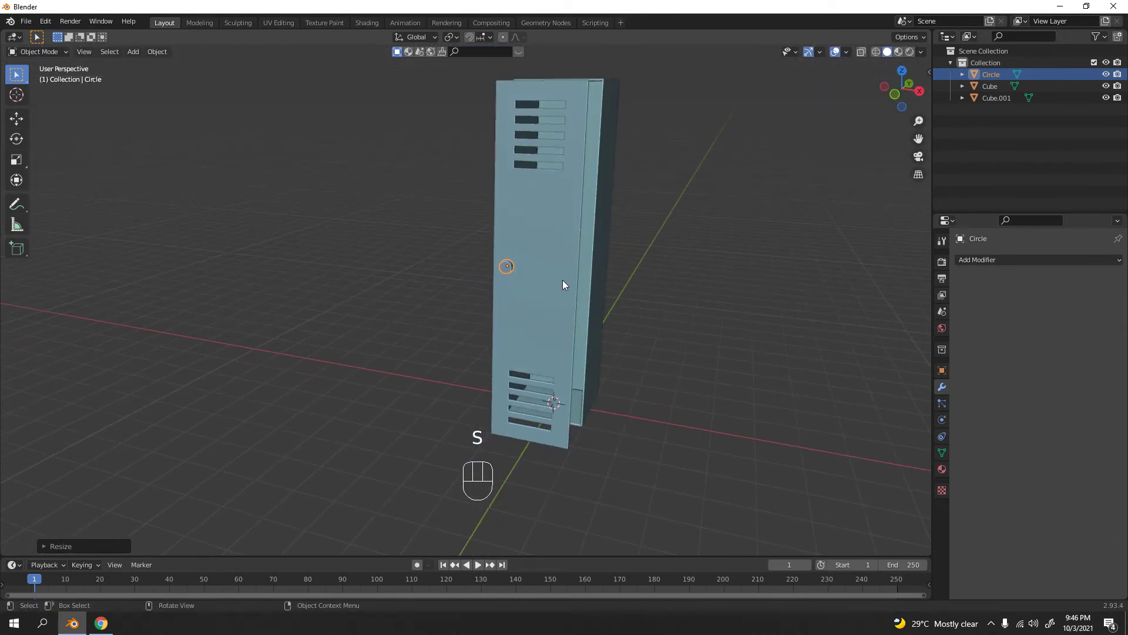
{"action": "left_click_drag", "start_coordinate": [538, 289], "coordinate": [570, 306]}
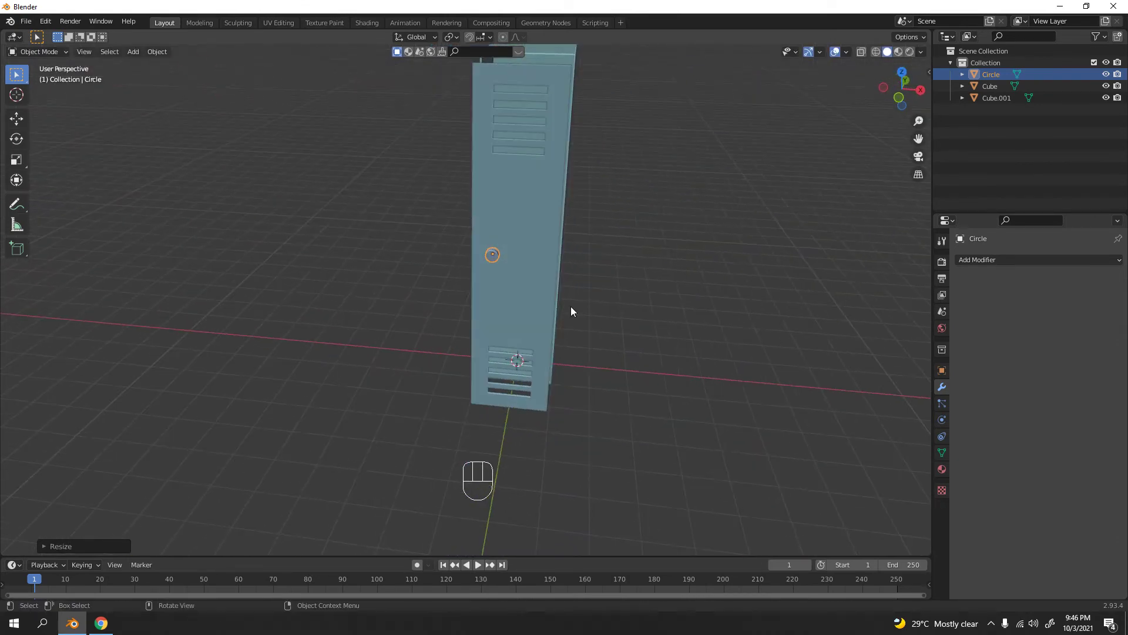
{"action": "key", "text": "ctrl+z"}
{"action": "key", "text": "ctrl+z"}
{"action": "key", "text": "ctrl+z"}
{"action": "key", "text": "KP_1"}
{"action": "key", "text": "ctrl+z"}
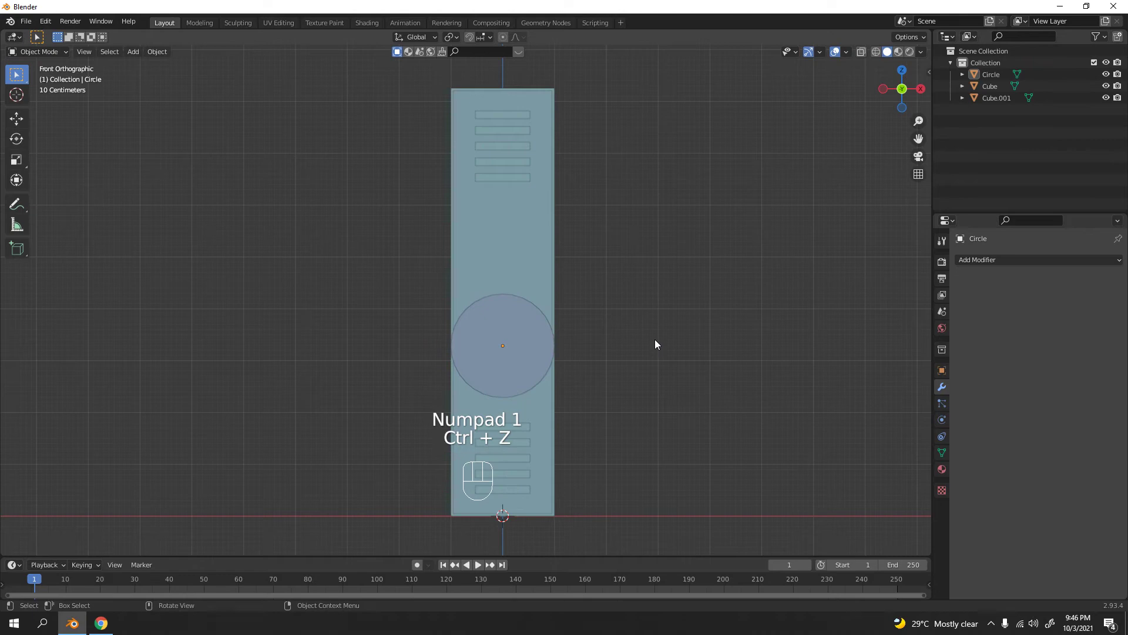
{"action": "key", "text": "ctrl+shift+z"}
{"action": "left_click", "coordinate": [697, 318]}
{"action": "left_click_drag", "start_coordinate": [581, 342], "coordinate": [533, 346]}
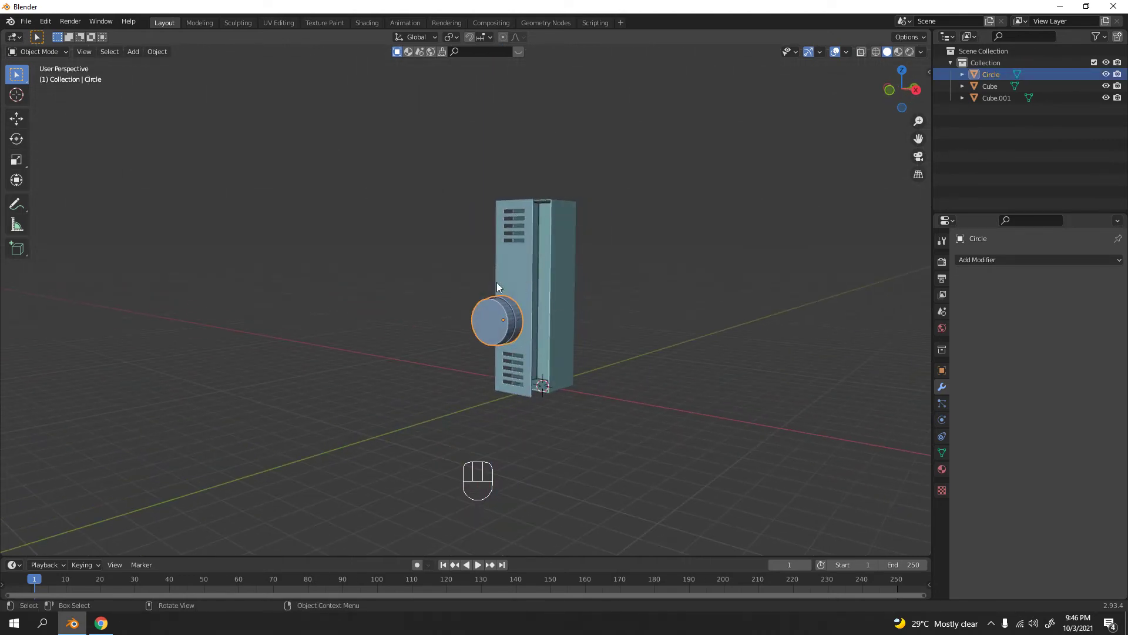
{"action": "left_click", "coordinate": [649, 257]}
{"action": "left_click", "coordinate": [488, 338]}
{"action": "left_click", "coordinate": [686, 265]}
{"action": "left_click", "coordinate": [521, 317]}
{"action": "left_click_drag", "start_coordinate": [784, 275], "coordinate": [537, 272]}
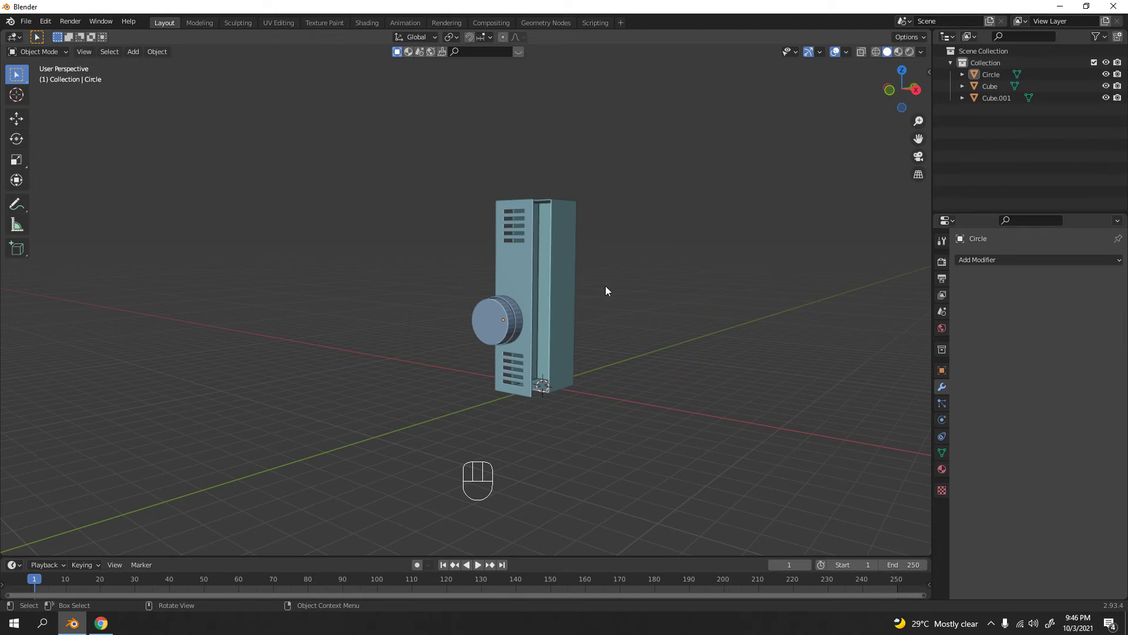
Step: Add a Cube mesh and move it along Y and Z up to the dial, viewed from the front
{"action": "key", "text": "shift+a"}
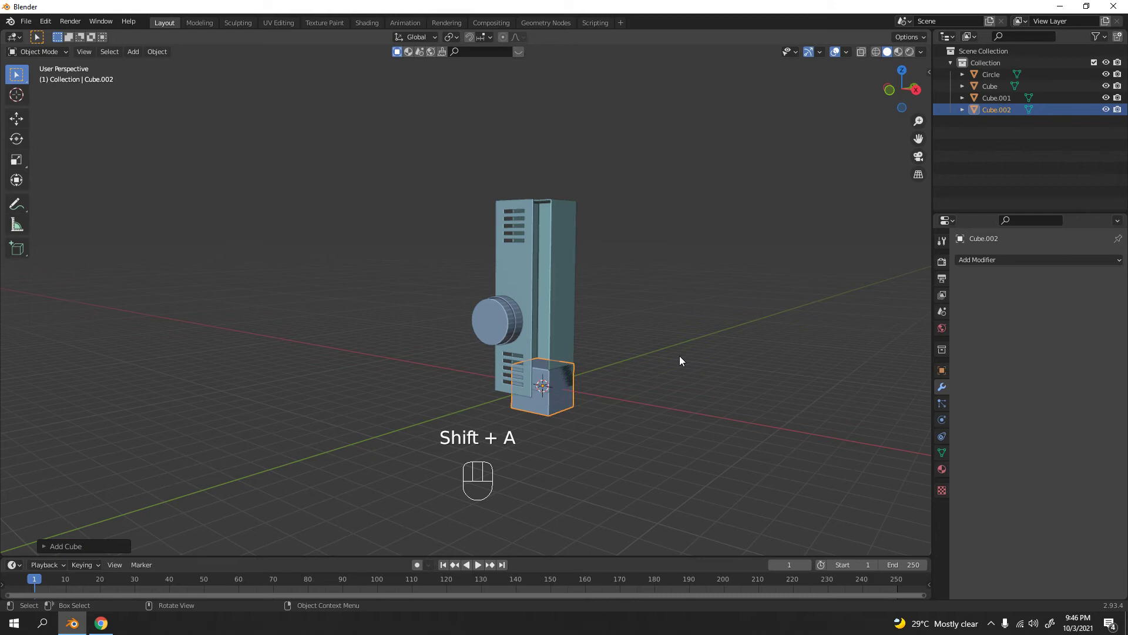
{"action": "key", "text": "g"}
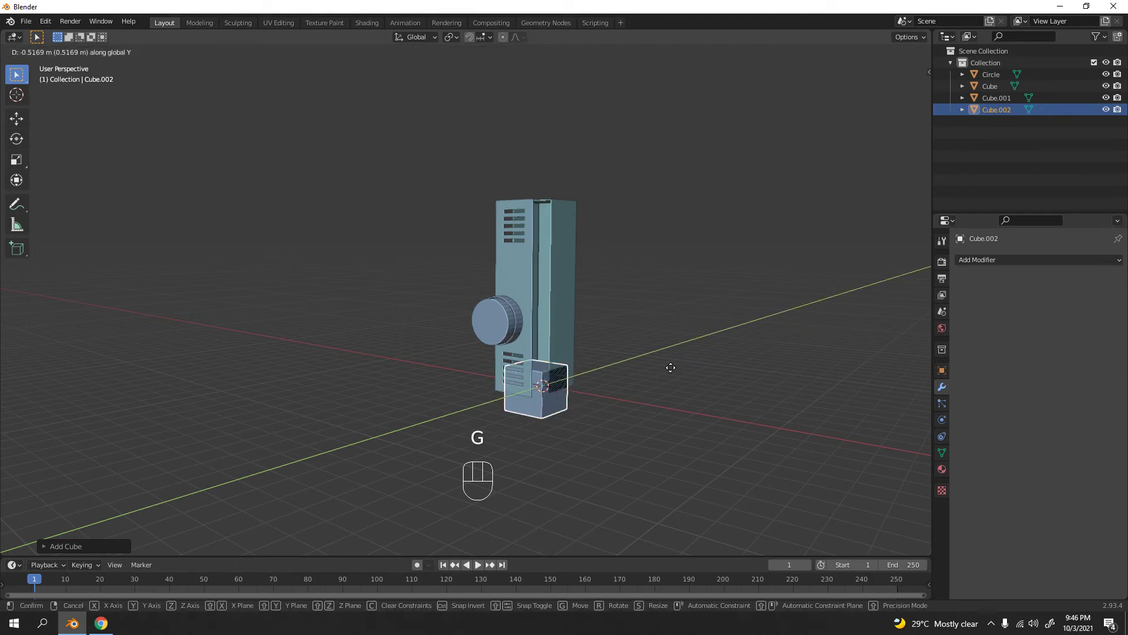
{"action": "key", "text": "g"}
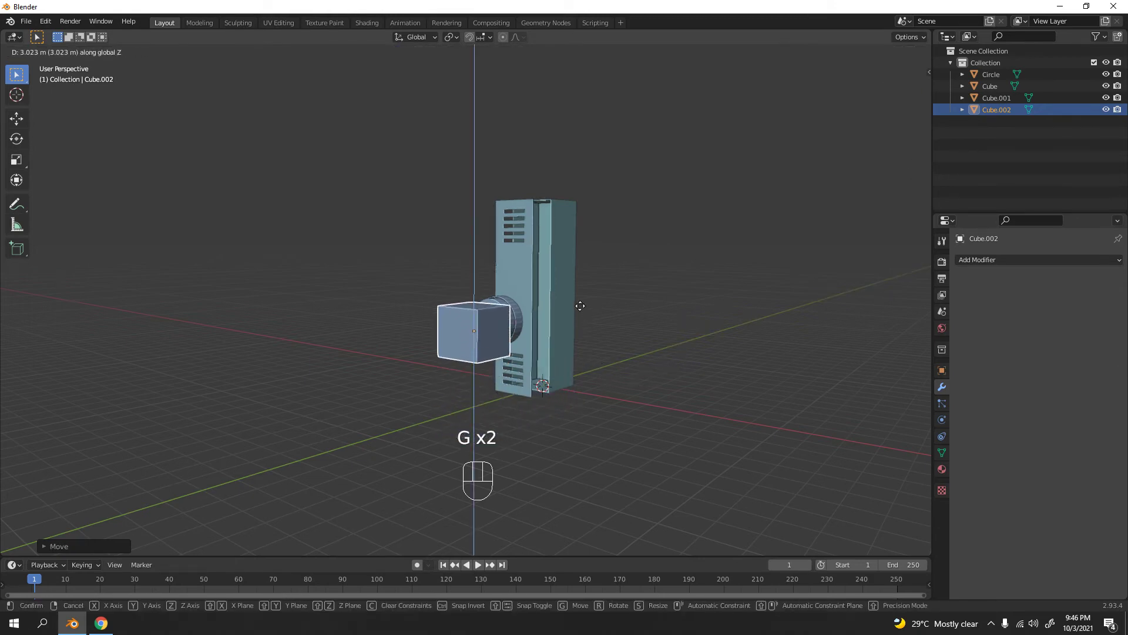
{"action": "key", "text": "KP_1"}
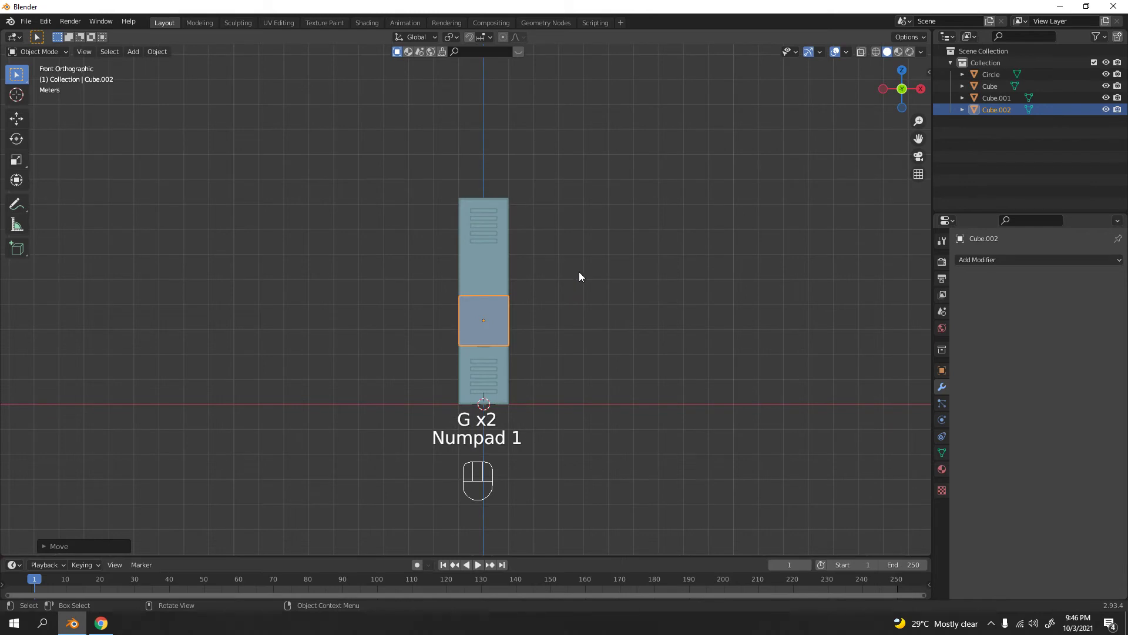
Step: Scale the cube into a narrow bar and push it forward into the dial's front face
{"action": "key", "text": "s"}
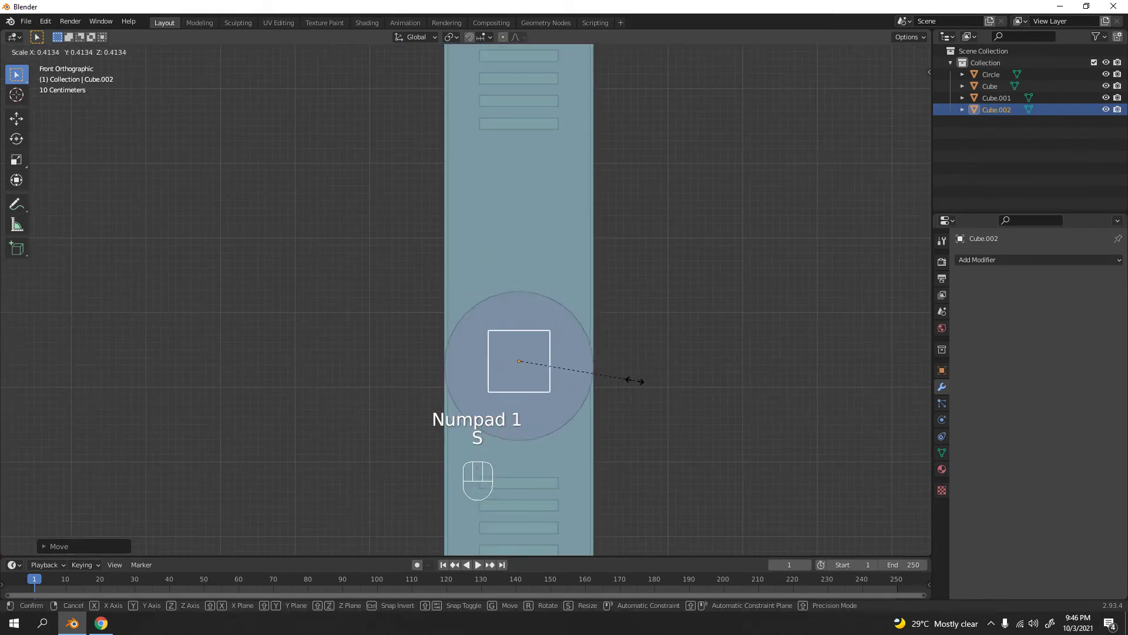
{"action": "key", "text": "s"}
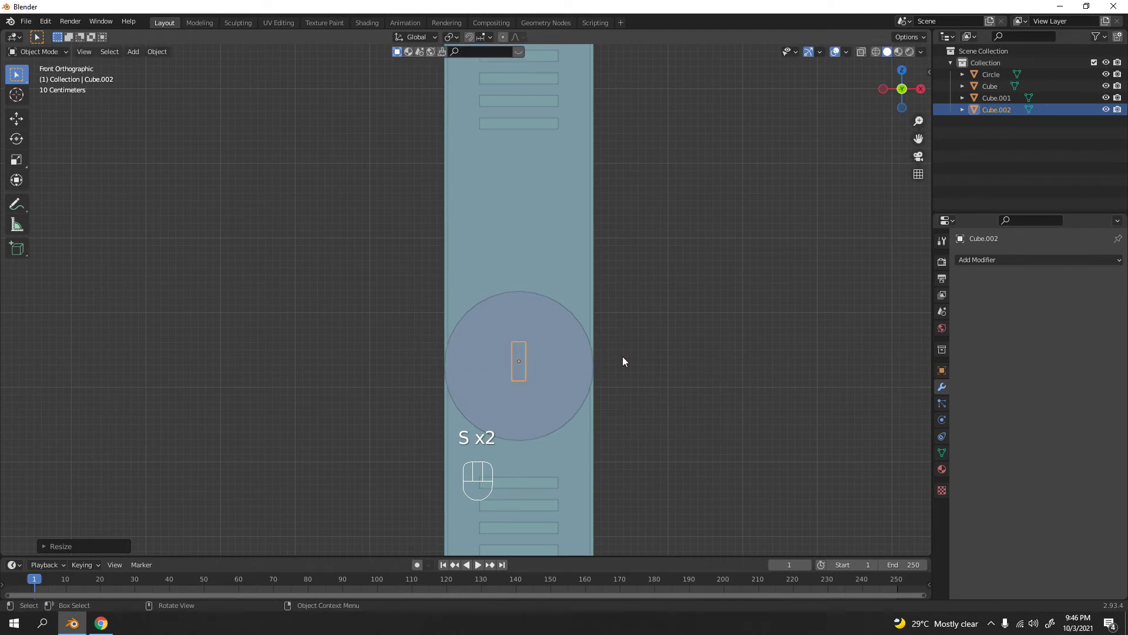
{"action": "key", "text": "s"}
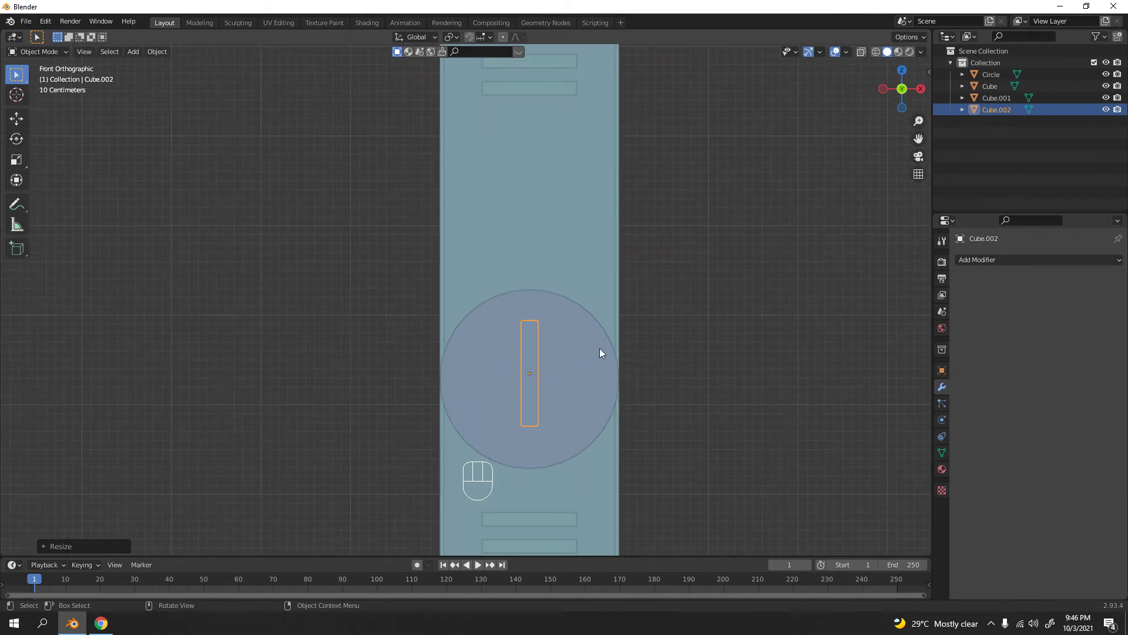
{"action": "left_click_drag", "start_coordinate": [562, 349], "coordinate": [520, 358]}
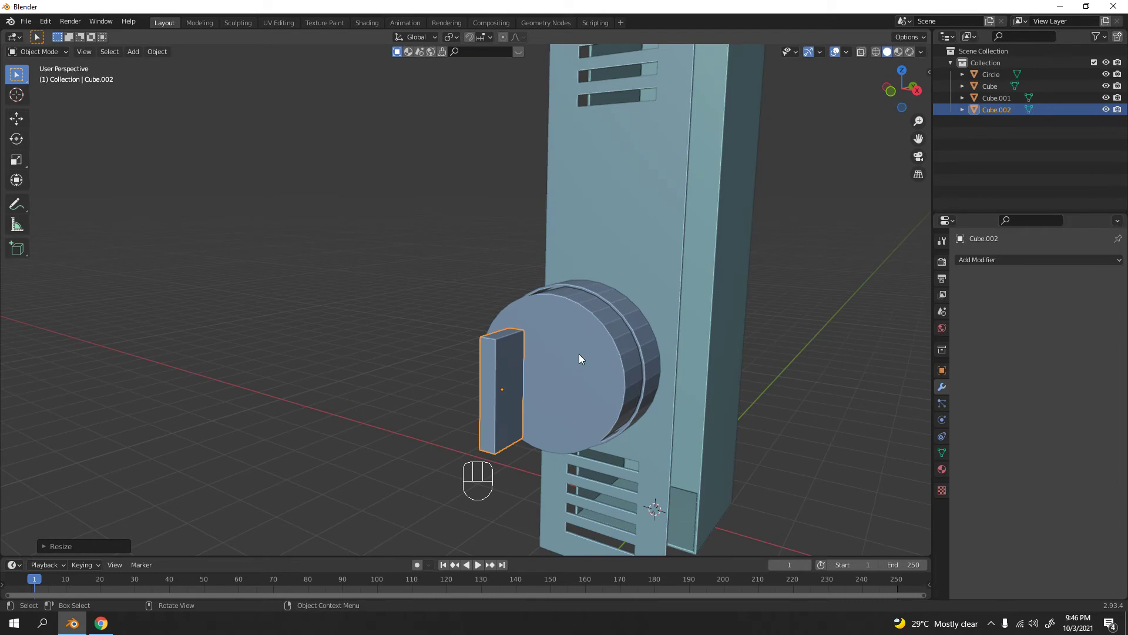
{"action": "key", "text": "g"}
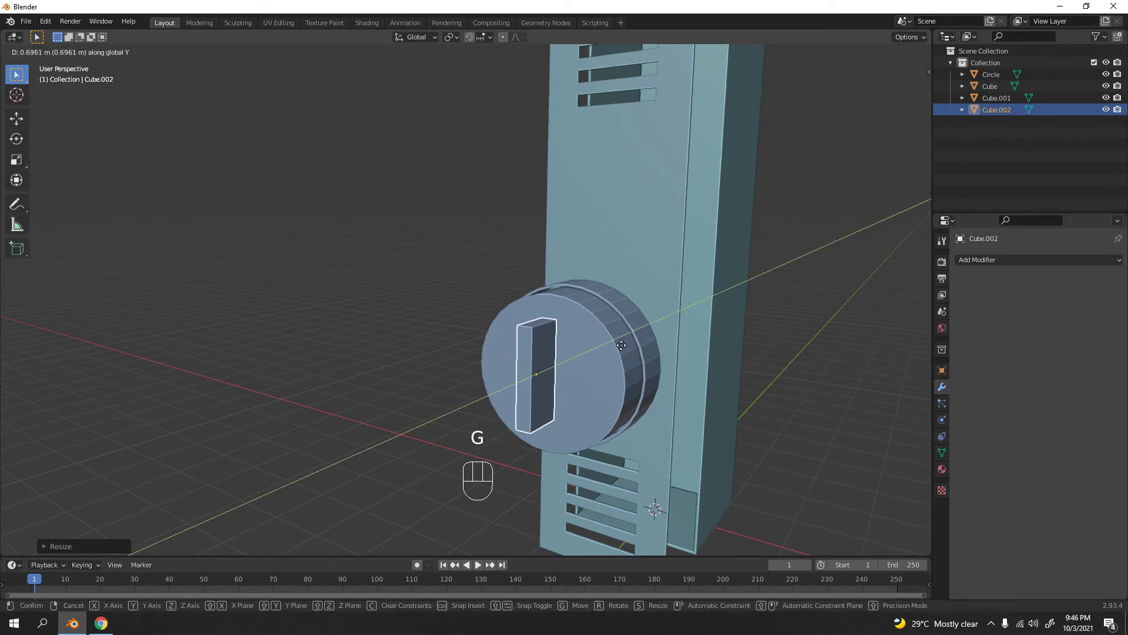
{"action": "left_click_drag", "start_coordinate": [373, 258], "coordinate": [582, 298]}
{"action": "left_click_drag", "start_coordinate": [511, 250], "coordinate": [475, 232]}
Step: Show the N sidebar's Bool Tool panel and select the small block with the knob
{"action": "middle_click", "coordinate": [534, 260]}
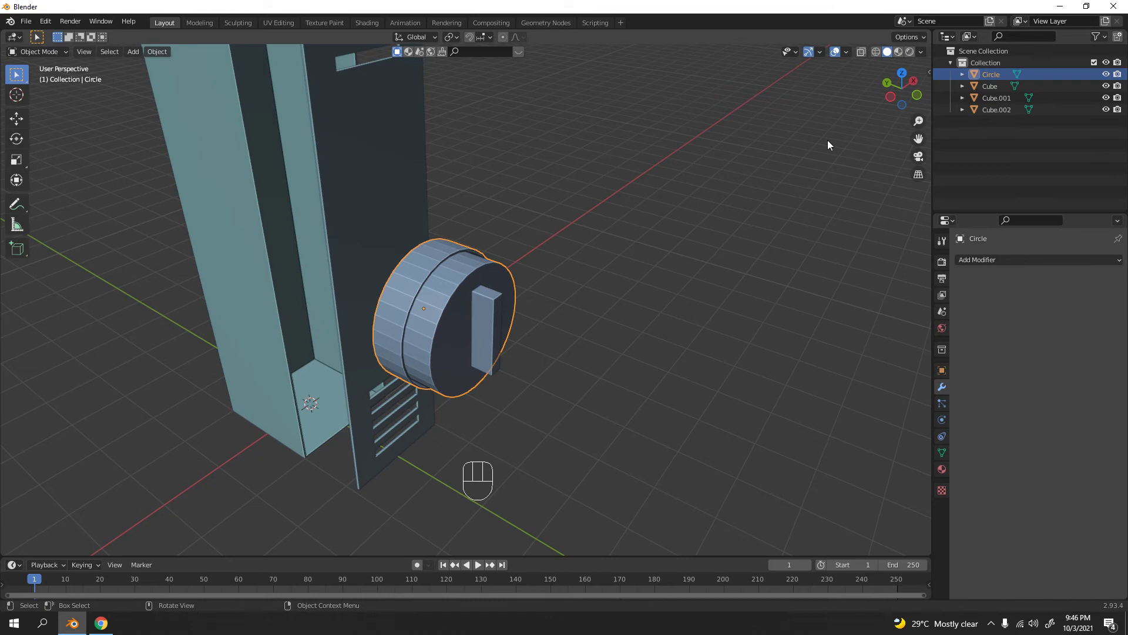
{"action": "key", "text": "n"}
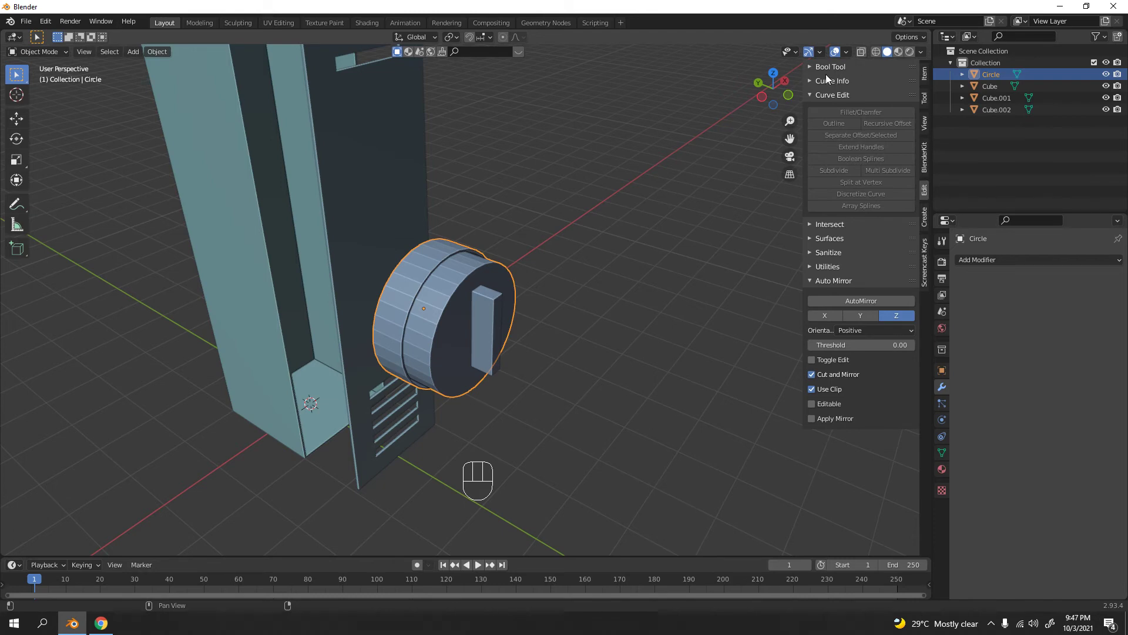
{"action": "left_click", "coordinate": [826, 69]}
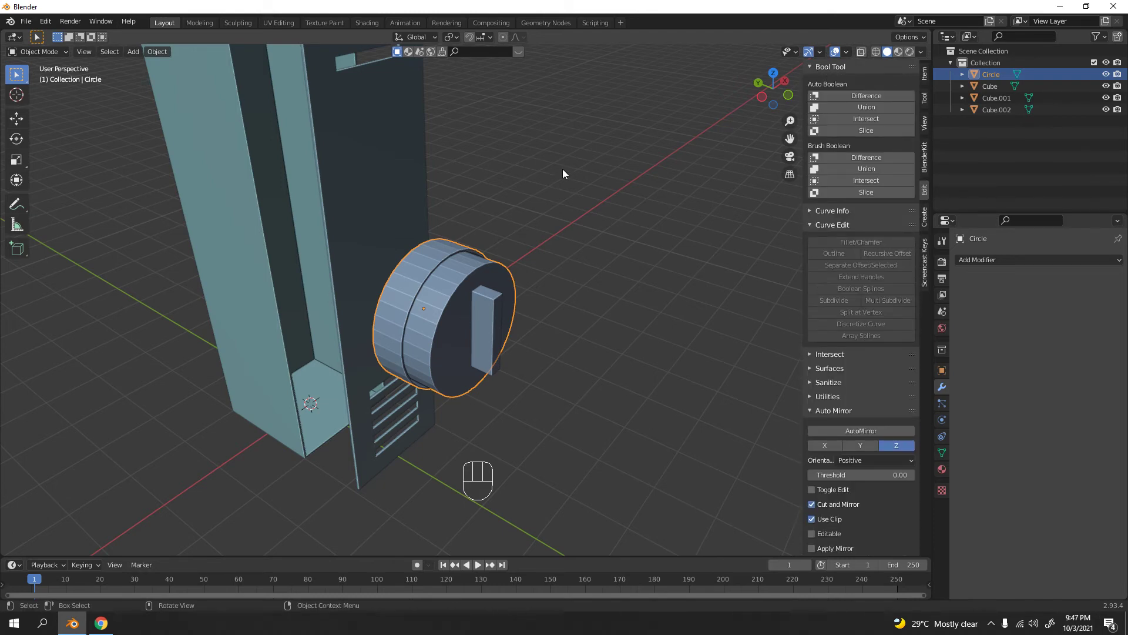
{"action": "left_click_drag", "start_coordinate": [619, 113], "coordinate": [619, 156]}
{"action": "left_click", "coordinate": [476, 268]}
{"action": "left_click_drag", "start_coordinate": [505, 305], "coordinate": [473, 302]}
{"action": "left_click_drag", "start_coordinate": [471, 301], "coordinate": [459, 303]}
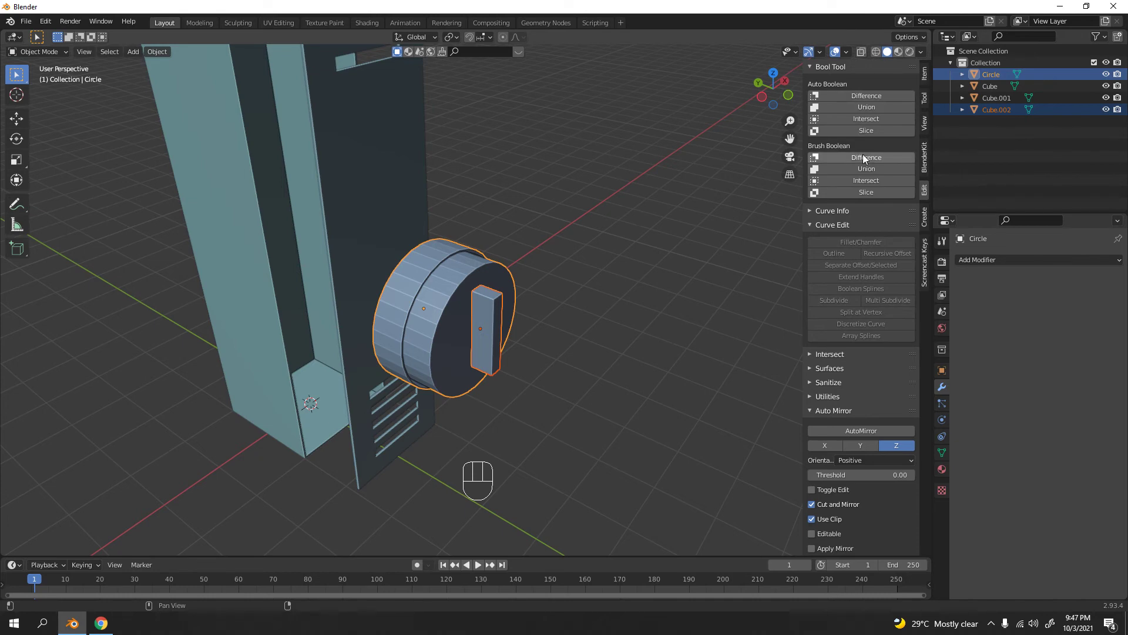
Step: Run Brush Boolean Difference so Cube.002 carves a slot into the Circle knob, then reselect the knob
{"action": "left_click_drag", "start_coordinate": [865, 157], "coordinate": [687, 182]}
{"action": "left_click_drag", "start_coordinate": [501, 324], "coordinate": [485, 299]}
{"action": "key", "text": "g"}
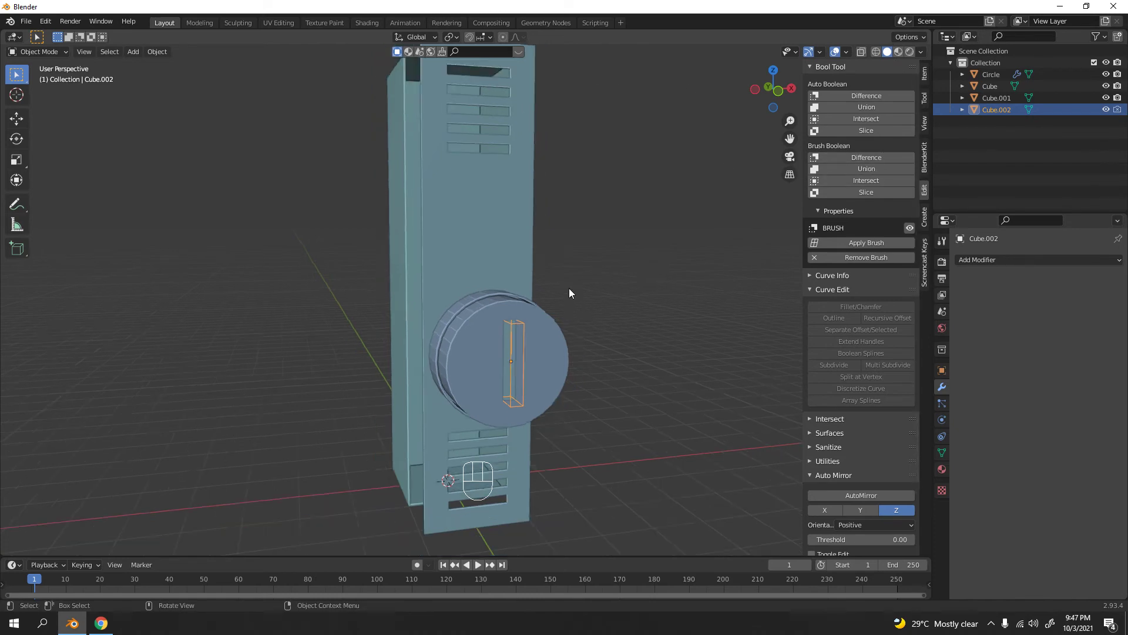
{"action": "left_click_drag", "start_coordinate": [572, 260], "coordinate": [596, 290]}
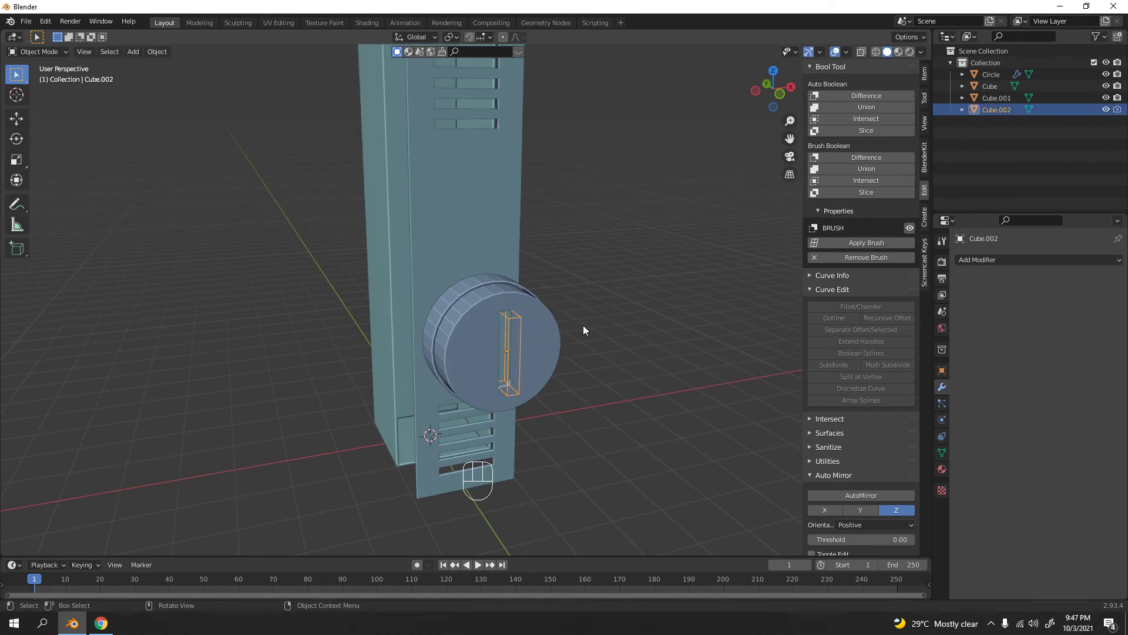
{"action": "left_click_drag", "start_coordinate": [578, 326], "coordinate": [564, 315]}
{"action": "left_click", "coordinate": [564, 315]}
{"action": "middle_click", "coordinate": [582, 321]}
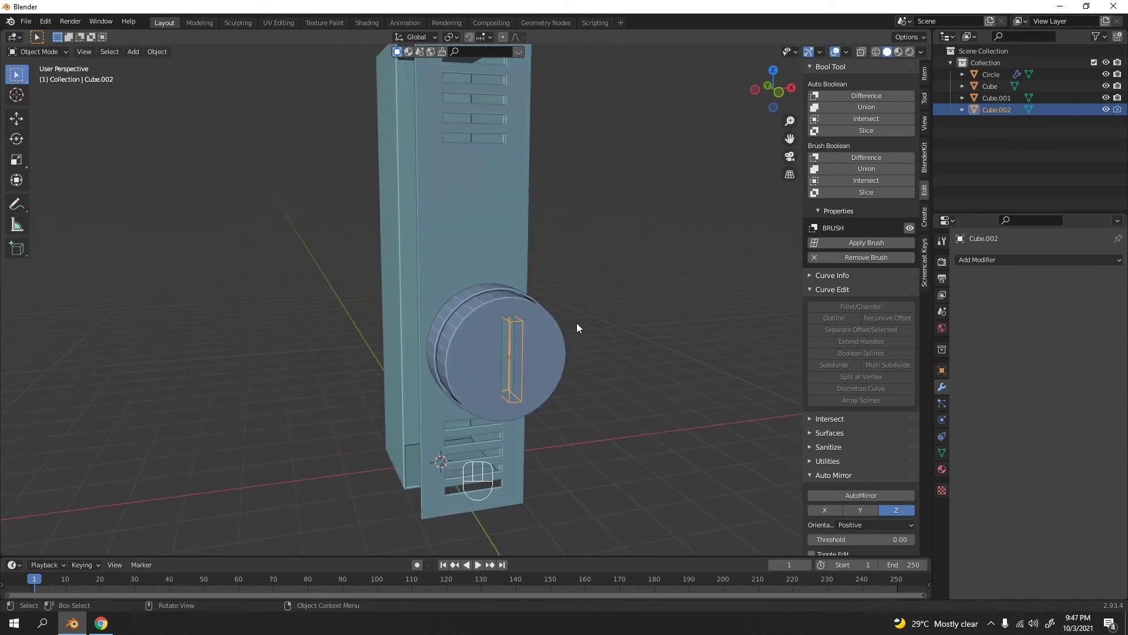
{"action": "left_click_drag", "start_coordinate": [473, 324], "coordinate": [502, 320]}
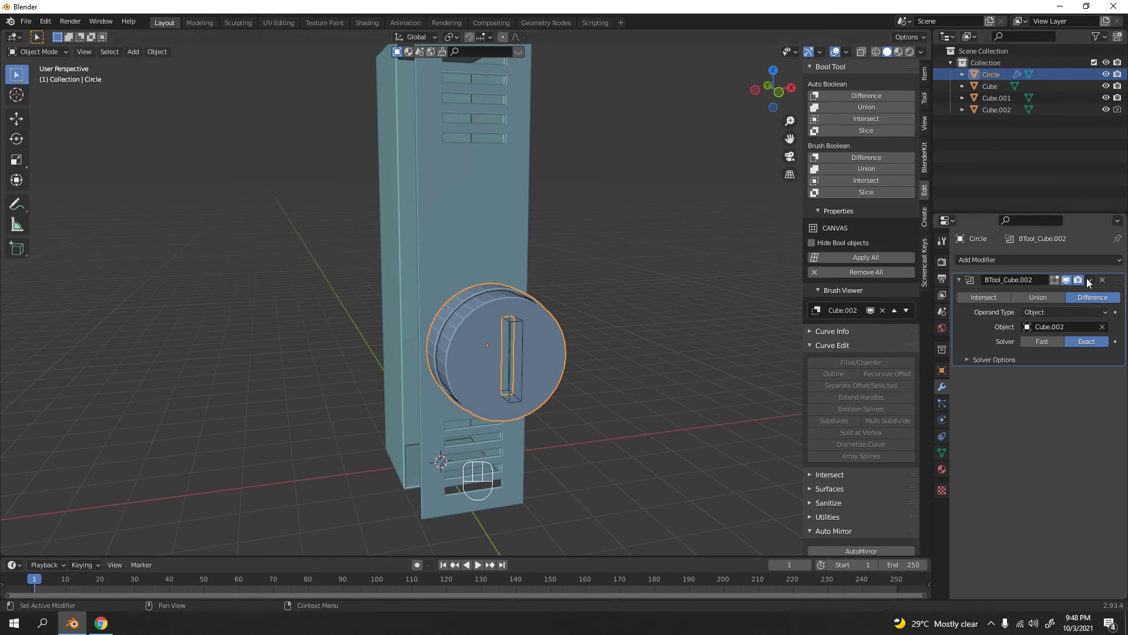
Step: Apply the BTool_Cube.002 modifier on the knob and select the leftover cutter block
{"action": "left_click_drag", "start_coordinate": [1088, 281], "coordinate": [1057, 291]}
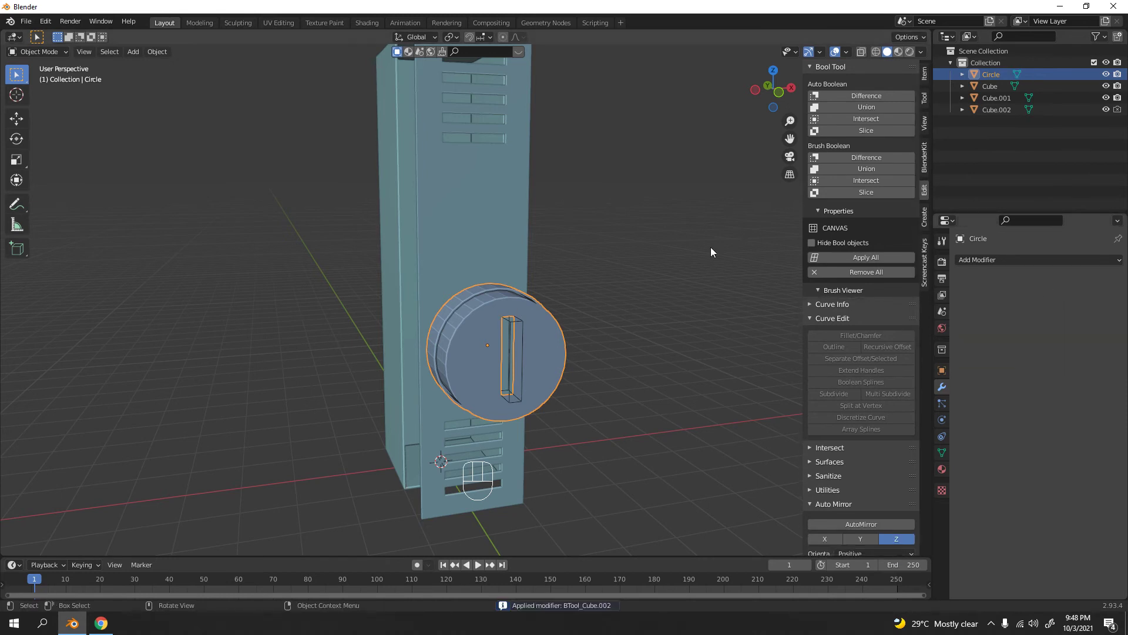
{"action": "left_click_drag", "start_coordinate": [697, 273], "coordinate": [673, 281]}
{"action": "left_click", "coordinate": [672, 280]}
{"action": "left_click", "coordinate": [531, 339]}
{"action": "left_click", "coordinate": [531, 339]}
{"action": "left_click", "coordinate": [529, 330]}
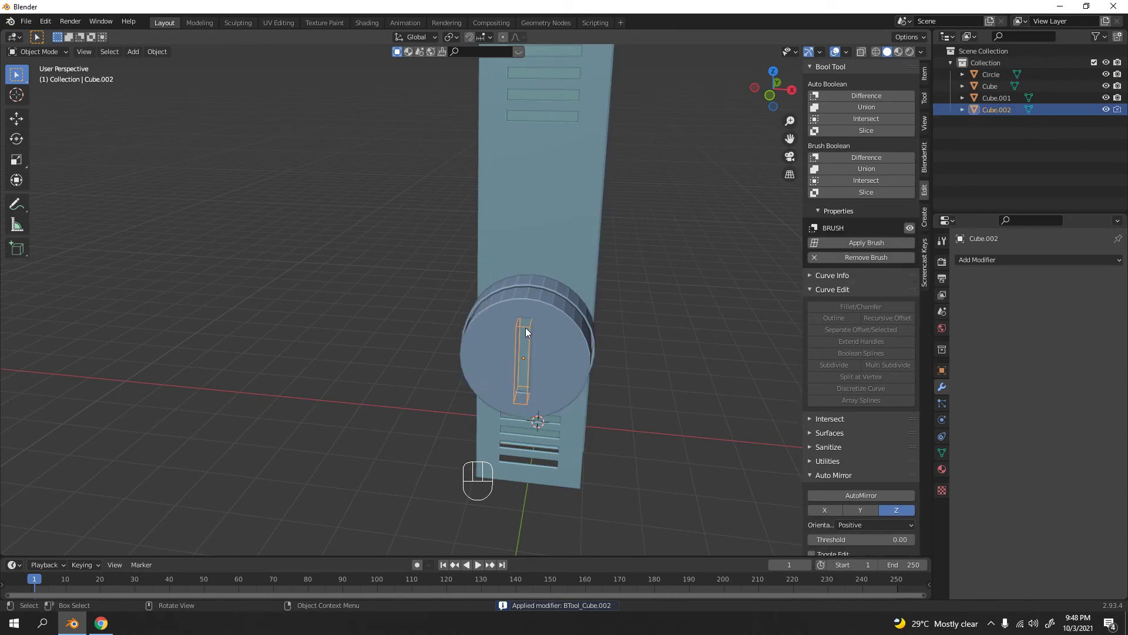
Step: Delete the Cube.002 cutter, leaving the slot as real geometry in the knob
{"action": "left_click_drag", "start_coordinate": [625, 333], "coordinate": [574, 311]}
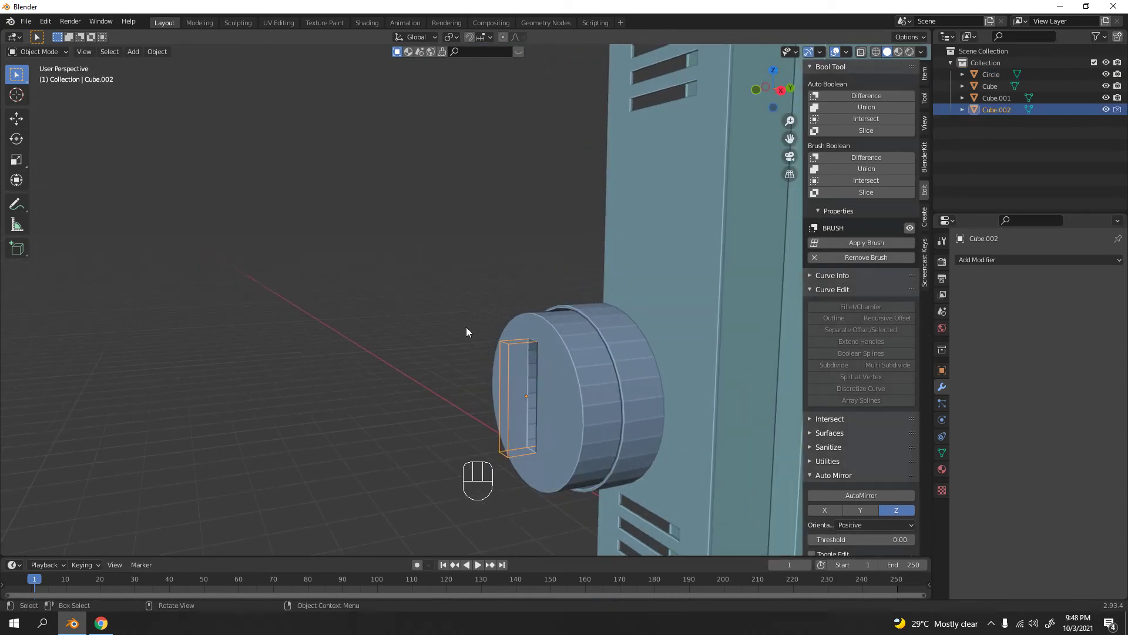
{"action": "middle_click", "coordinate": [430, 286]}
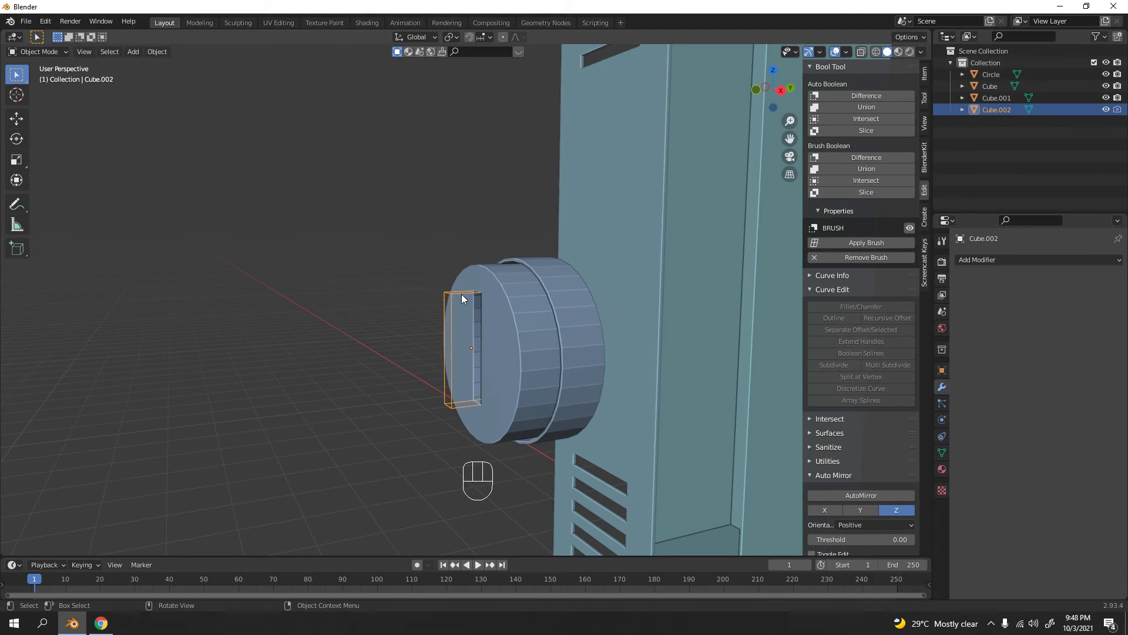
{"action": "key", "text": "Delete"}
{"action": "left_click_drag", "start_coordinate": [376, 308], "coordinate": [489, 308]}
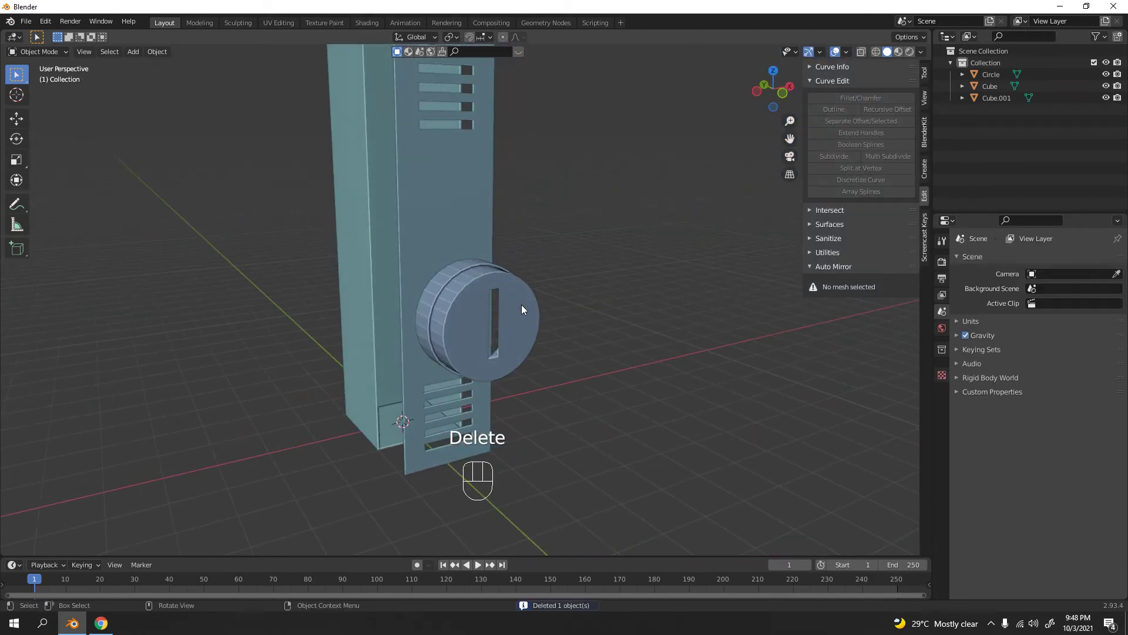
Step: Enable Auto Smooth at 30° under the Circle's Normals settings
{"action": "left_click", "coordinate": [525, 308]}
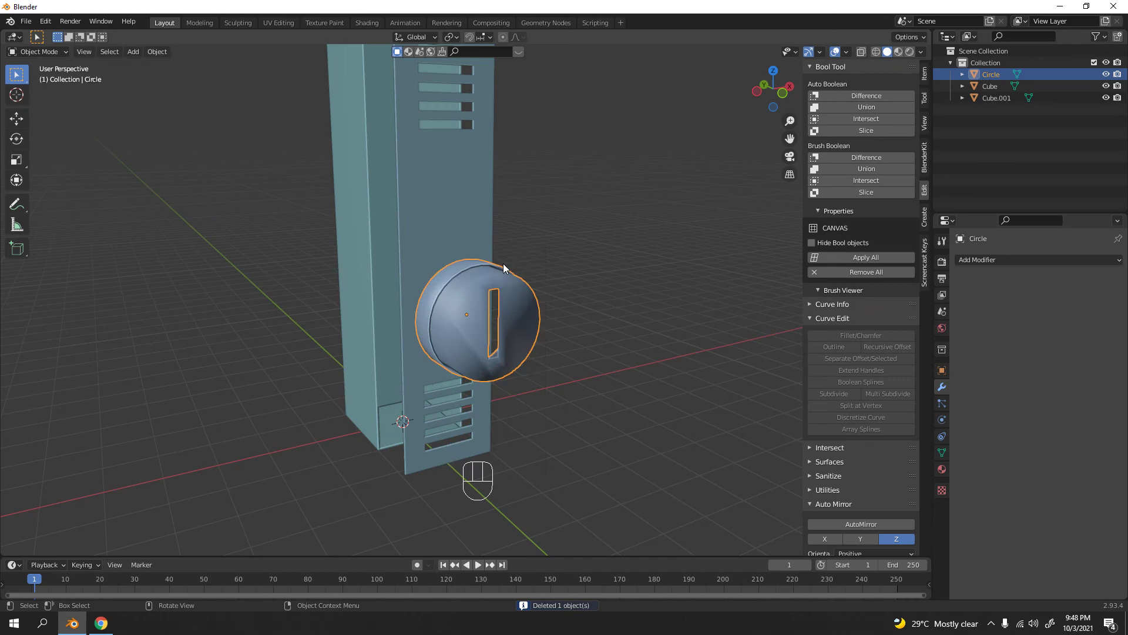
{"action": "left_click_drag", "start_coordinate": [550, 308], "coordinate": [576, 324]}
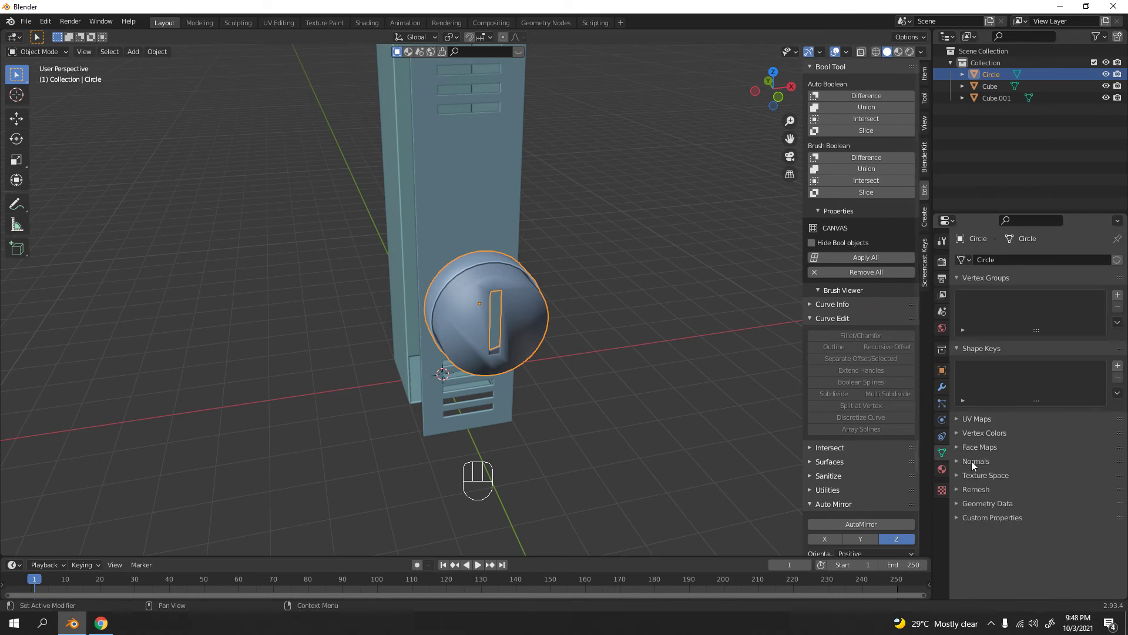
{"action": "left_click", "coordinate": [974, 464]}
{"action": "left_click", "coordinate": [1028, 482]}
{"action": "left_click", "coordinate": [626, 291]}
{"action": "left_click_drag", "start_coordinate": [605, 262], "coordinate": [511, 259]}
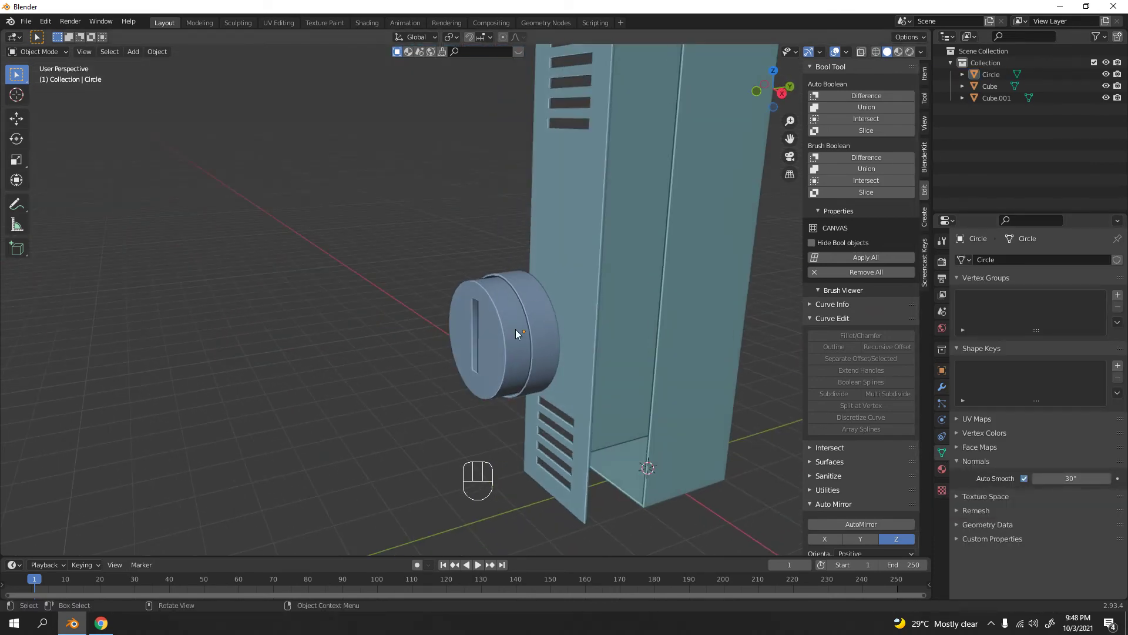
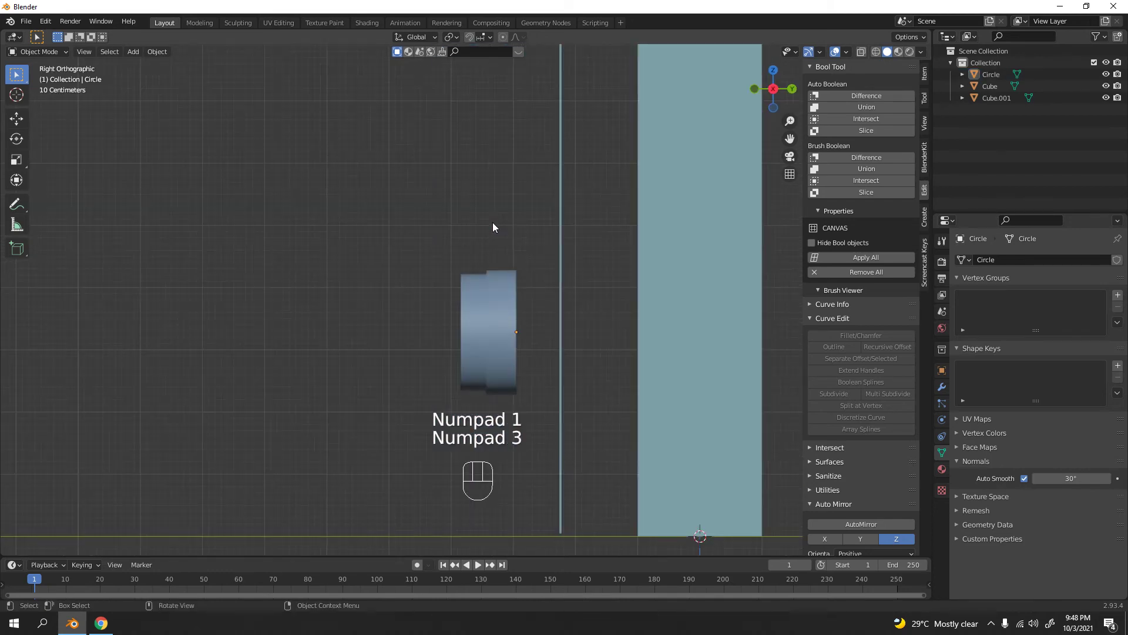
Step: Move the dial knob and front panel about 0.057 m along Y, flush against the cabinet
{"action": "left_click_drag", "start_coordinate": [495, 244], "coordinate": [452, 288]}
{"action": "middle_click", "coordinate": [527, 269]}
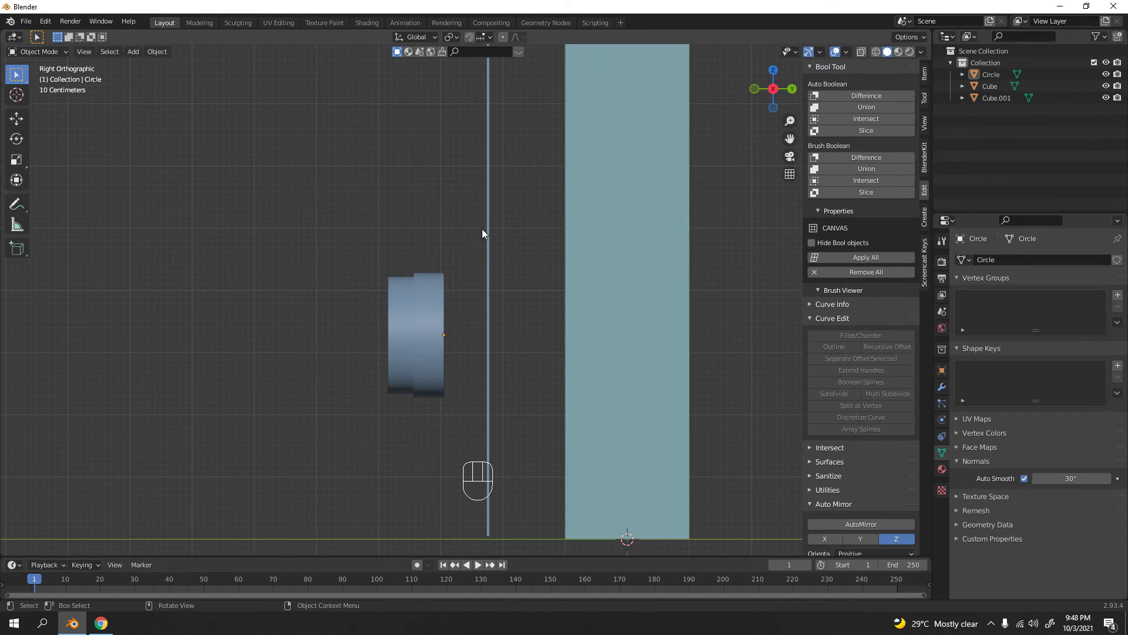
{"action": "middle_click", "coordinate": [478, 242]}
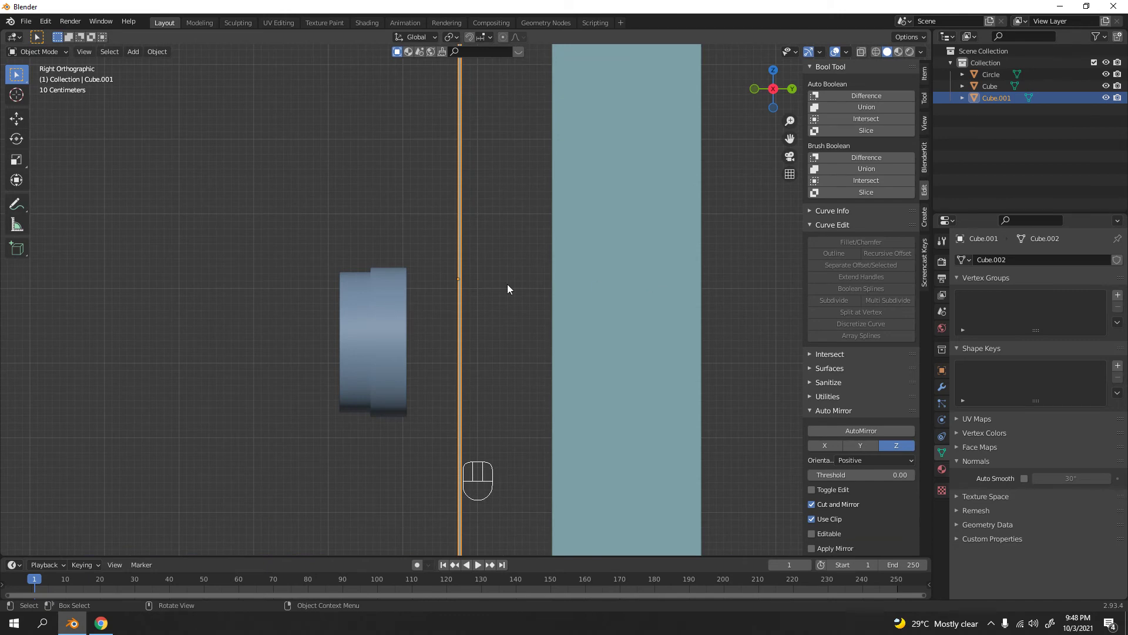
{"action": "left_click", "coordinate": [473, 280]}
{"action": "key", "text": "g"}
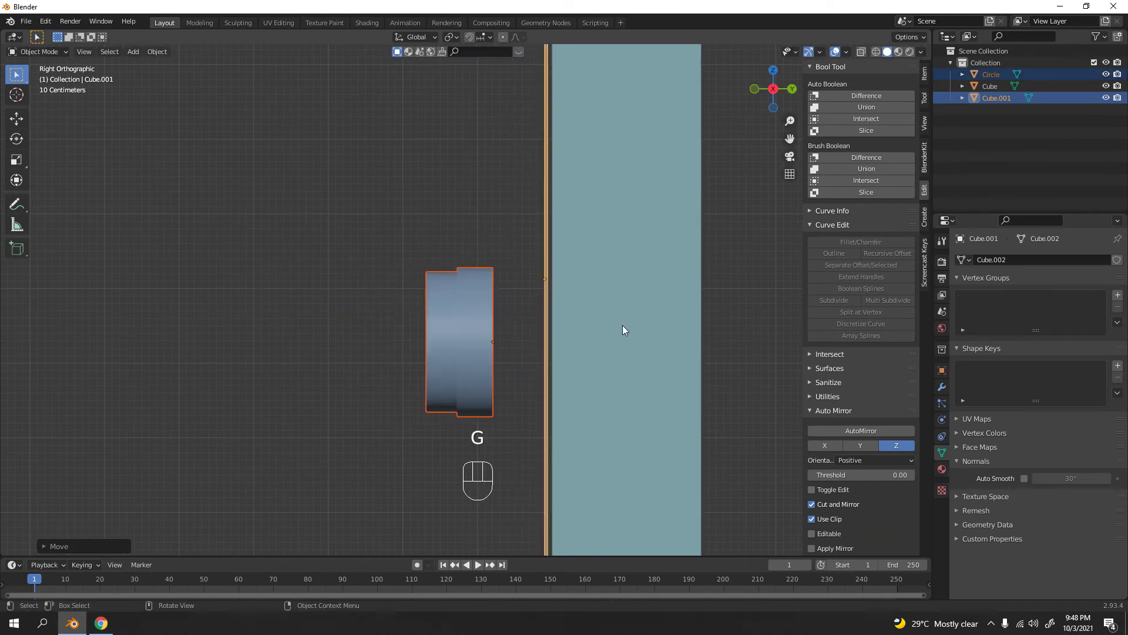
{"action": "left_click_drag", "start_coordinate": [529, 240], "coordinate": [315, 237]}
{"action": "key", "text": "g"}
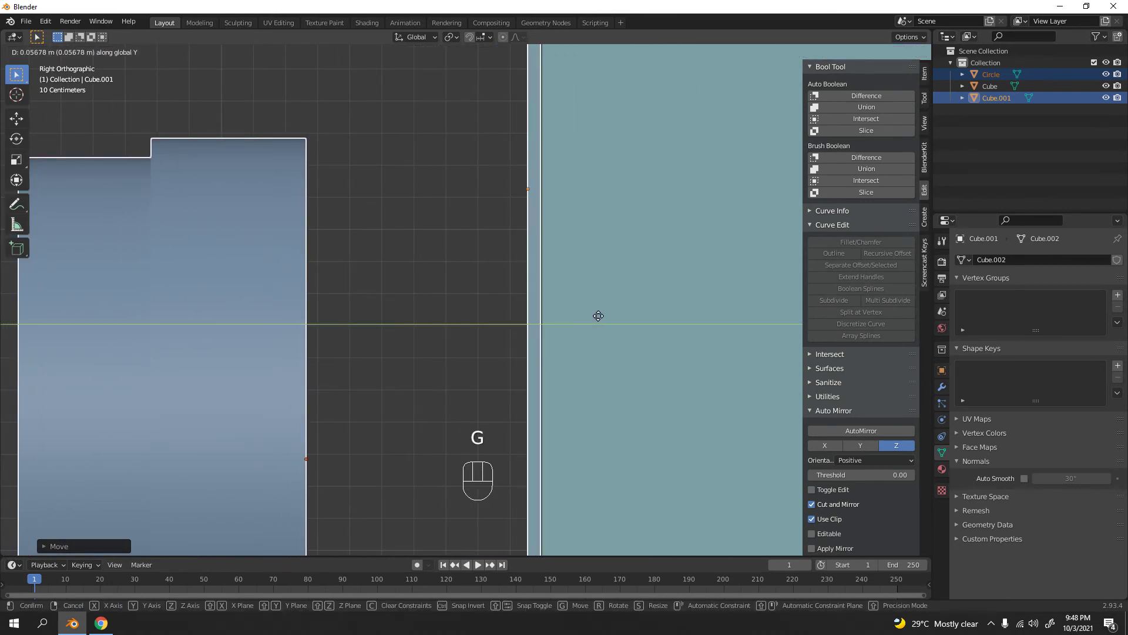
{"action": "left_click", "coordinate": [434, 235]}
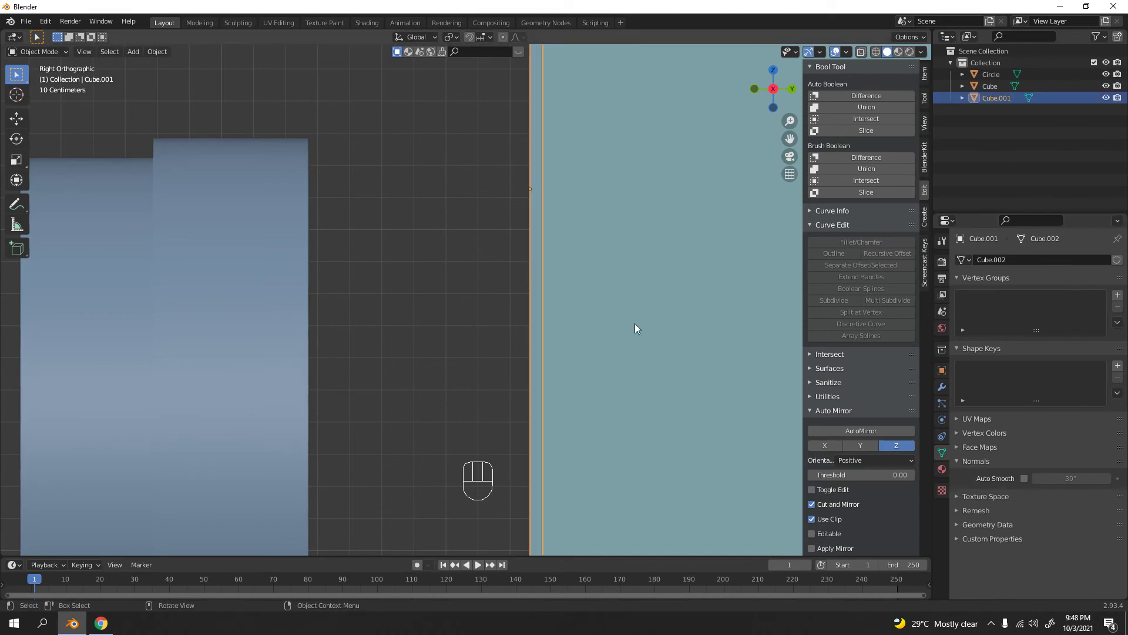
Step: Select the dial knob alone in Front view and start resizing it
{"action": "left_click_drag", "start_coordinate": [467, 271], "coordinate": [556, 287]}
{"action": "left_click", "coordinate": [342, 184]}
{"action": "left_click_drag", "start_coordinate": [491, 287], "coordinate": [407, 265]}
{"action": "left_click", "coordinate": [435, 351]}
{"action": "key", "text": "KP_1"}
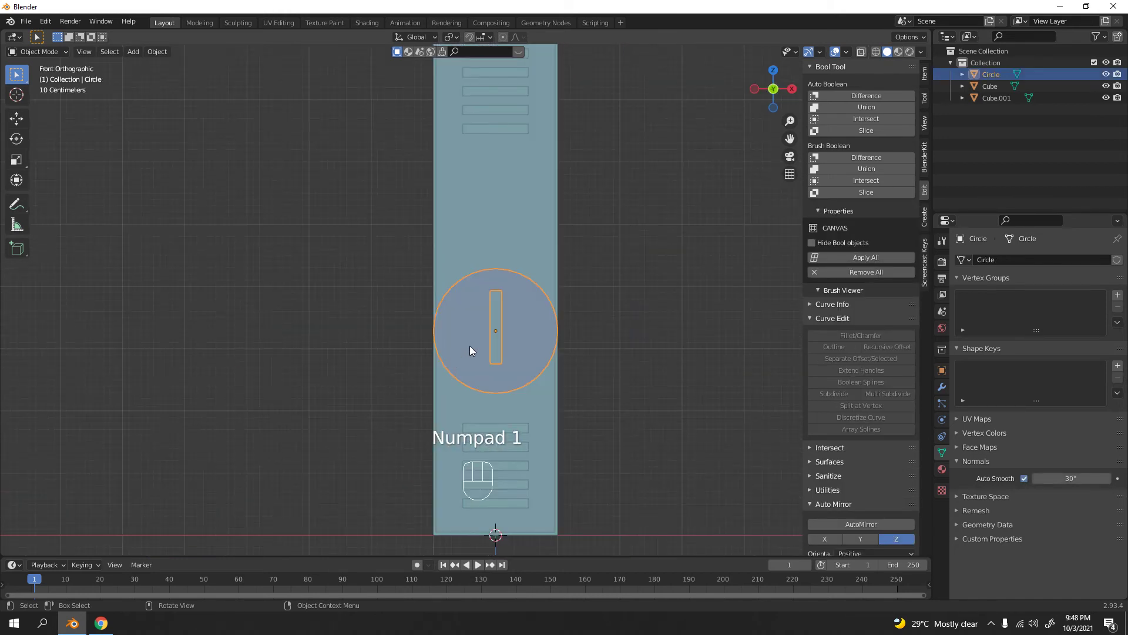
{"action": "key", "text": "s"}
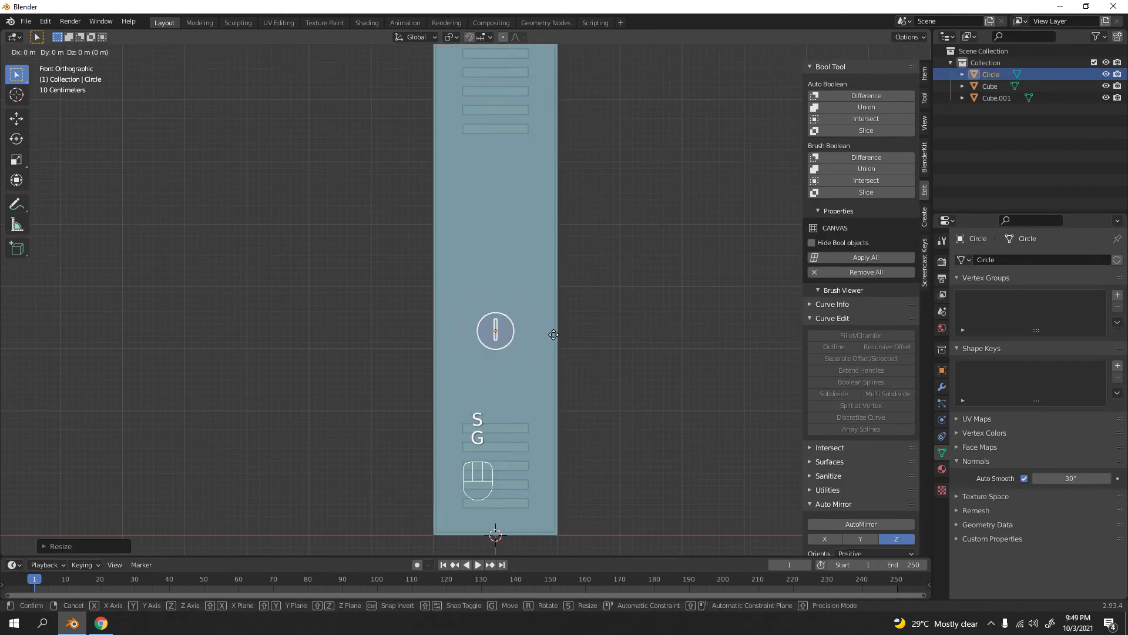
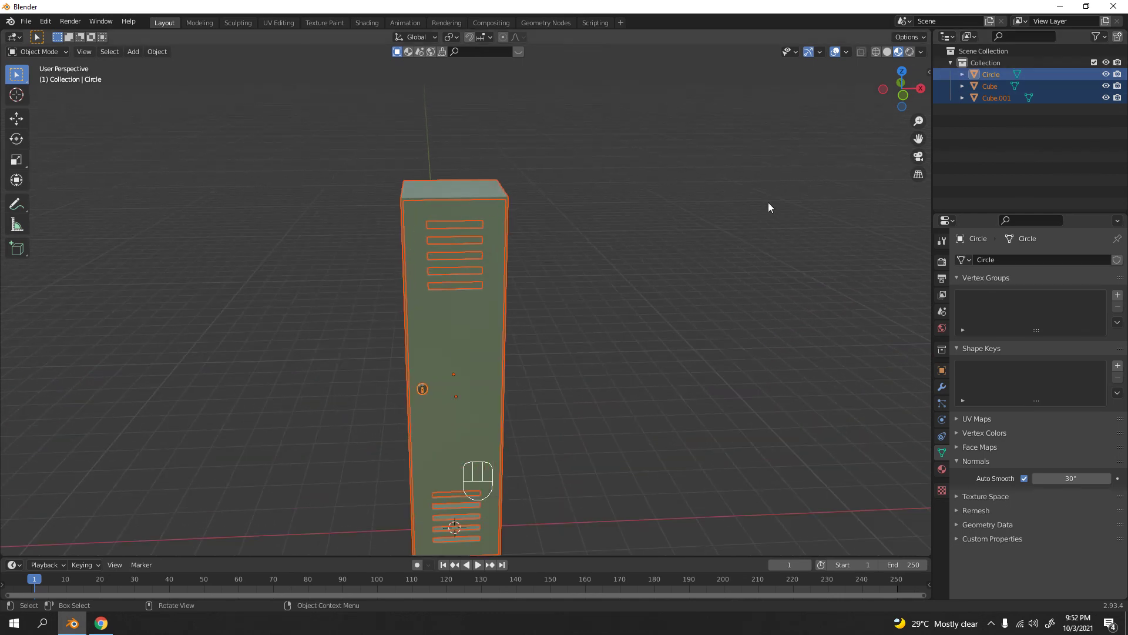
Step: Deselect all parts and zoom out to inspect the green vented locker with its dial knob
{"action": "left_click", "coordinate": [613, 244]}
{"action": "left_click_drag", "start_coordinate": [490, 307], "coordinate": [493, 305]}
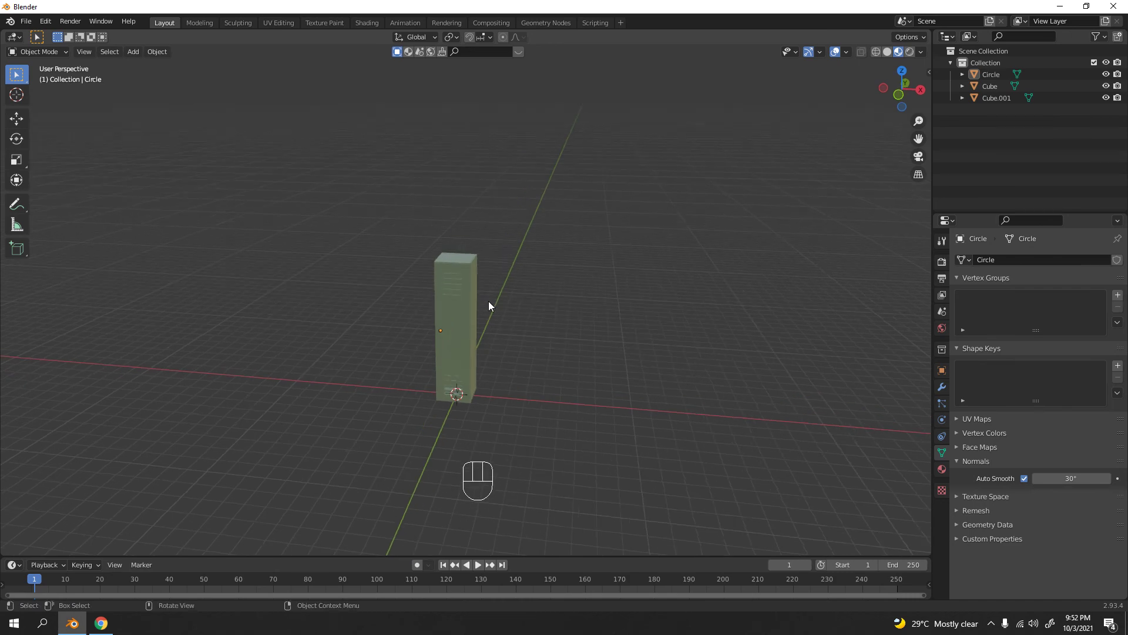